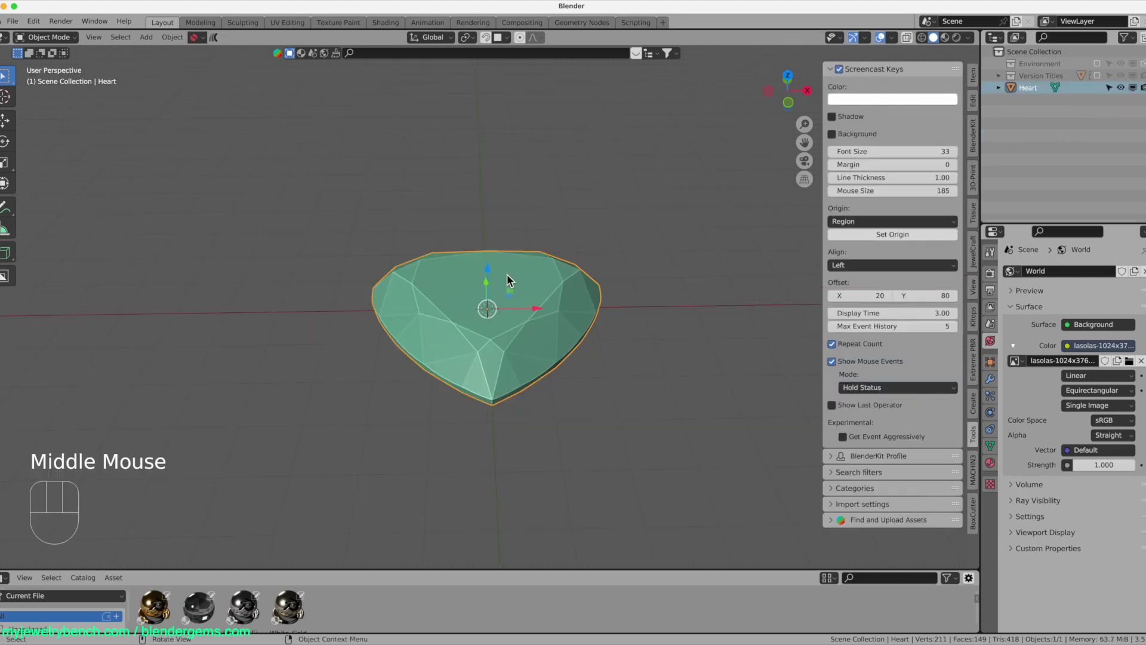
# - Add a cylinder over the heart diamond, scale it to cover the heart, and enable X-ray in top view
pyautogui.press('shift+a')
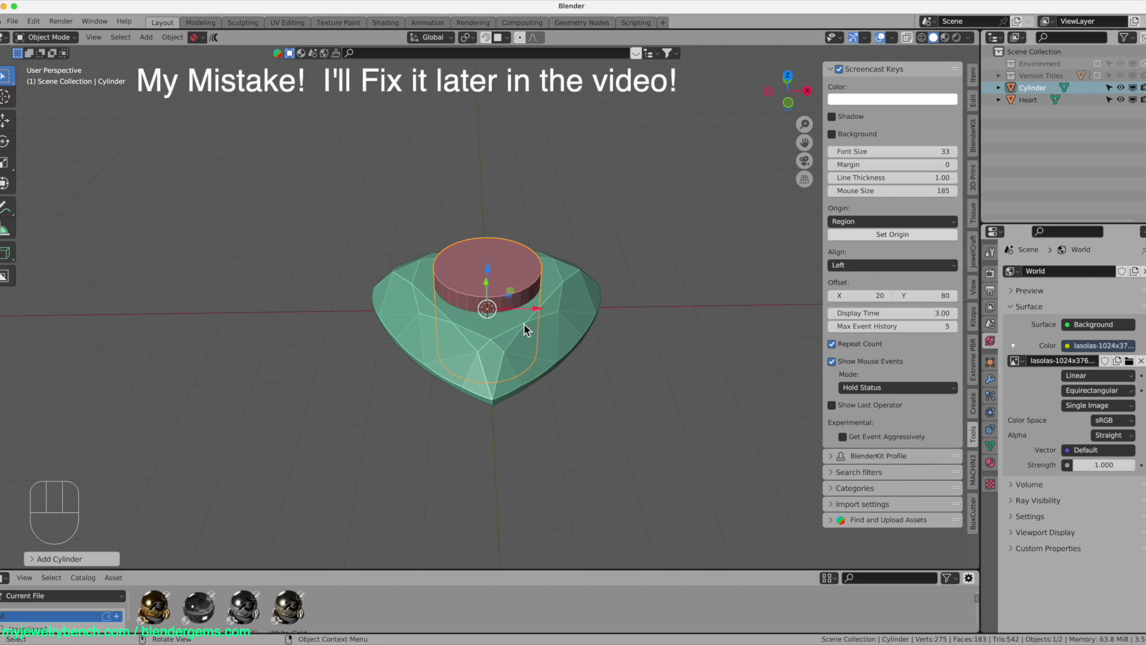
pyautogui.press('s')
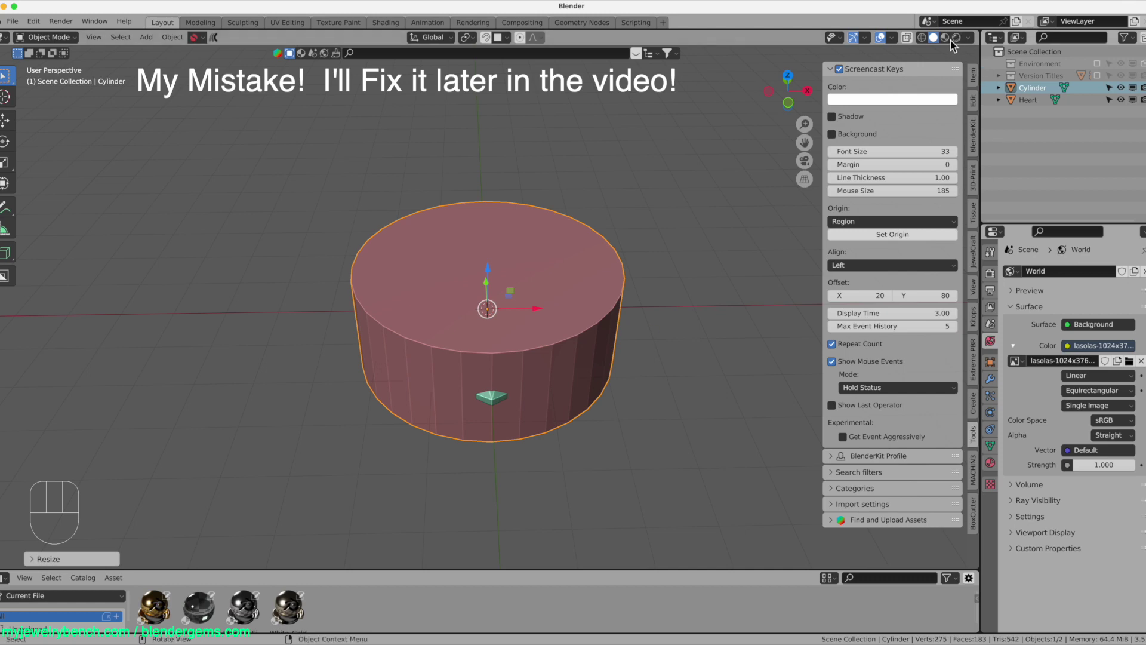
pyautogui.press('KP_7')
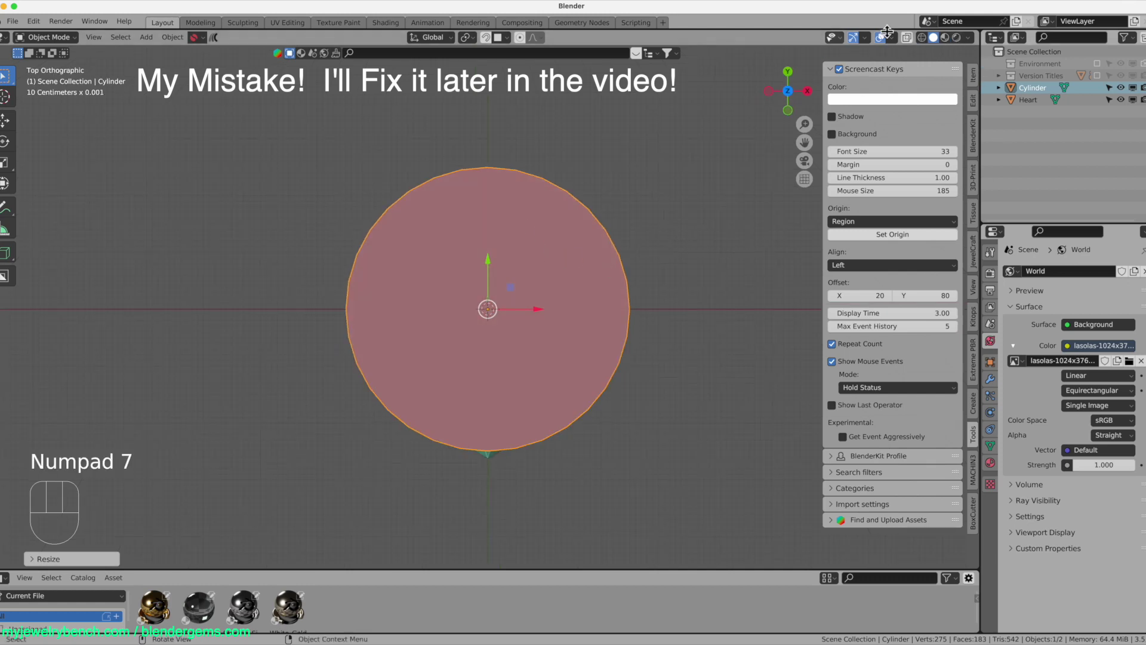
pyautogui.click(910, 45)
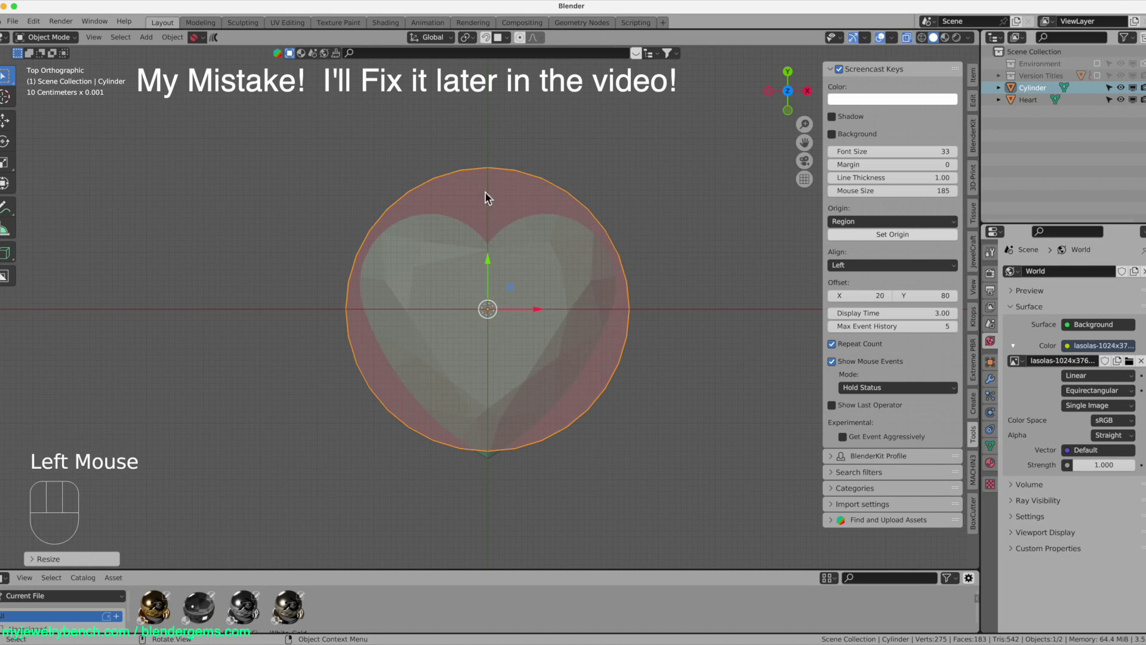
# - Proportionally scale the cylinder's vertices from top view into a heart-shaped bezel rim
pyautogui.press('Tab')
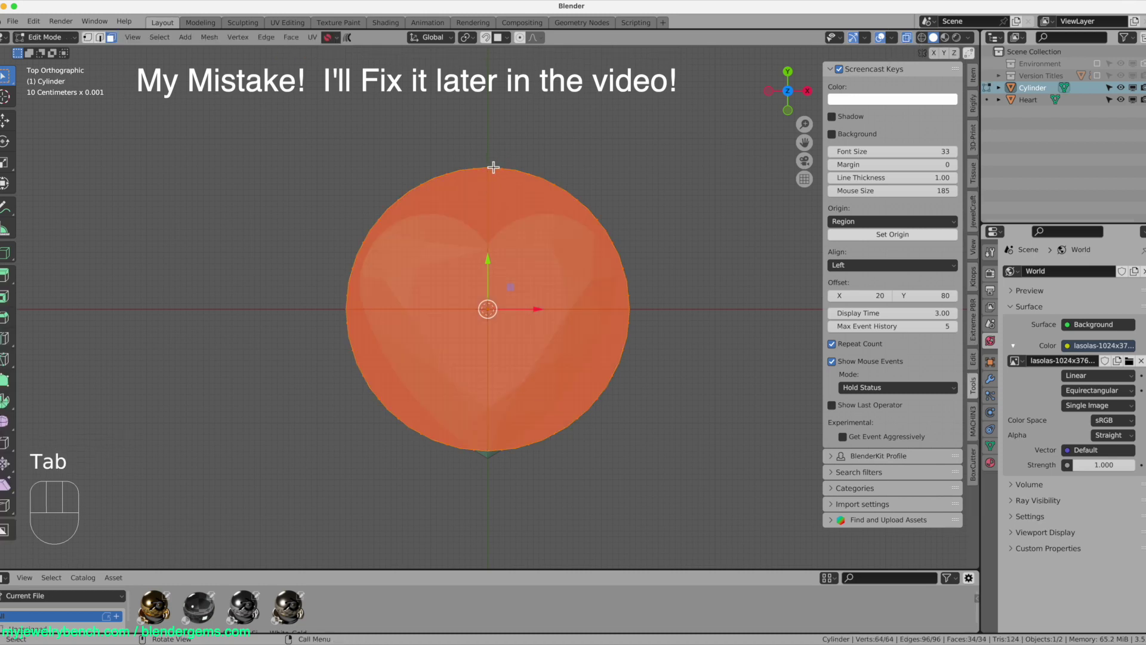
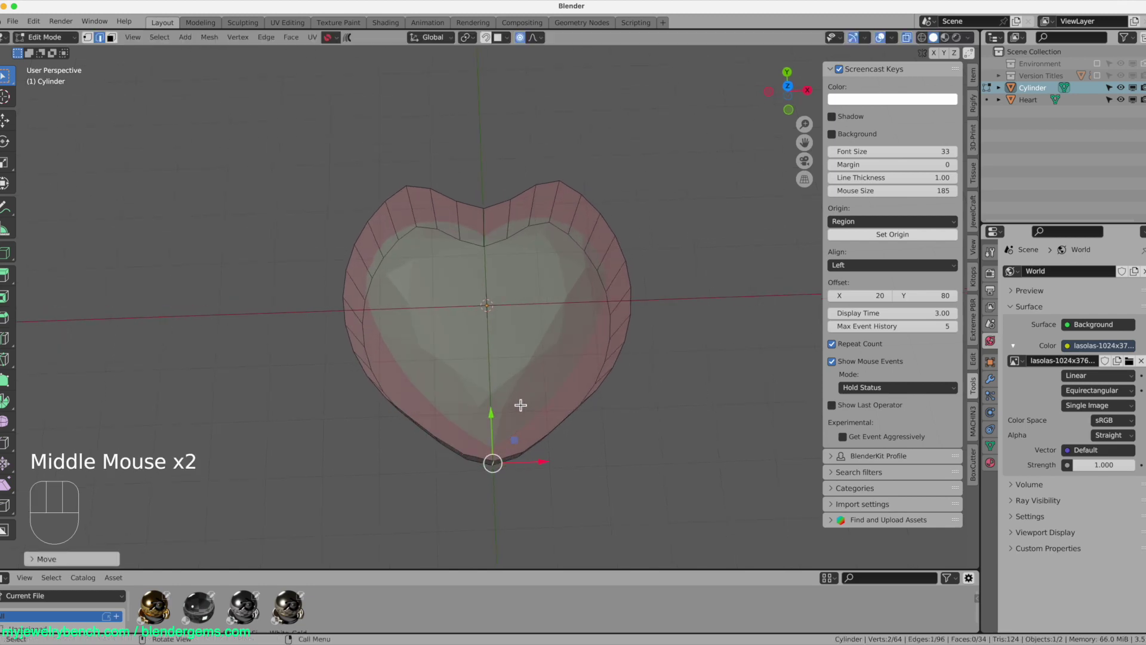
pyautogui.press('KP_7')
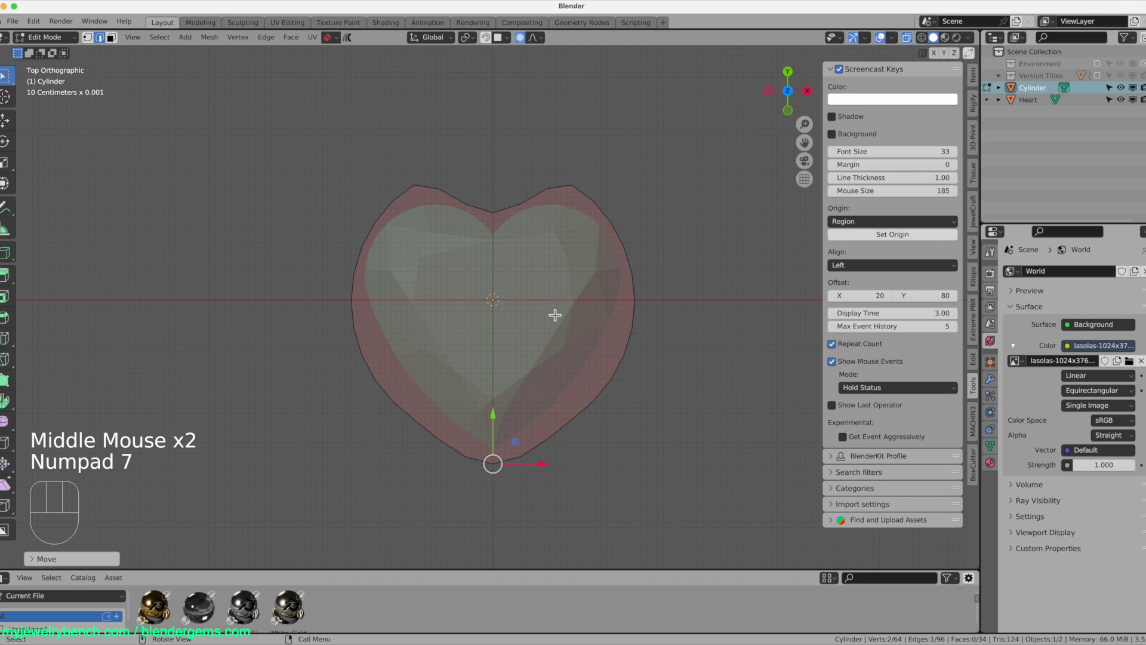
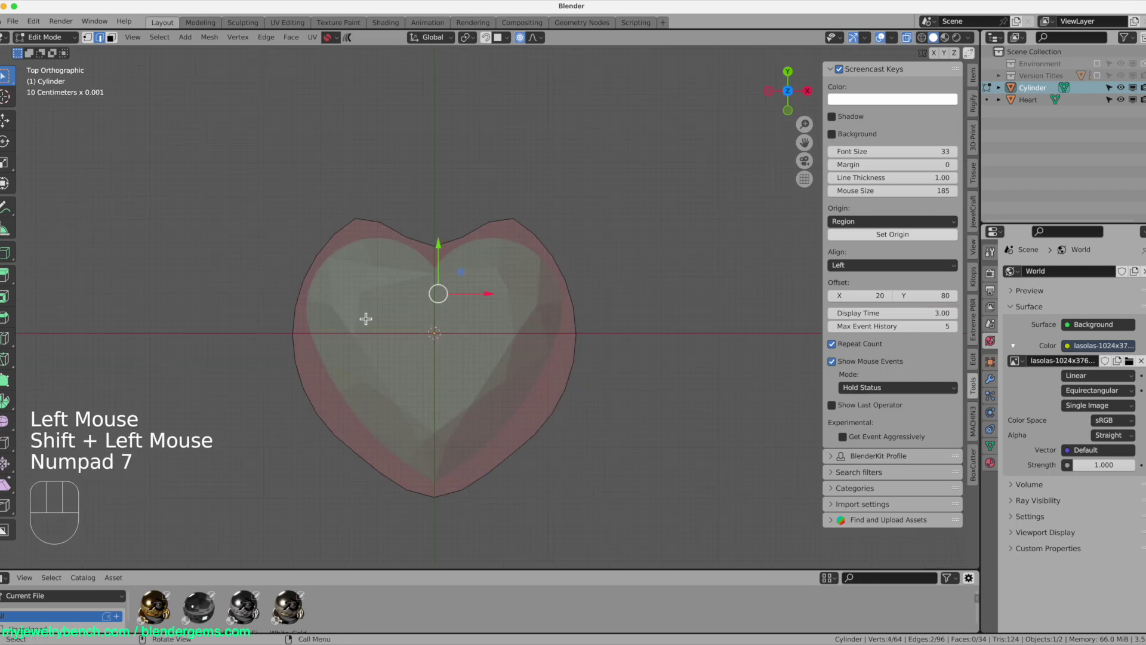
pyautogui.press('s')
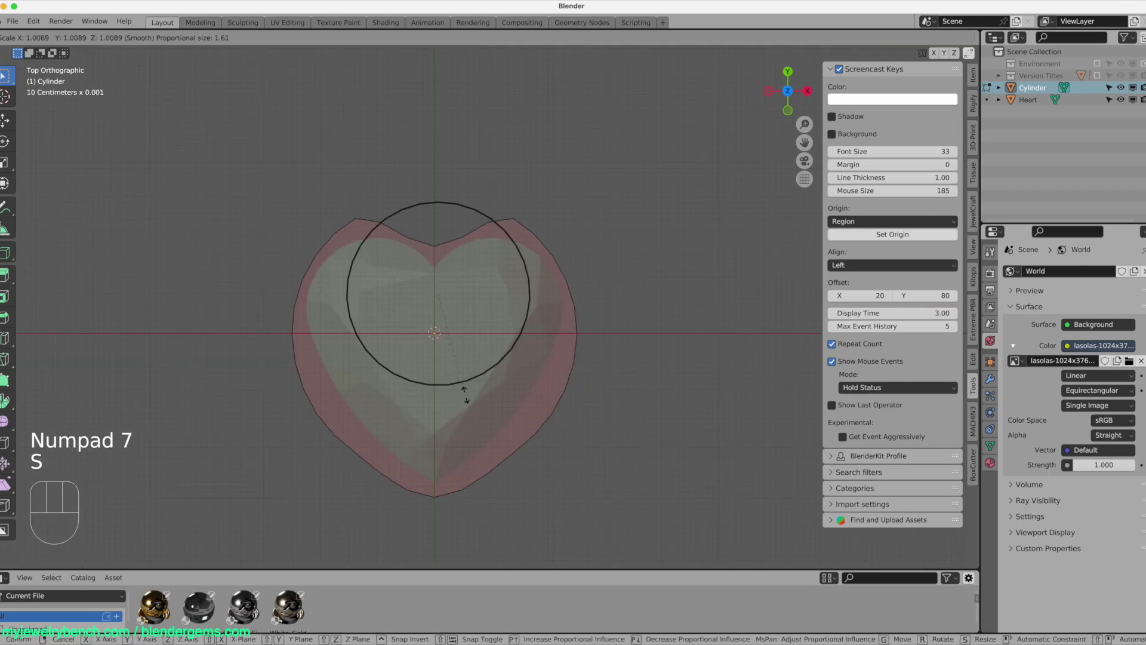
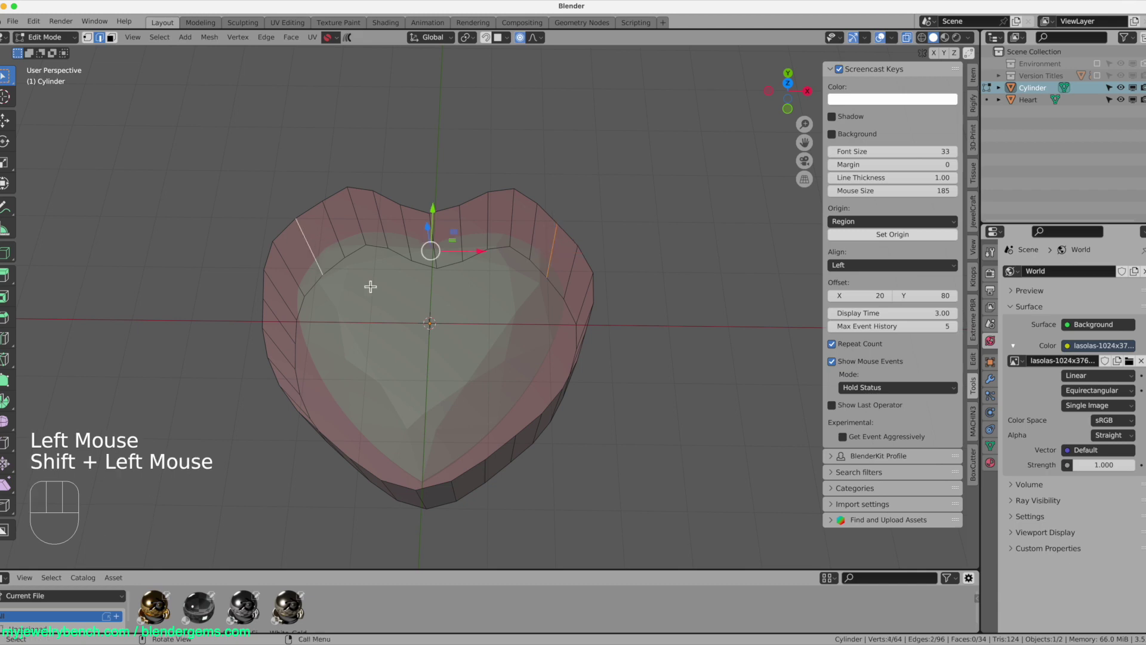
pyautogui.press('s')
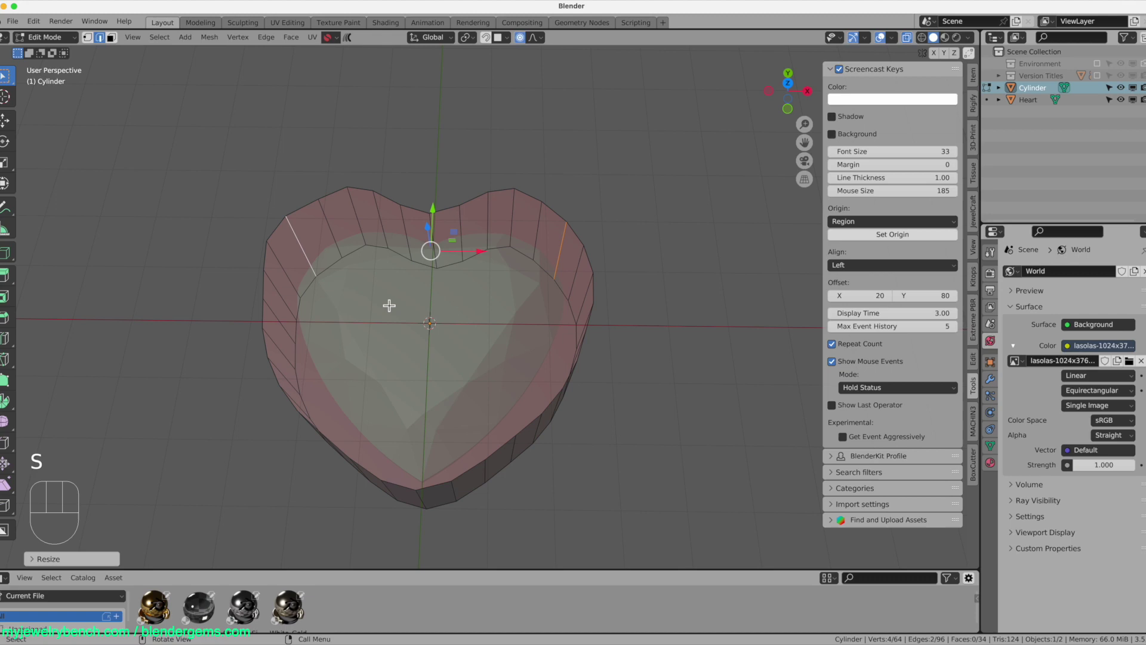
pyautogui.press('KP_7')
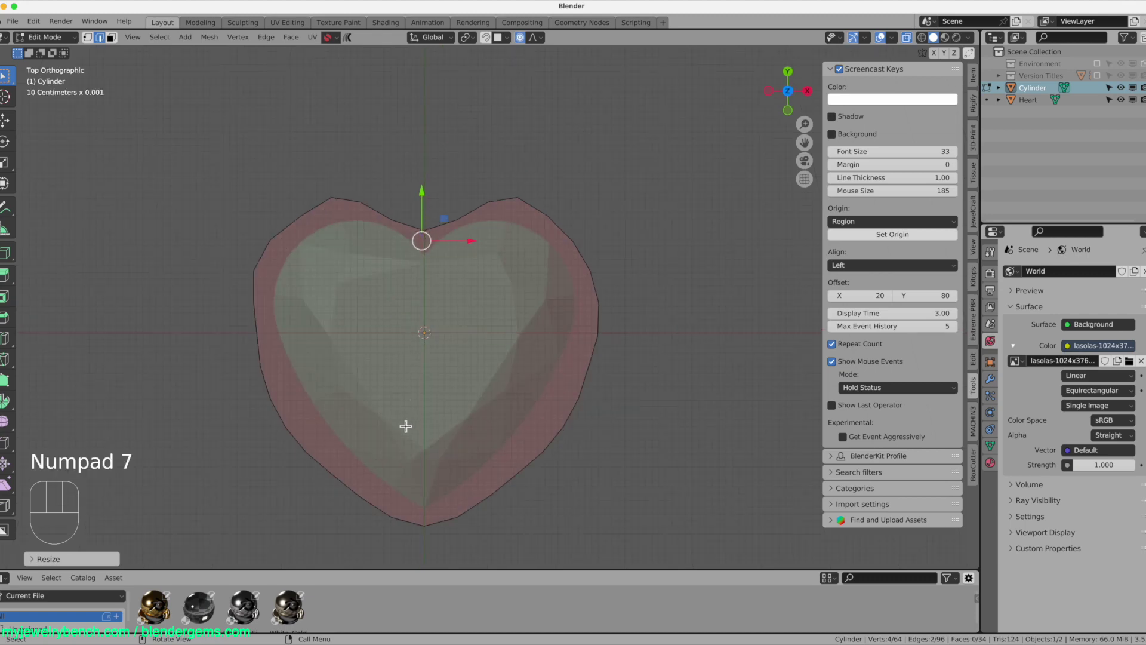
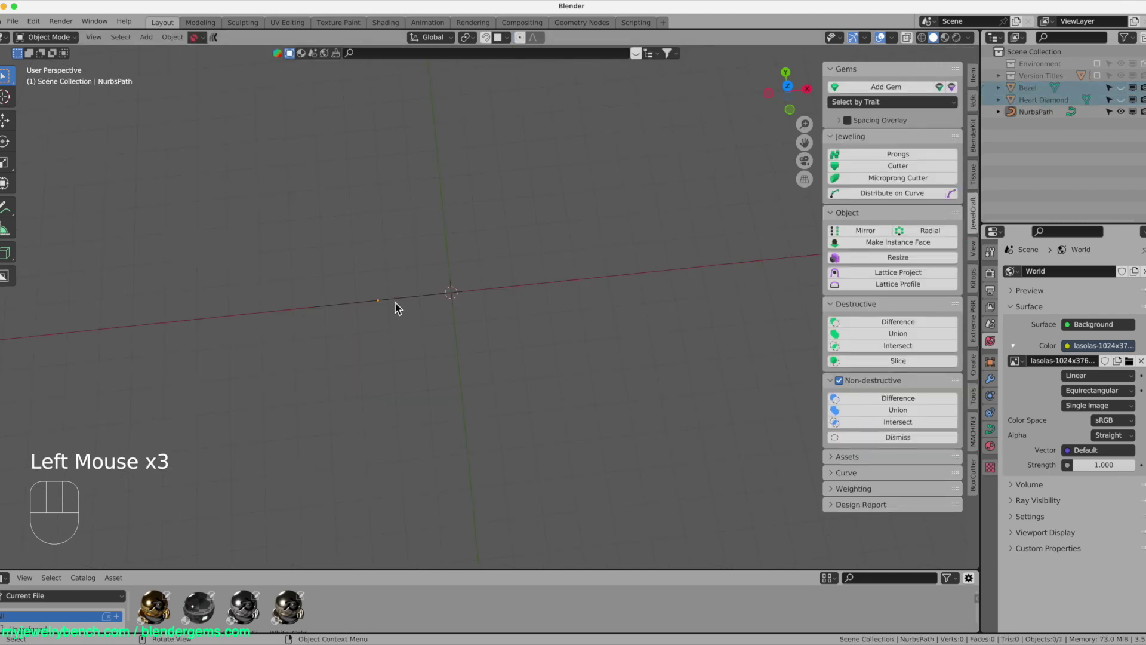
# - Select the NURBS path from top view and shift it sideways
pyautogui.click(398, 307)
pyautogui.press('KP_7')
pyautogui.scroll(3)
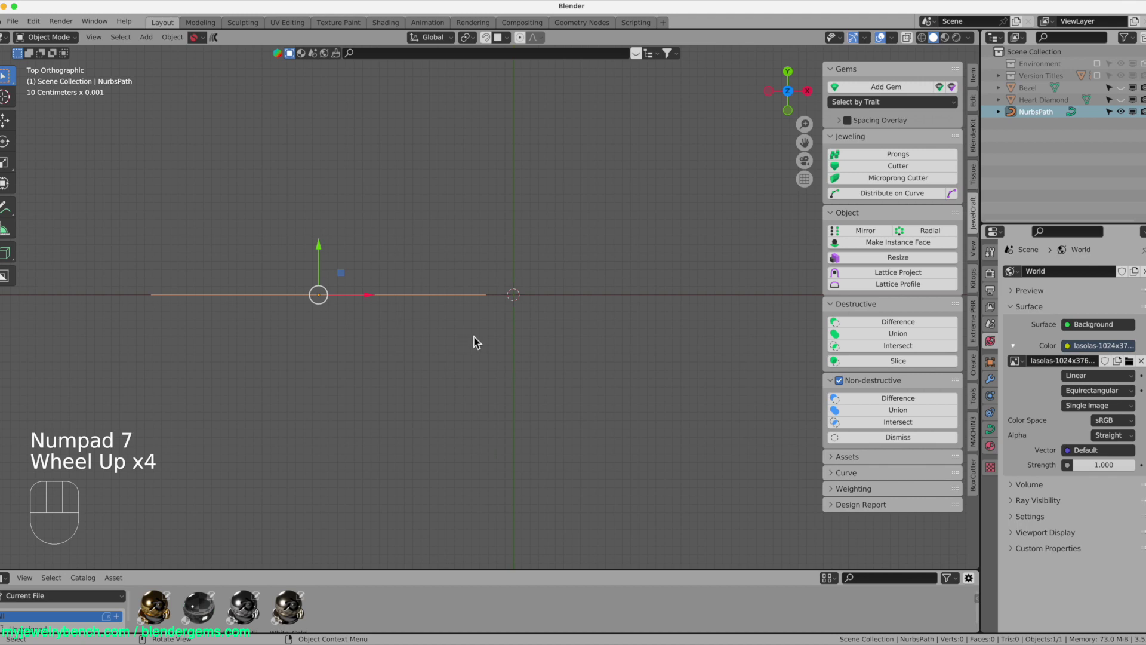
pyautogui.press('g')
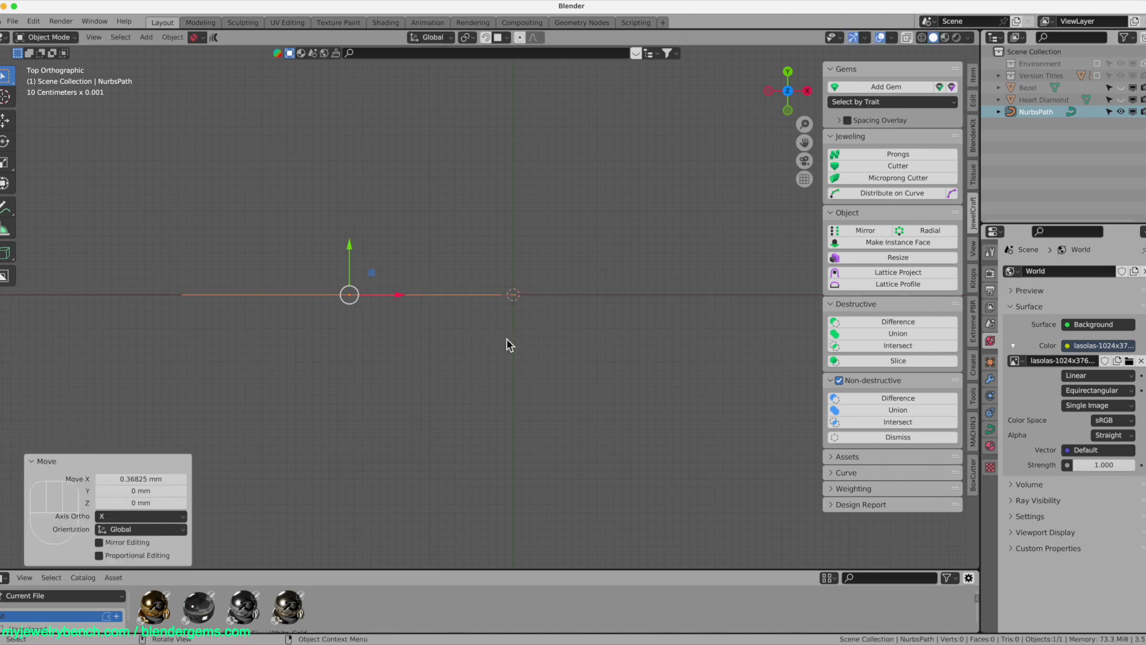
# - Enter Edit Mode on the path and add a Plane object from the Add menu
pyautogui.press('Tab')
pyautogui.scroll(-3)
pyautogui.scroll(-3)
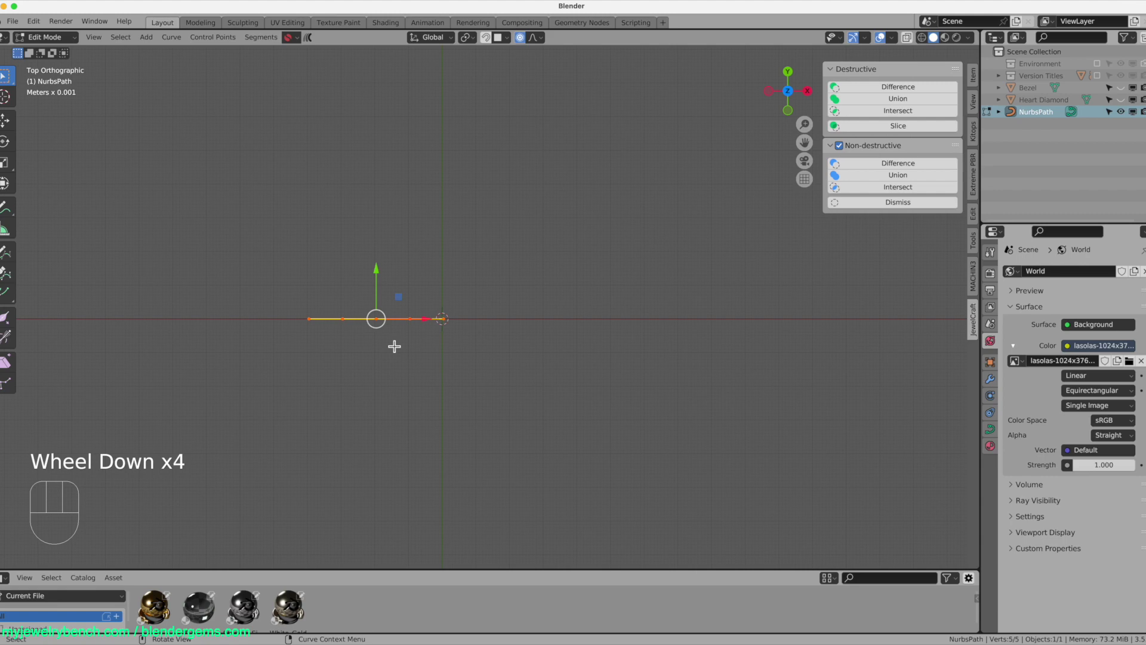
pyautogui.press('shift+a')
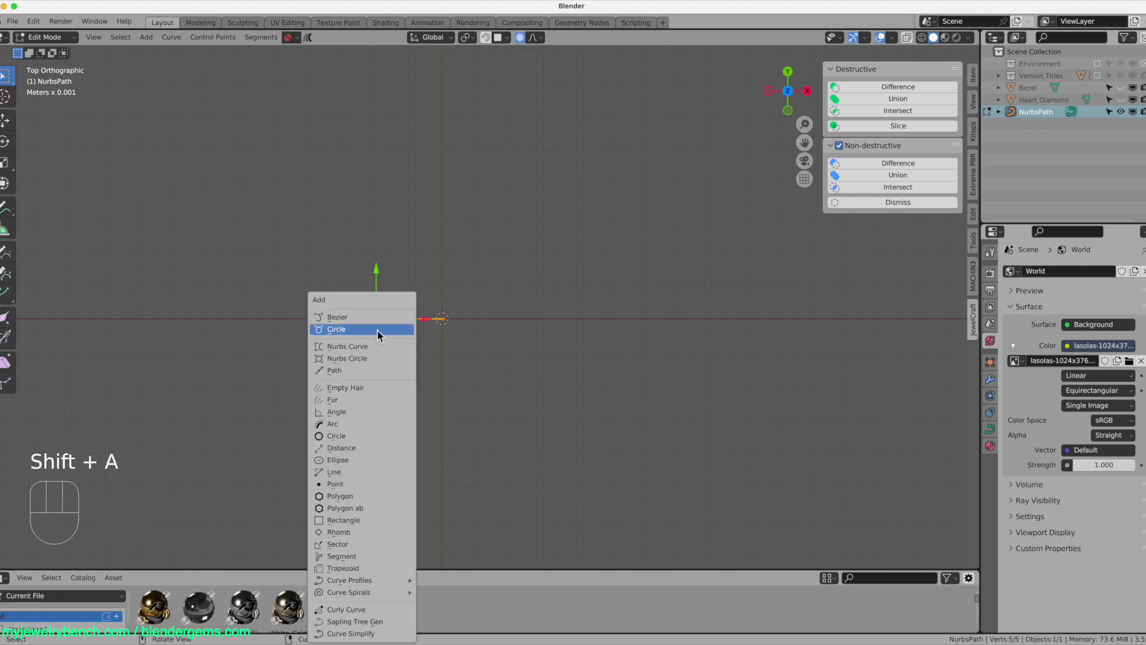
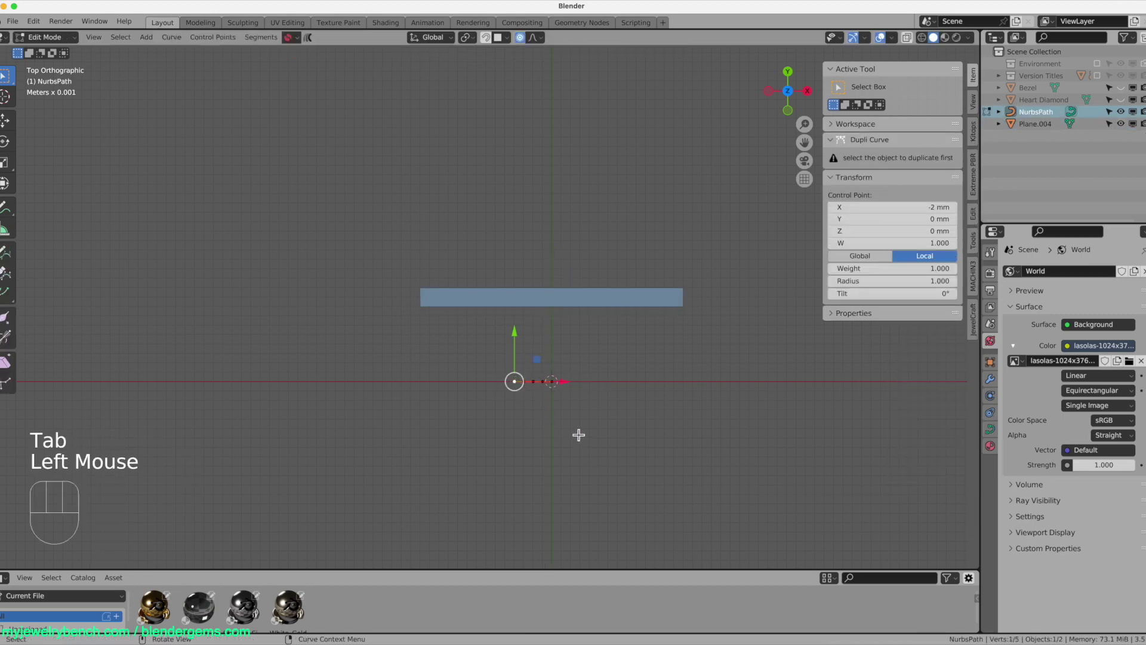
# - Cancel the end-point move, keep the path straight at 4 mm and set its Location X to 0
pyautogui.press('g')
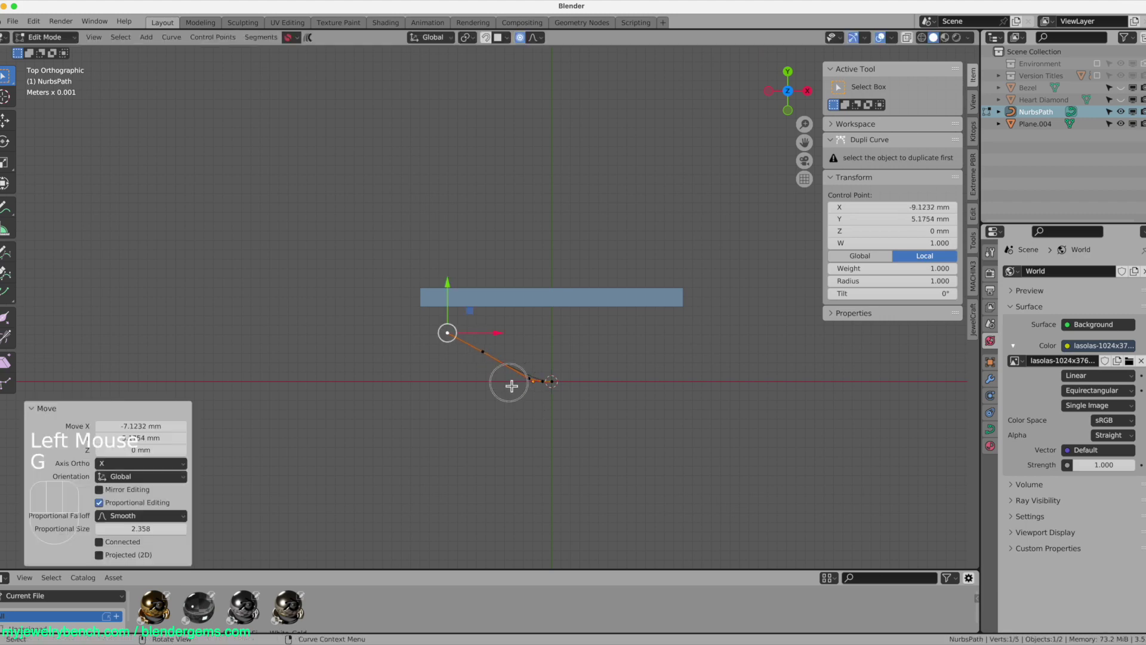
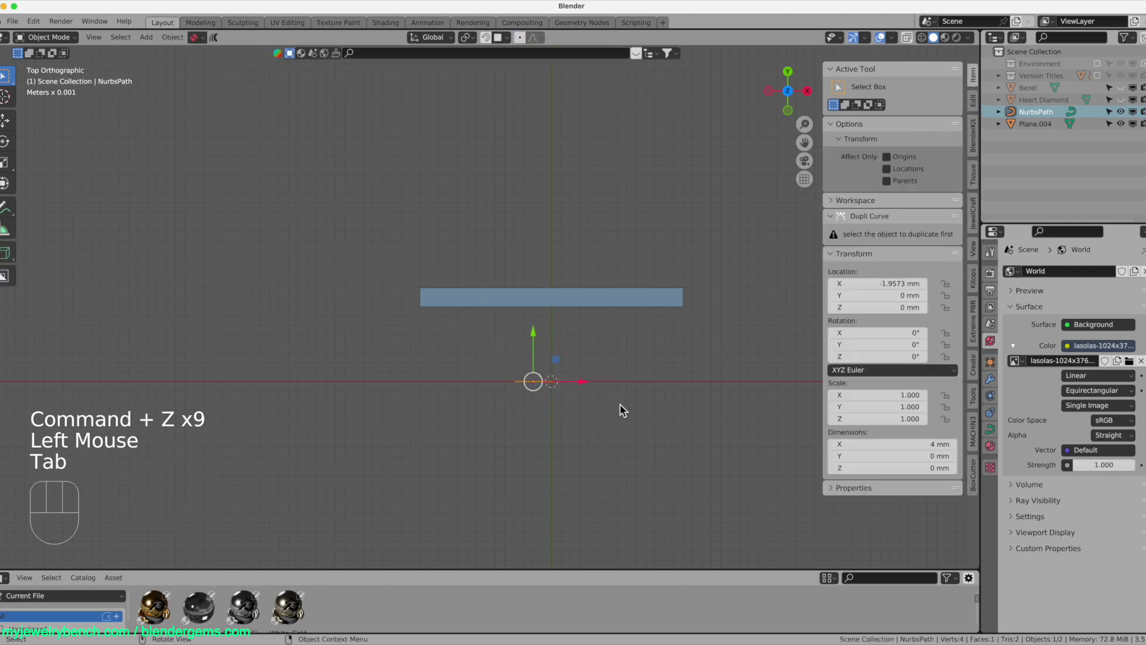
pyautogui.scroll(3)
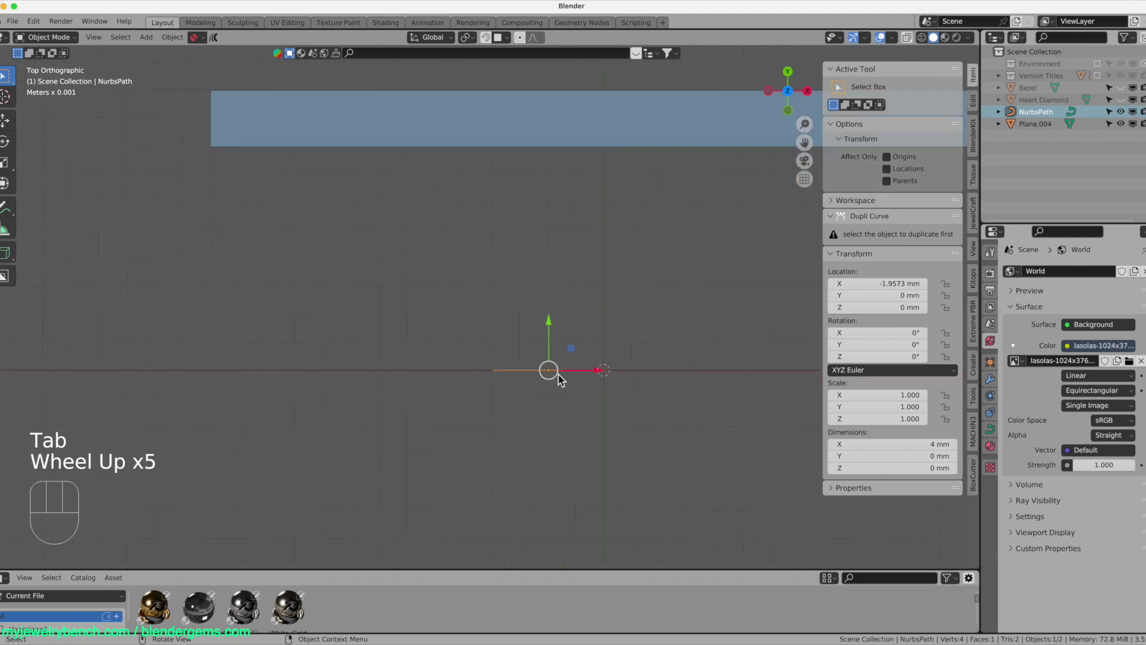
pyautogui.moveTo(565, 374); pyautogui.dragTo(649, 425)
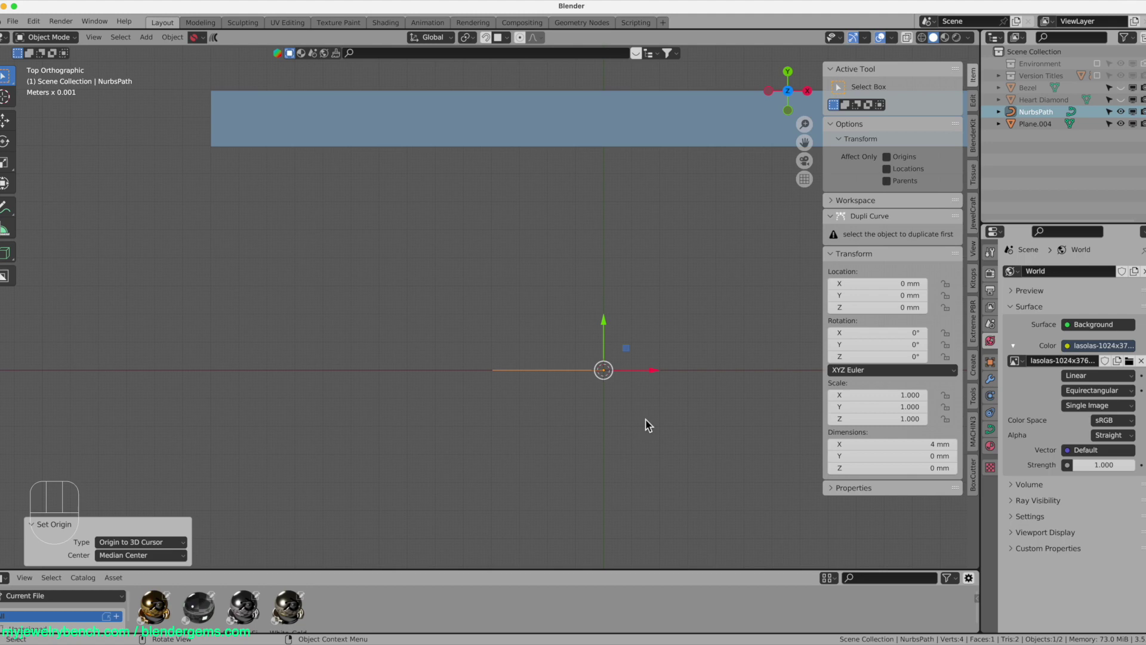
pyautogui.scroll(-3)
pyautogui.scroll(3)
pyautogui.scroll(3)
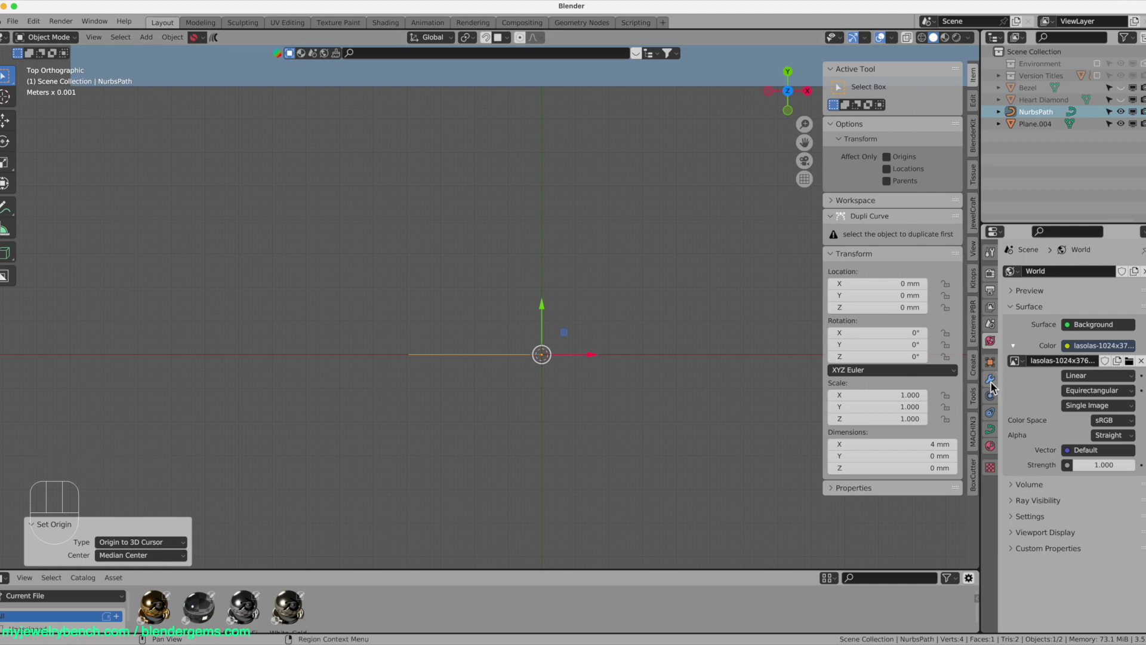
# - Add a Mirror modifier on X and Y and extrude control points into a half infinity loop
pyautogui.click(994, 388)
pyautogui.moveTo(1037, 278); pyautogui.dragTo(940, 388)
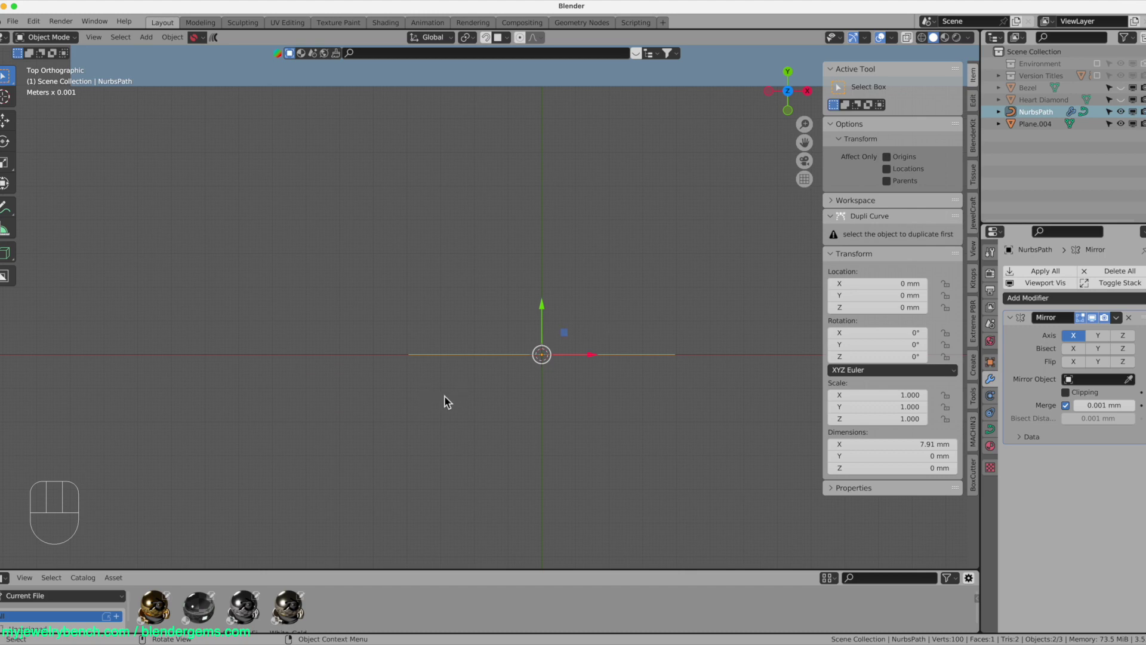
pyautogui.press('Tab')
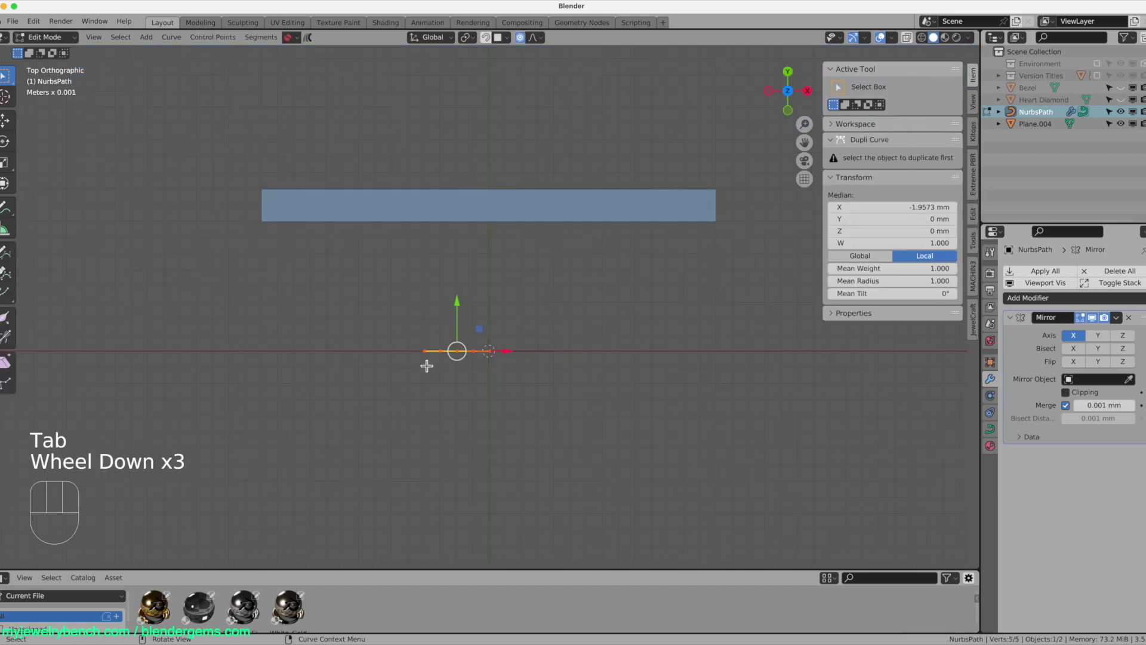
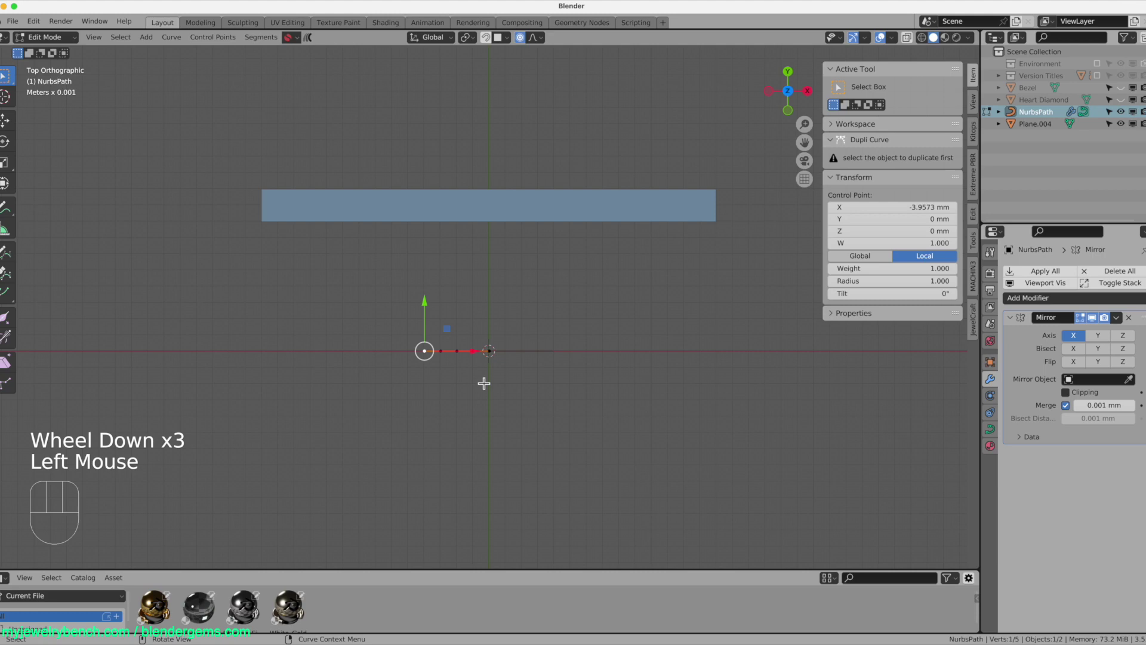
pyautogui.press('g')
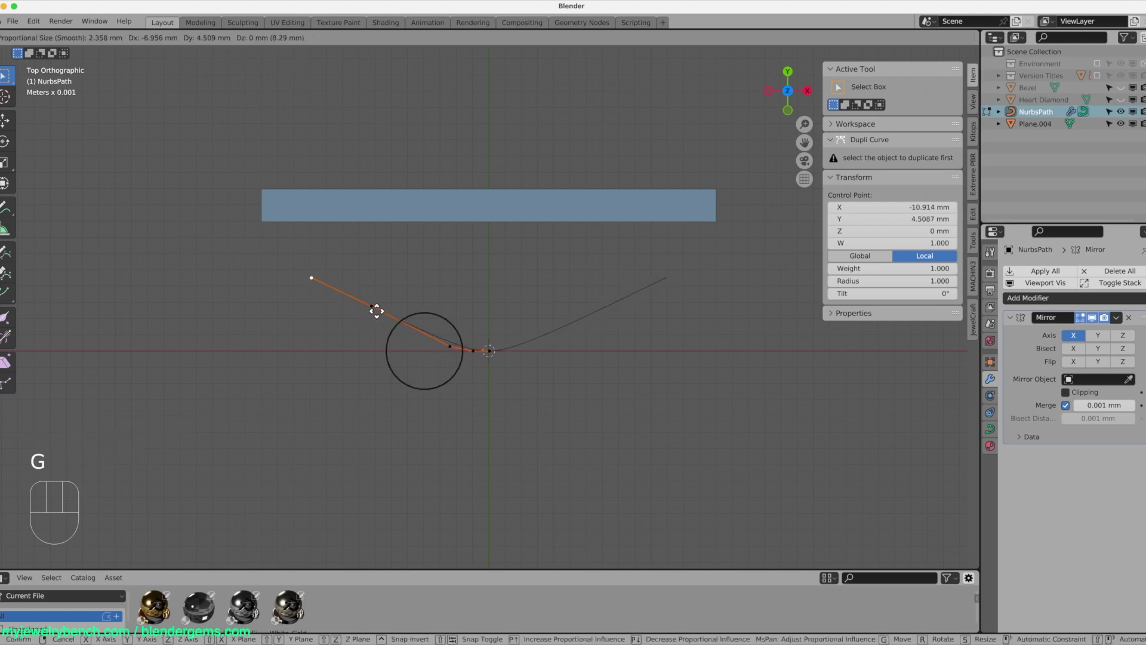
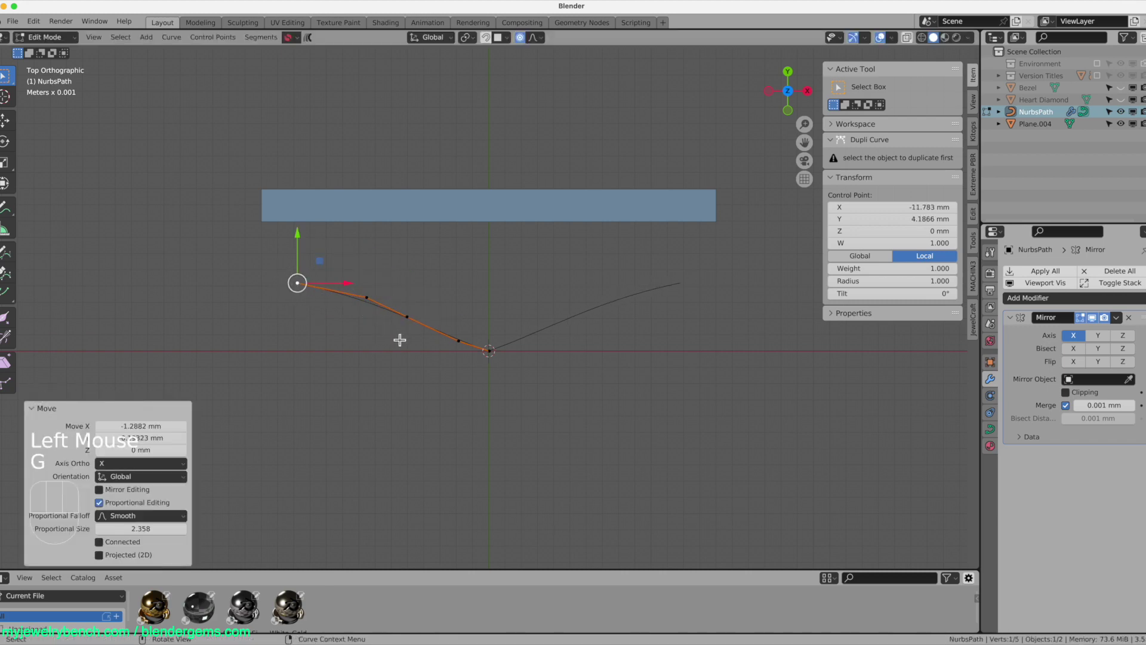
pyautogui.press('e')
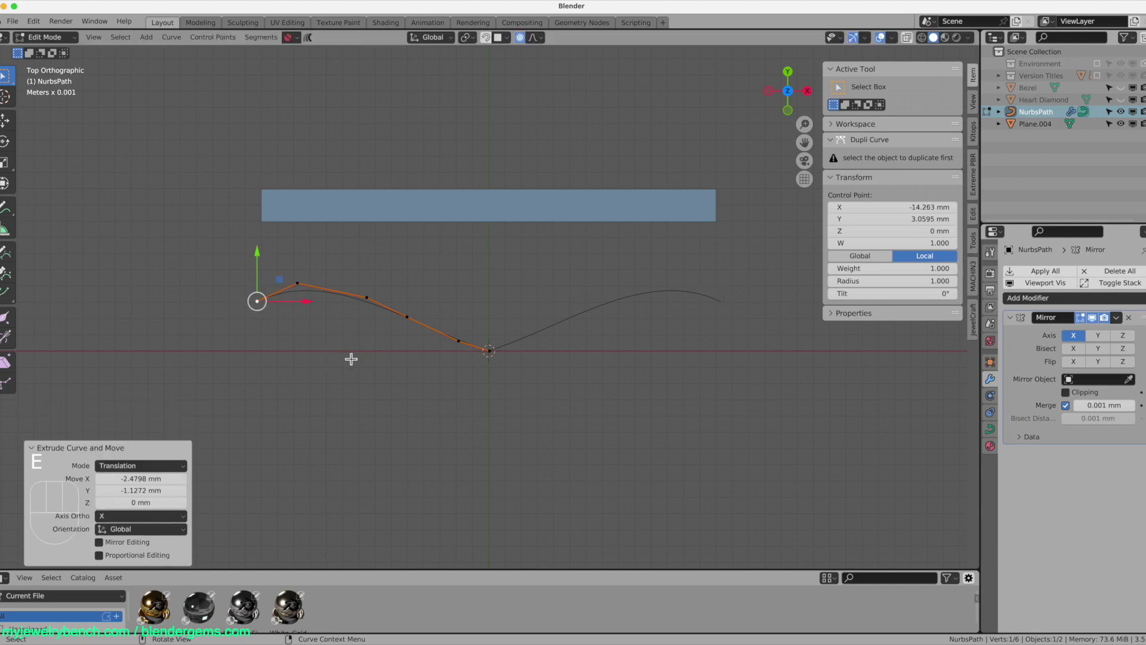
pyautogui.press('e')
pyautogui.press('e')
pyautogui.press('a')
pyautogui.click(1104, 341)
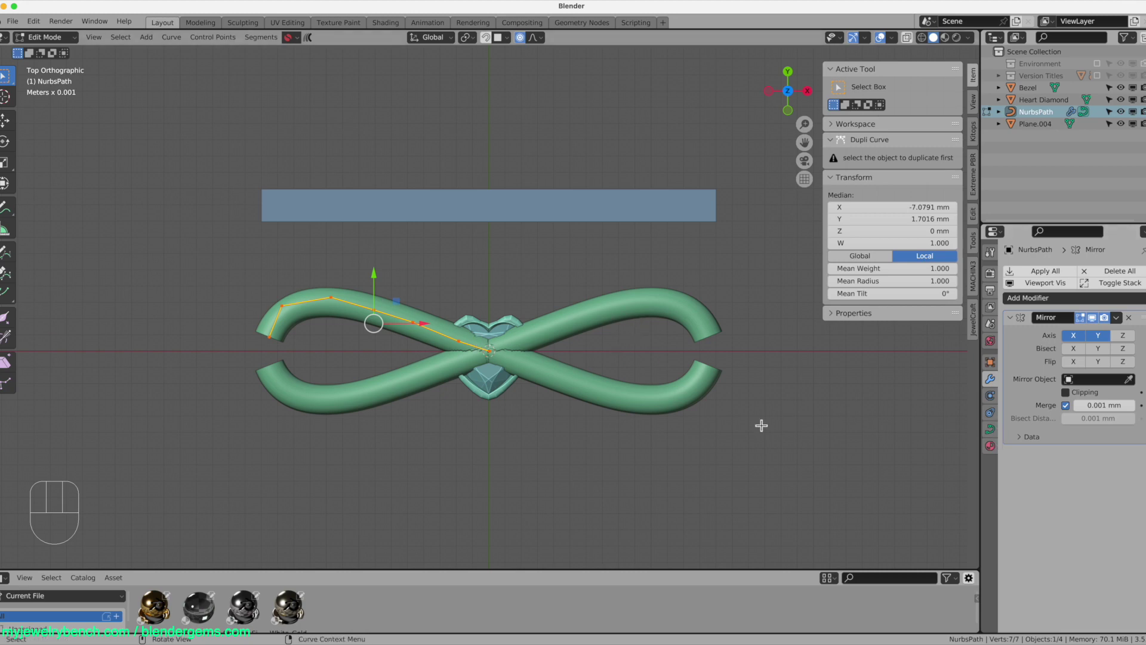
# - Reduce the curve's Bevel Depth to 0.746 mm, leave Edit Mode and select the Heart Diamond
pyautogui.click(991, 432)
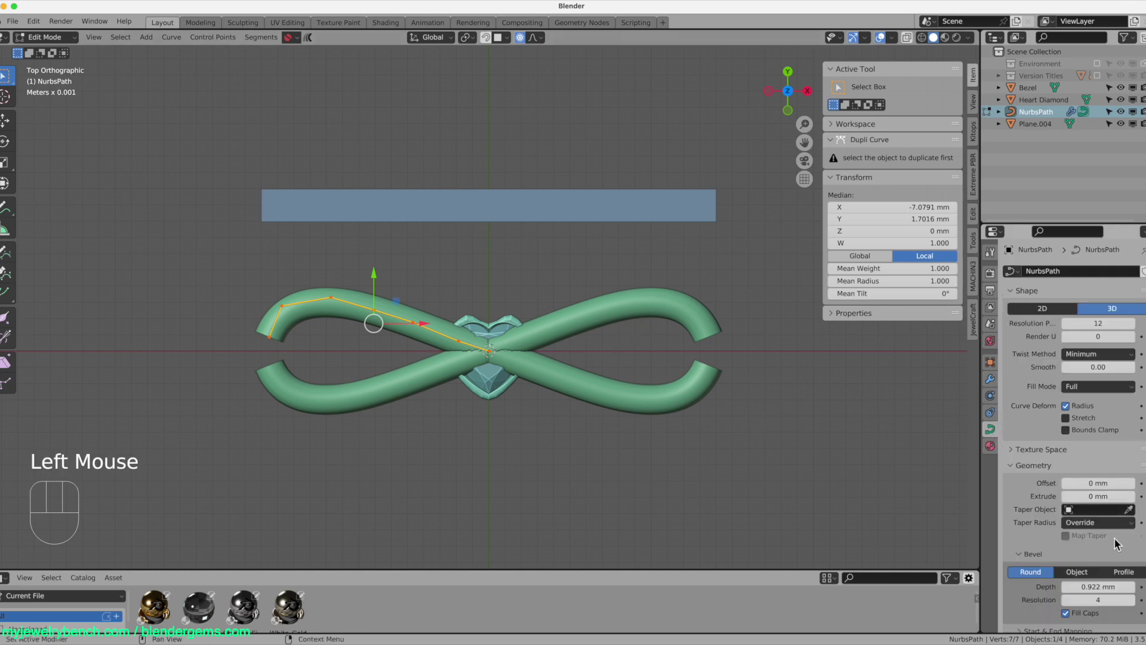
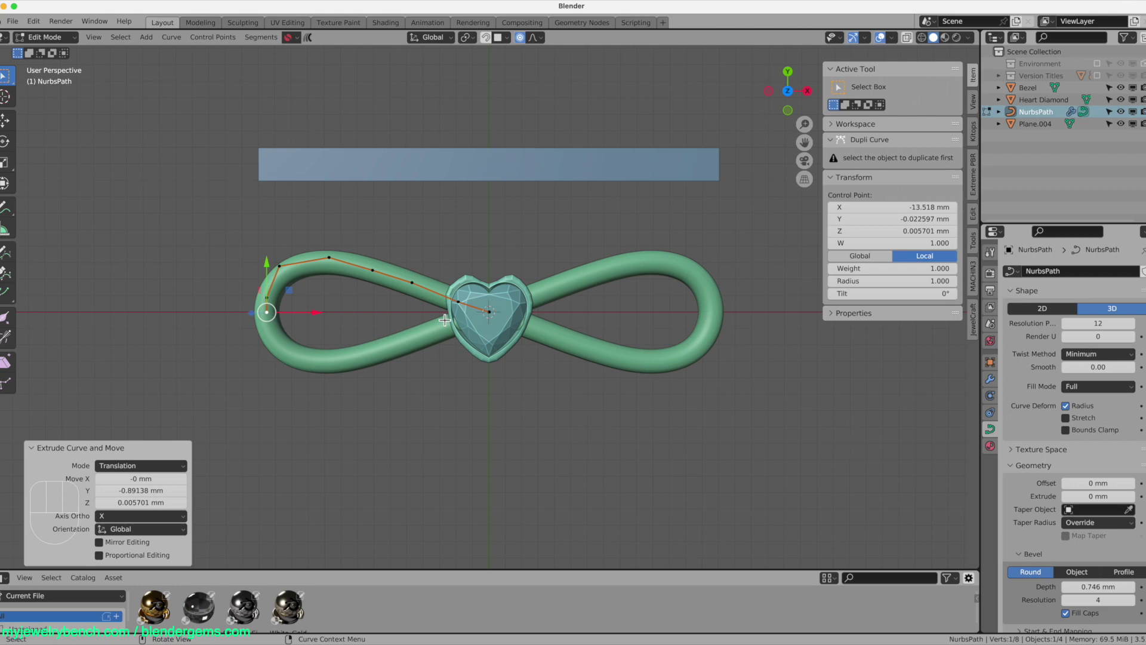
pyautogui.press('Tab')
pyautogui.click(512, 324)
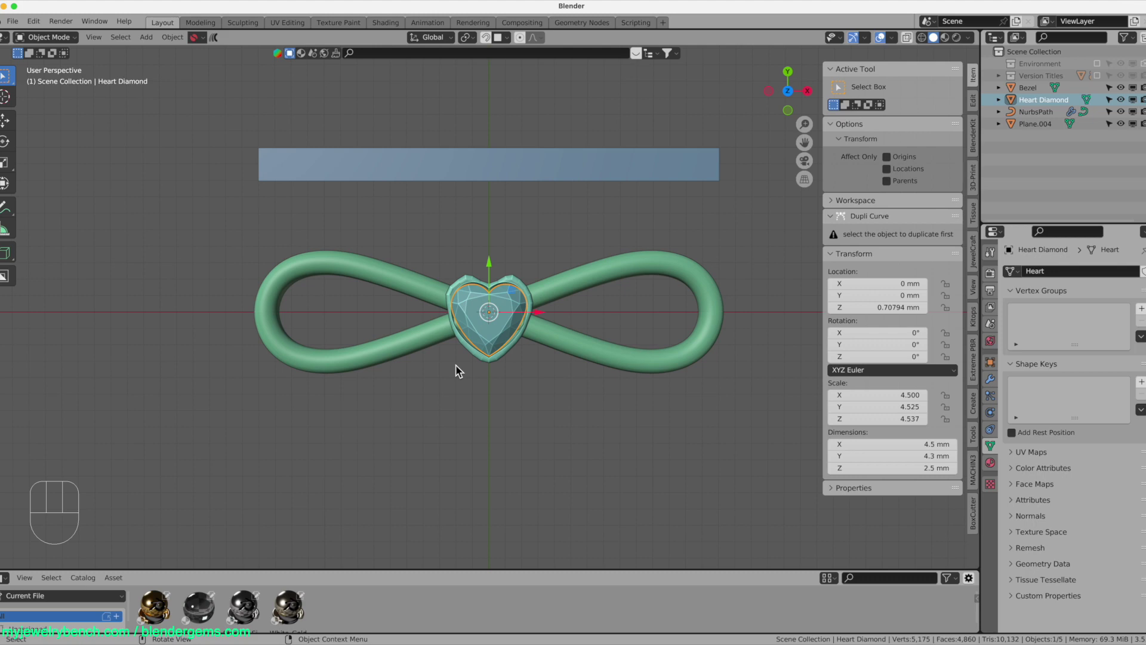
# - Add a torus and move it to the left end of the infinity loop
pyautogui.middleClick(469, 376)
pyautogui.scroll(-3)
pyautogui.press('shift+a')
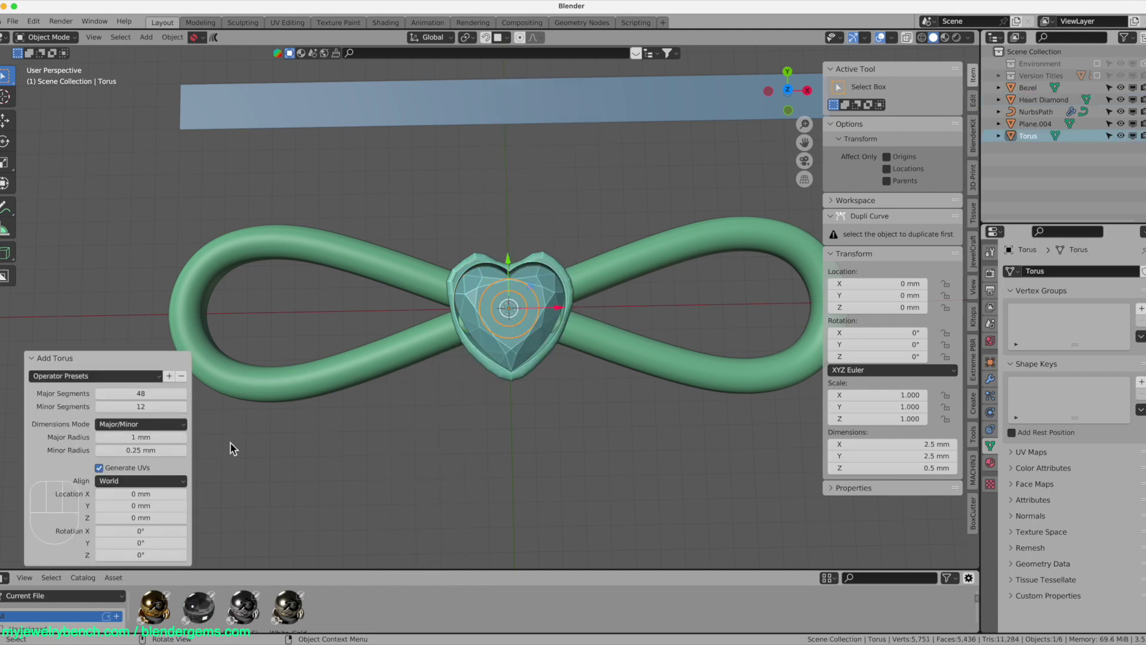
pyautogui.moveTo(560, 311); pyautogui.dragTo(228, 314)
pyautogui.press('g')
pyautogui.press('KP_7')
pyautogui.press('g')
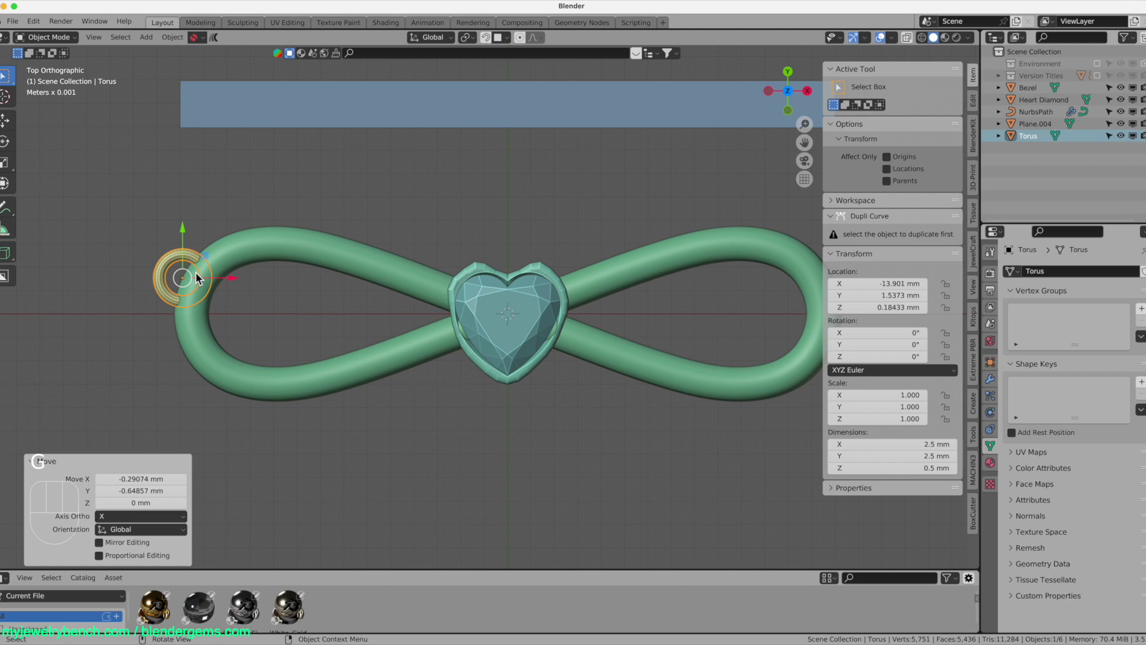
# - Shrink the ring to about 0.73 and stretch it taller along Z from front view
pyautogui.press('s')
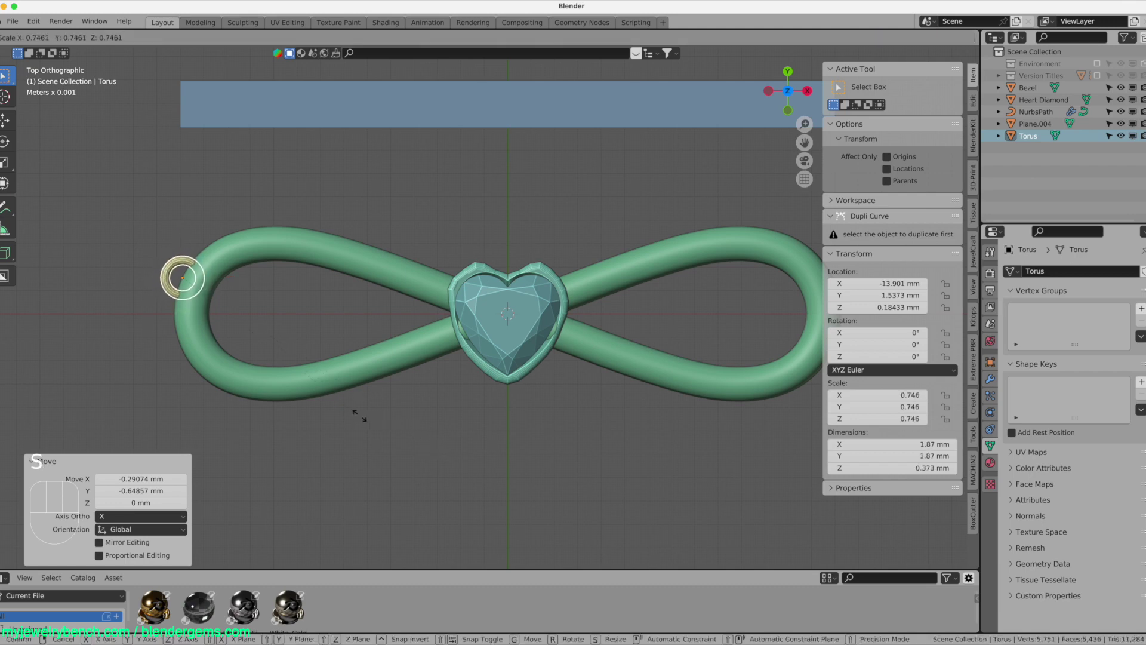
pyautogui.press('g')
pyautogui.press('KP_1')
pyautogui.scroll(3)
pyautogui.press('s')
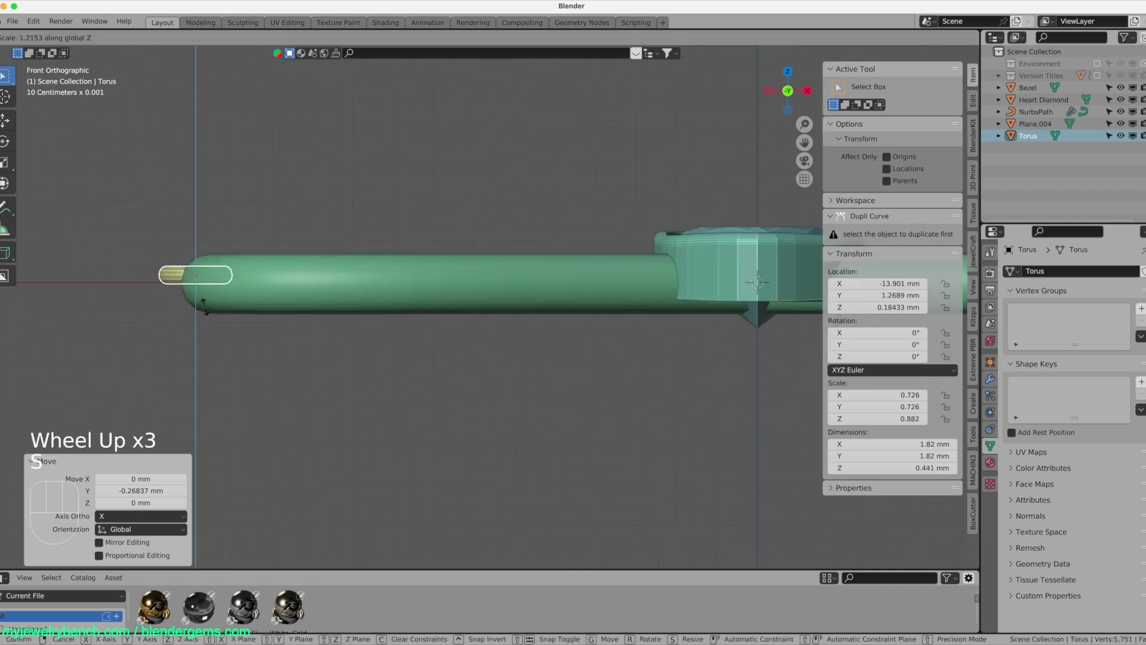
pyautogui.moveTo(197, 233); pyautogui.dragTo(197, 243)
pyautogui.press('KP_7')
pyautogui.press('g')
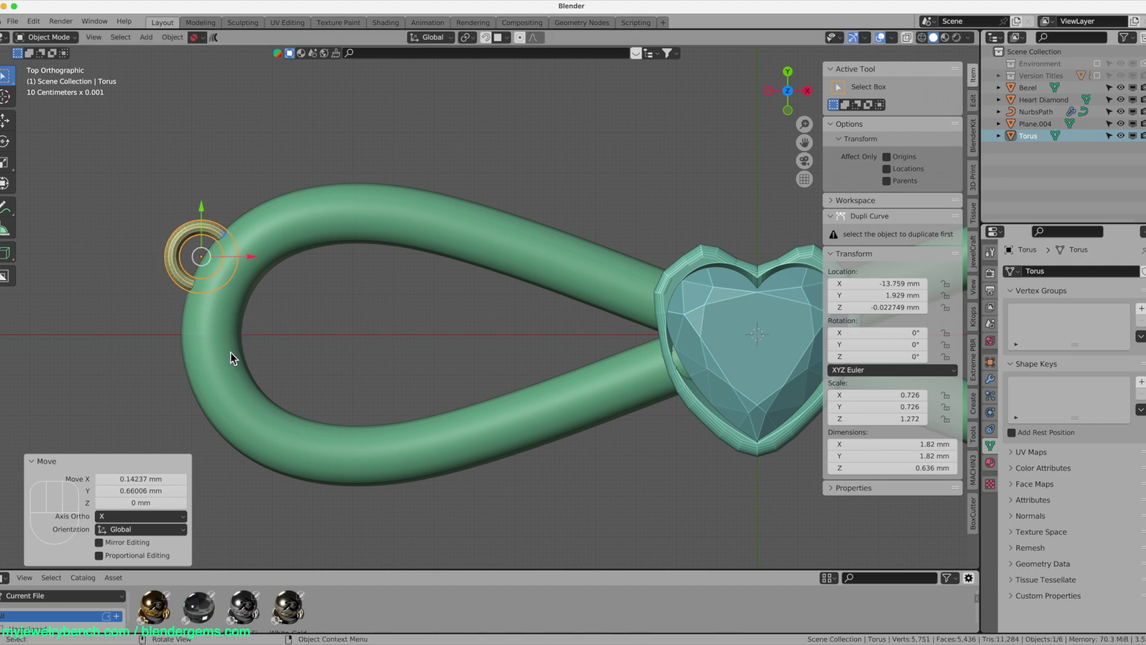
pyautogui.scroll(-3)
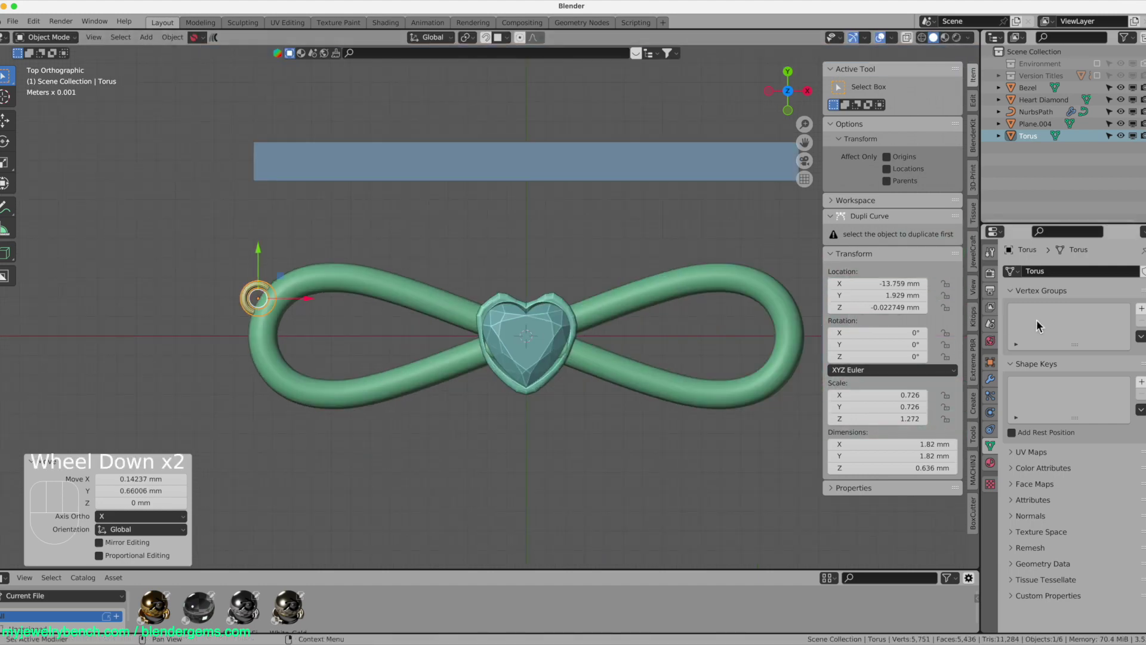
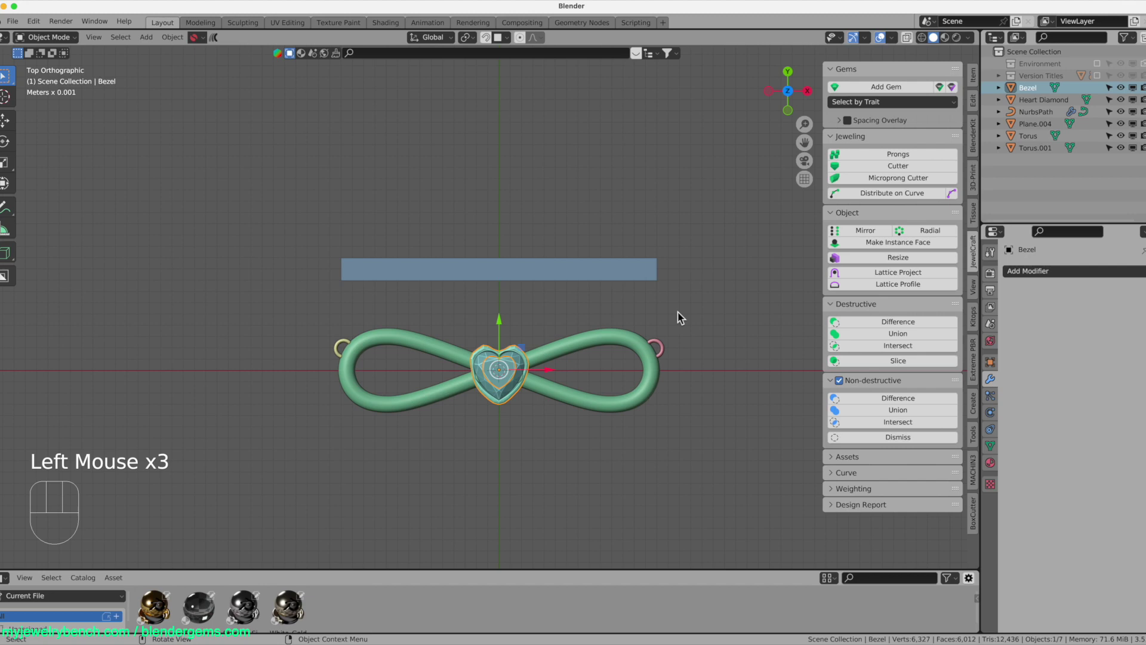
# - Select the duplicated ring at the right loop end and stretch it taller along Z
pyautogui.scroll(3)
pyautogui.moveTo(651, 359); pyautogui.dragTo(602, 291)
pyautogui.scroll(-3)
pyautogui.scroll(3)
pyautogui.moveTo(727, 417); pyautogui.dragTo(775, 422)
pyautogui.click(783, 420)
pyautogui.press('s')
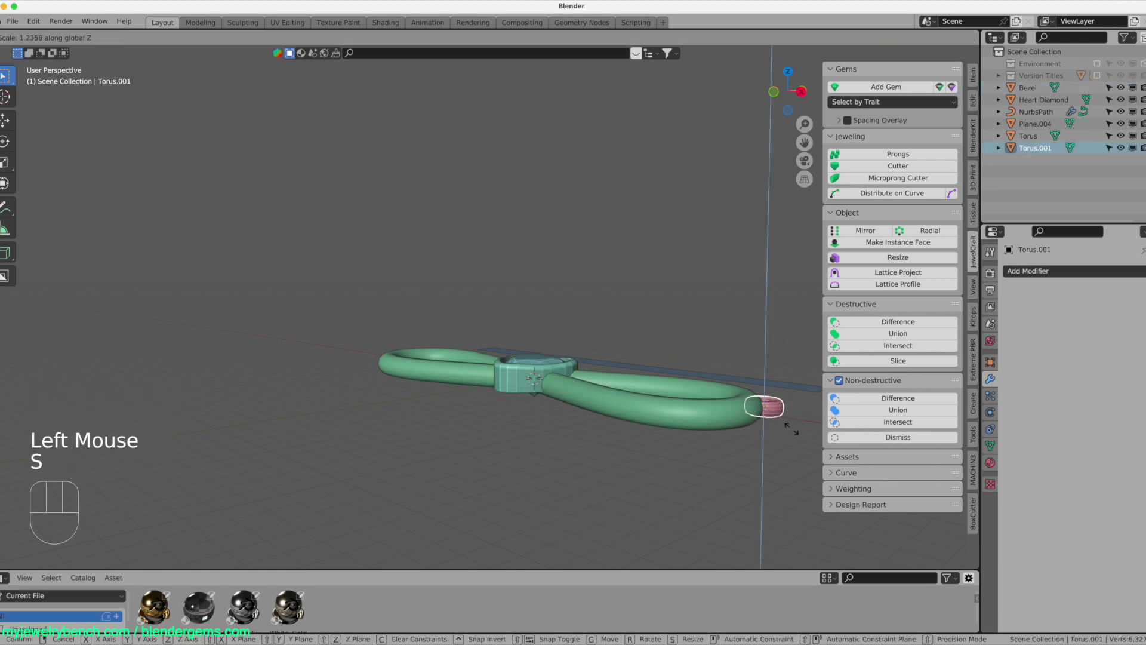
pyautogui.moveTo(527, 444); pyautogui.dragTo(588, 447)
pyautogui.scroll(-3)
pyautogui.scroll(3)
# - Rescale the left ring to match, then select the heart bezel for removal
pyautogui.click(236, 479)
pyautogui.press('s')
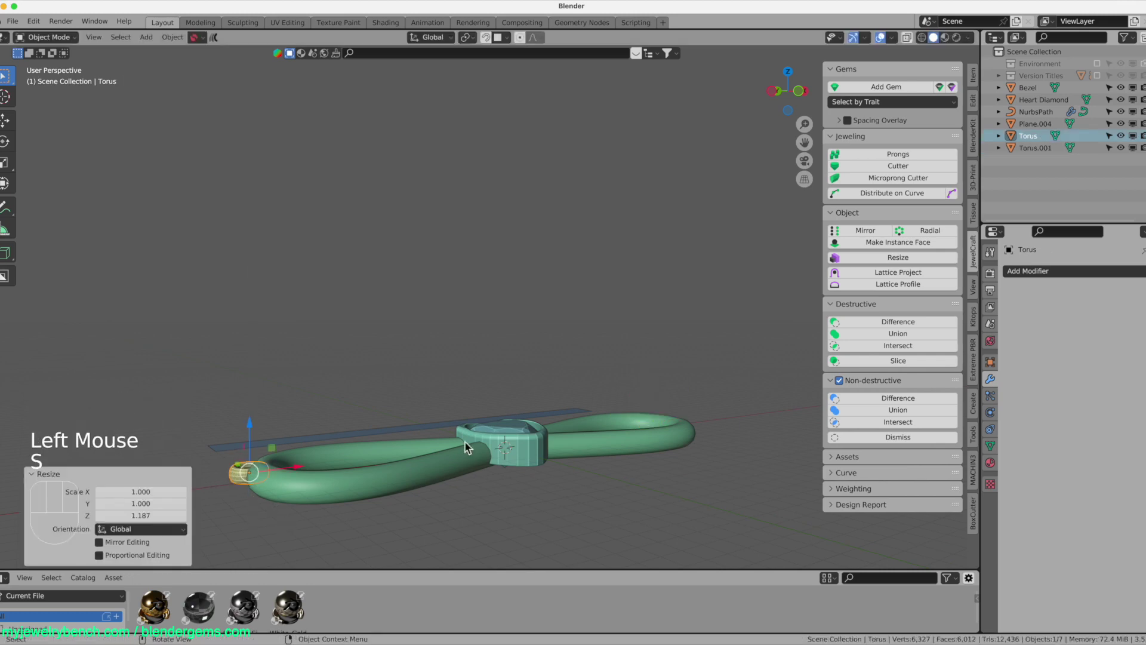
pyautogui.moveTo(490, 434); pyautogui.dragTo(498, 474)
pyautogui.click(525, 463)
pyautogui.scroll(3)
pyautogui.scroll(3)
pyautogui.scroll(-3)
pyautogui.scroll(-3)
pyautogui.click(535, 426)
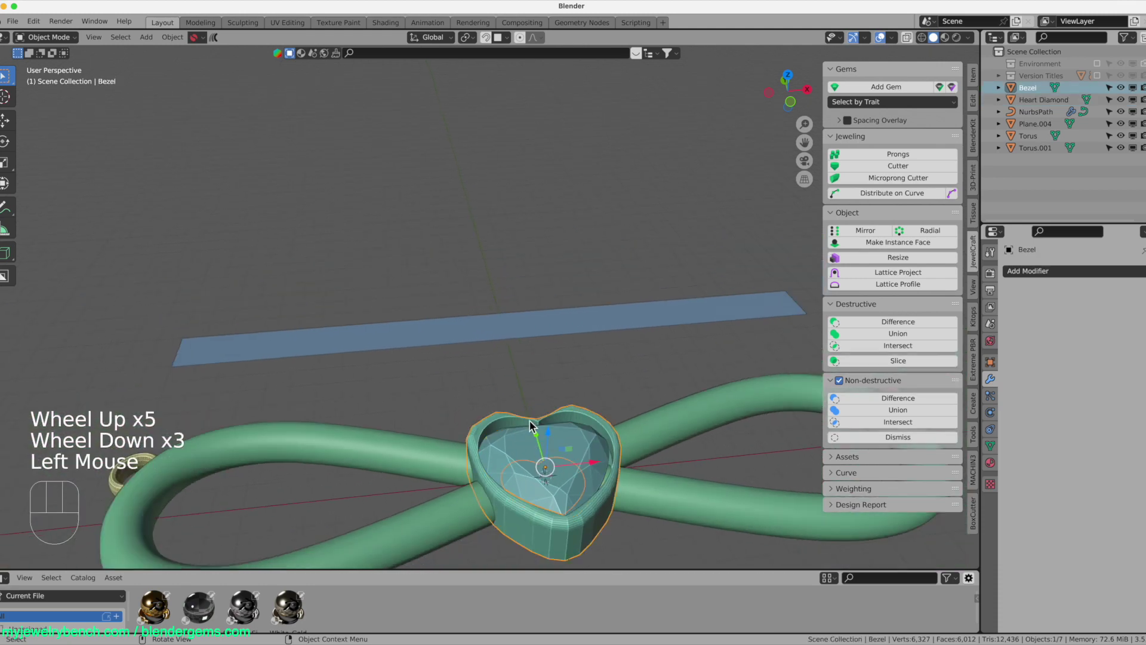
# - Delete the heart bezel with X and inspect the pendant
pyautogui.press('x')
pyautogui.scroll(-3)
pyautogui.moveTo(528, 448); pyautogui.dragTo(514, 475)
pyautogui.scroll(3)
pyautogui.moveTo(519, 427); pyautogui.dragTo(524, 435)
pyautogui.scroll(-3)
pyautogui.scroll(3)
# - Duplicate the infinity curve as NurbsPath.001 in place and select the original in the Outliner
pyautogui.press('shift+a')
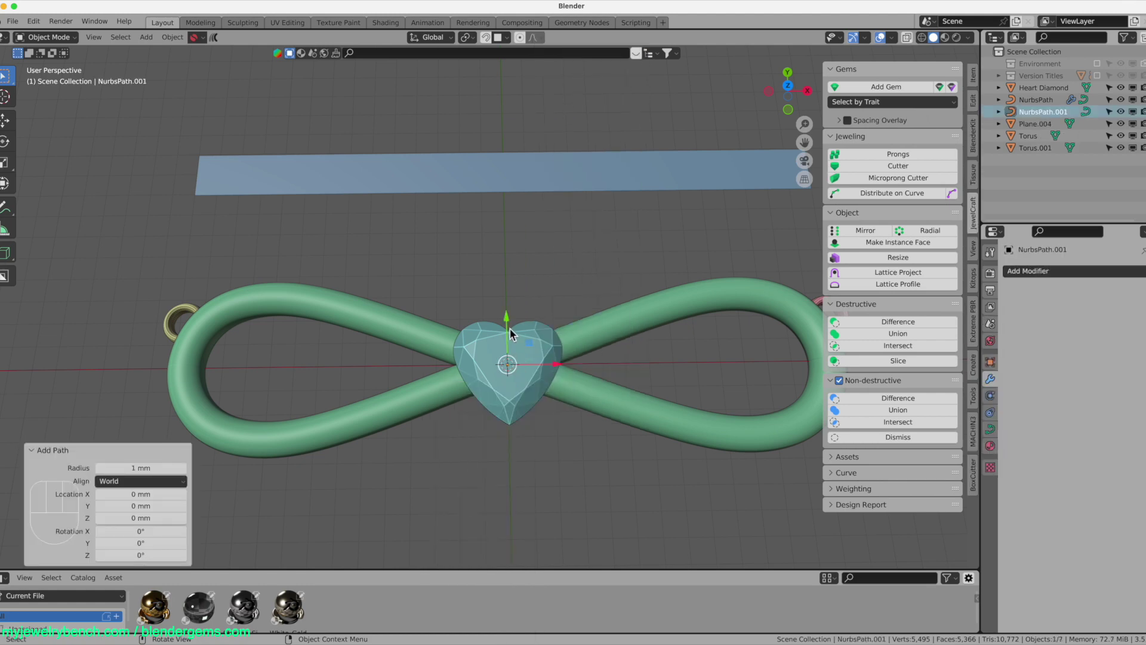
pyautogui.moveTo(511, 326); pyautogui.dragTo(507, 279)
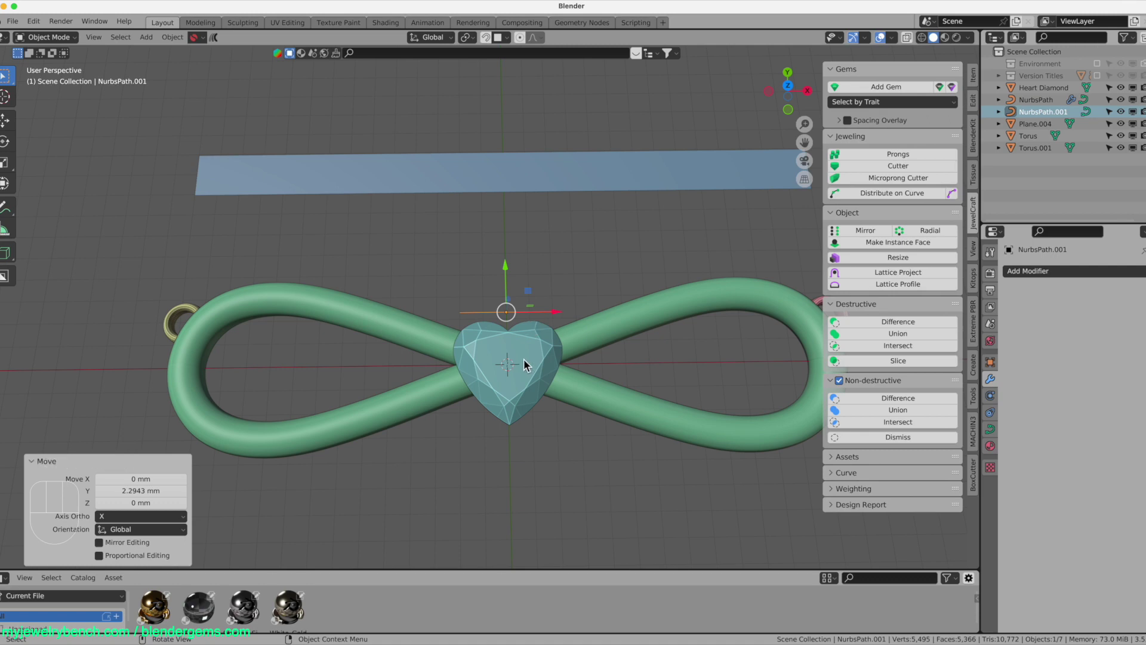
pyautogui.press('KP_7')
pyautogui.scroll(3)
pyautogui.scroll(-3)
pyautogui.scroll(-3)
pyautogui.click(260, 337)
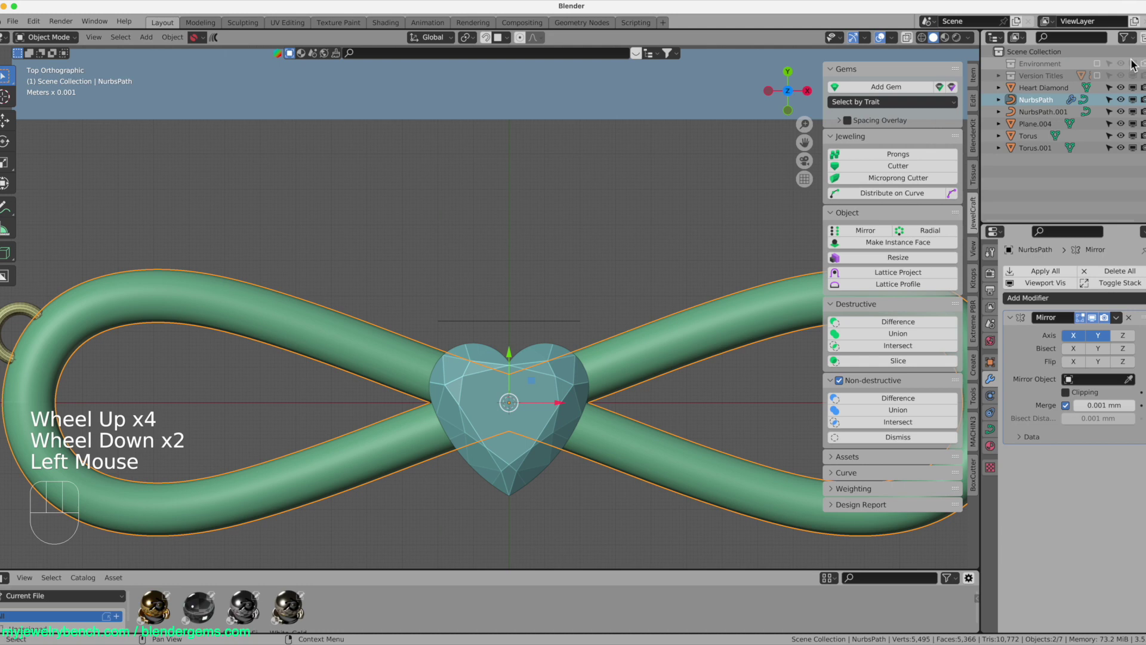
# - Hide the original curve, select the copy and review its control points in Edit Mode
pyautogui.click(1129, 108)
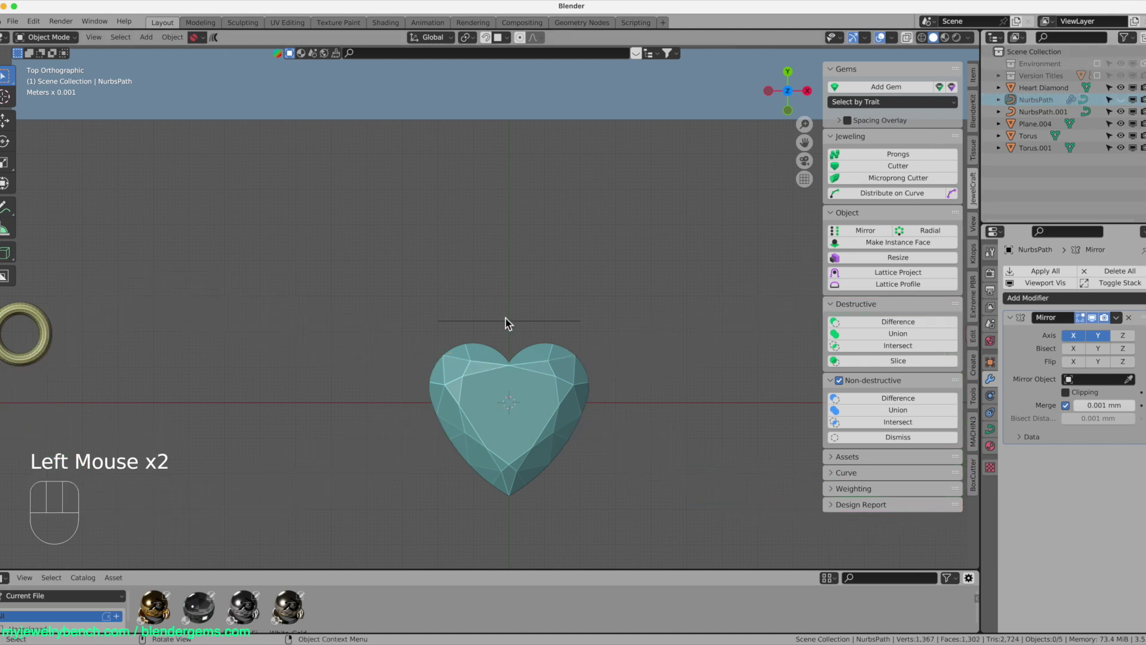
pyautogui.click(508, 328)
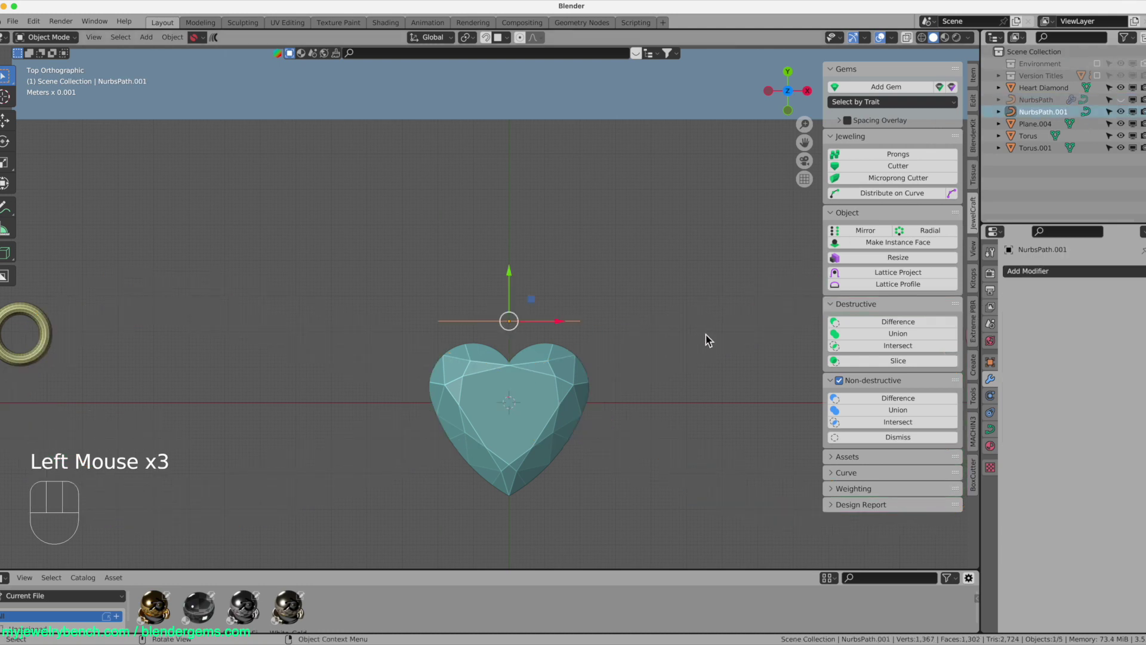
pyautogui.moveTo(561, 329); pyautogui.dragTo(515, 330)
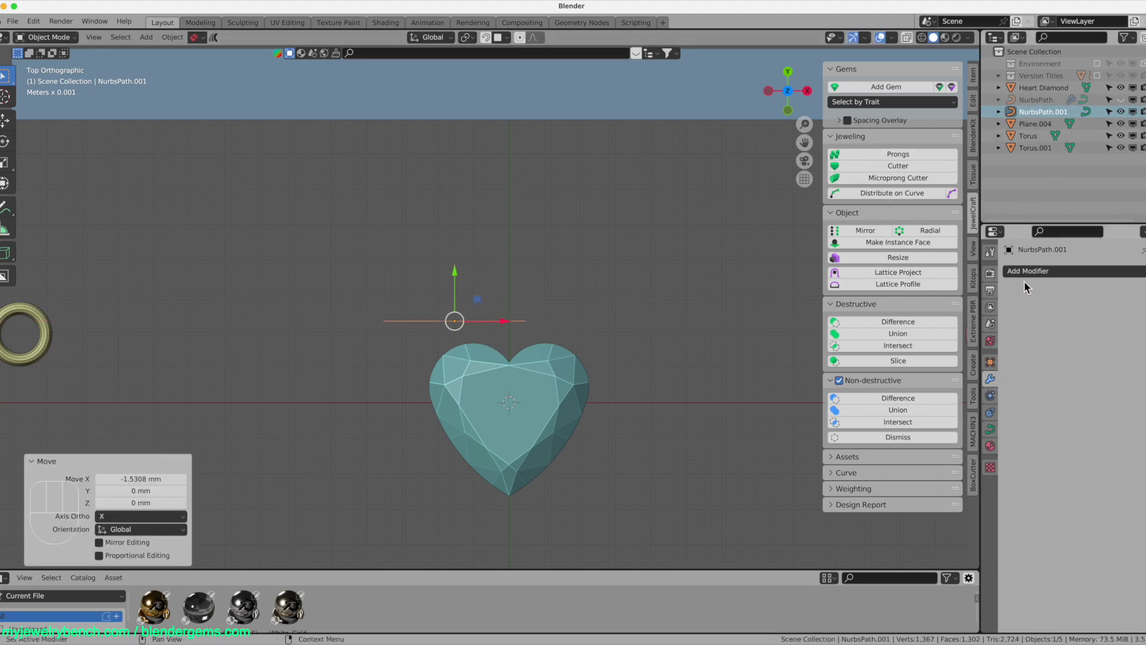
pyautogui.moveTo(1029, 281); pyautogui.dragTo(933, 393)
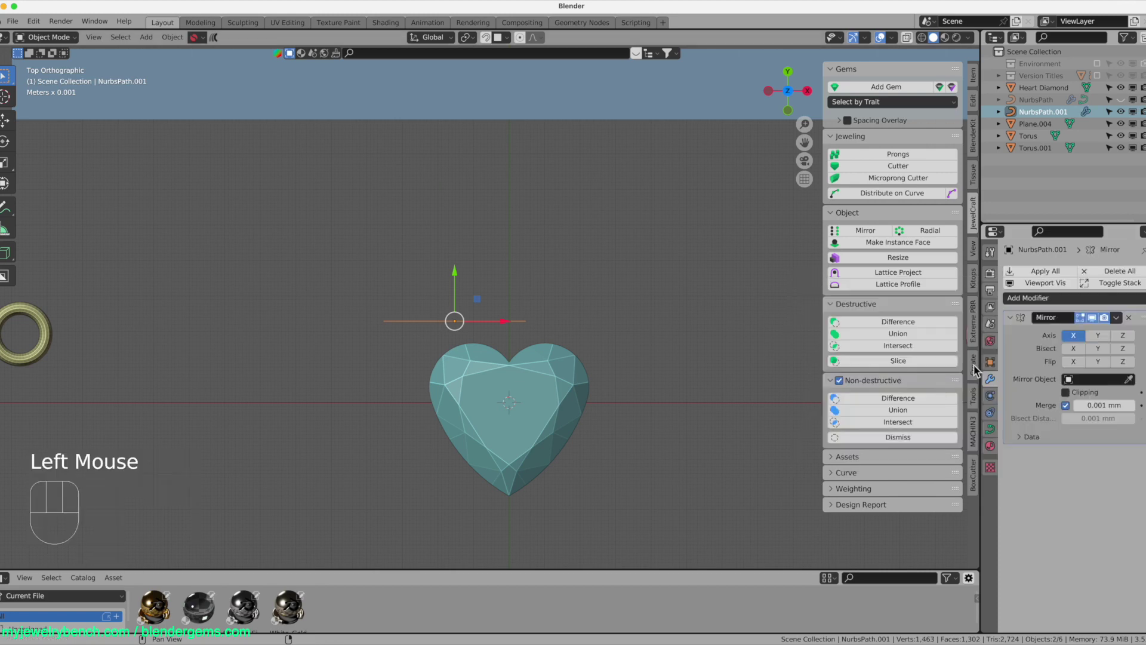
pyautogui.press('Tab')
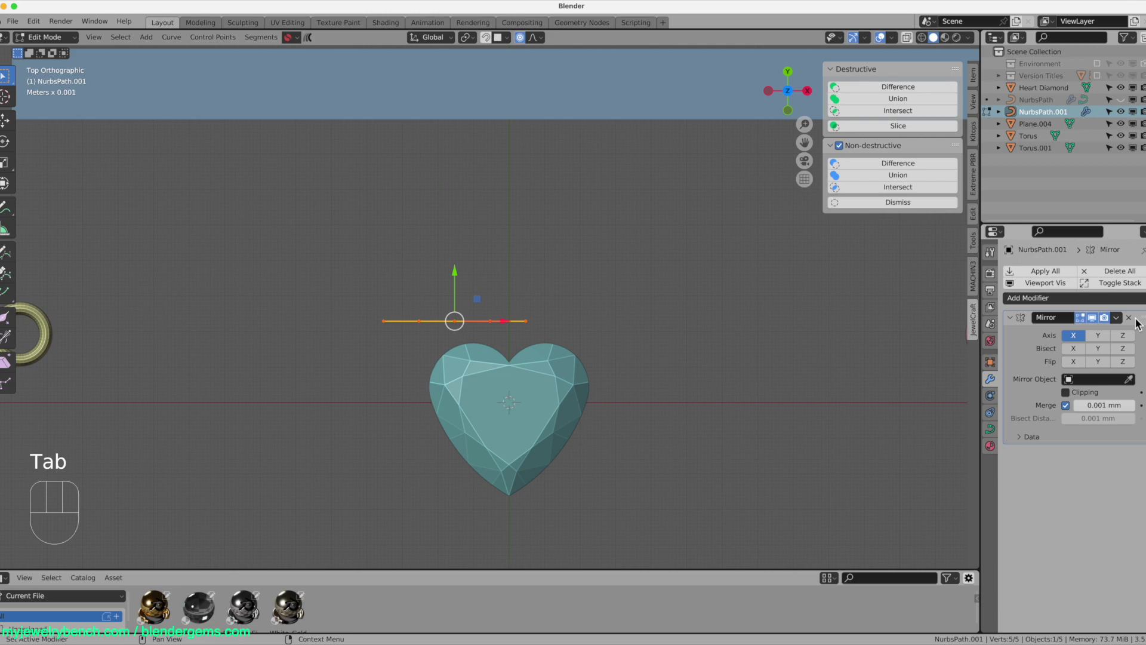
pyautogui.click(1134, 324)
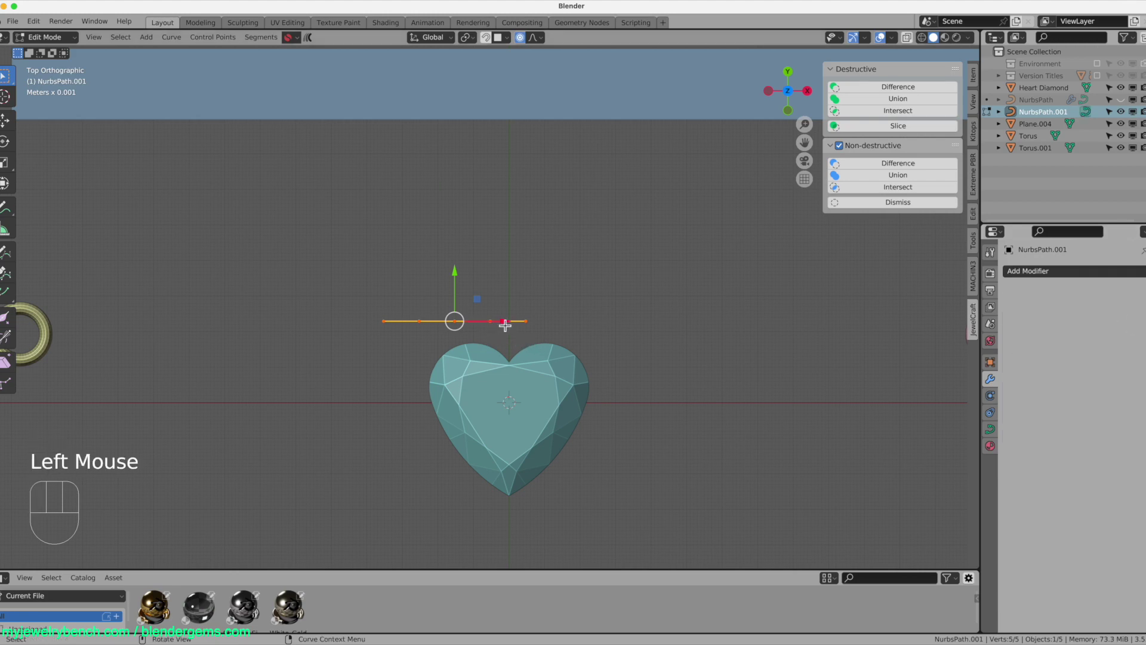
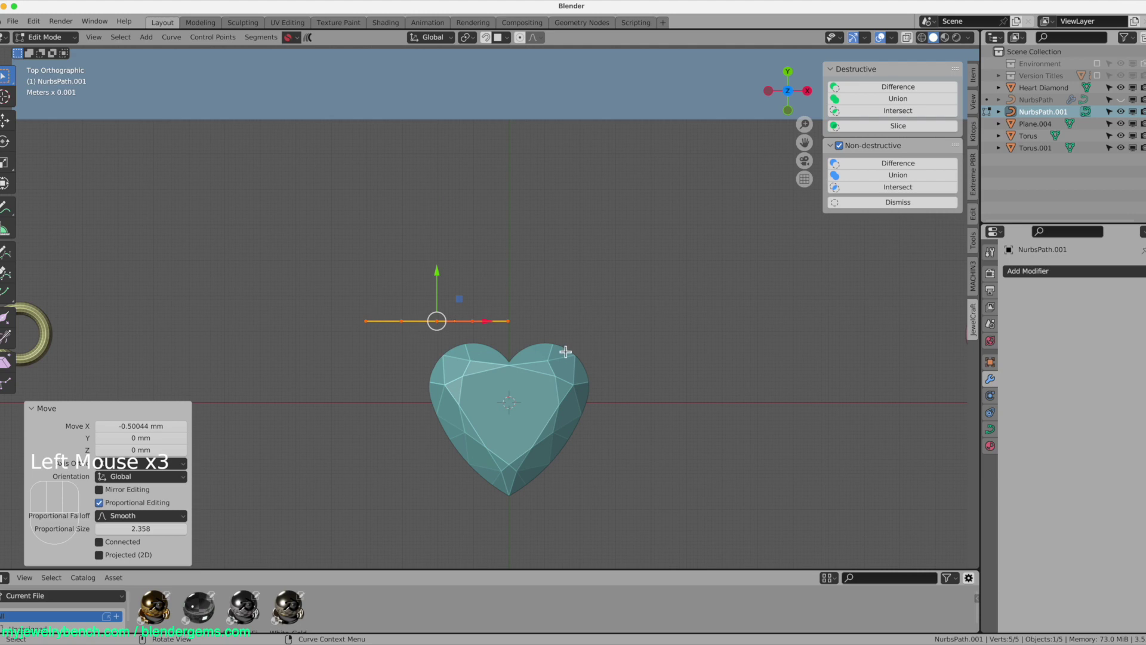
pyautogui.press('Tab')
pyautogui.press('Tab')
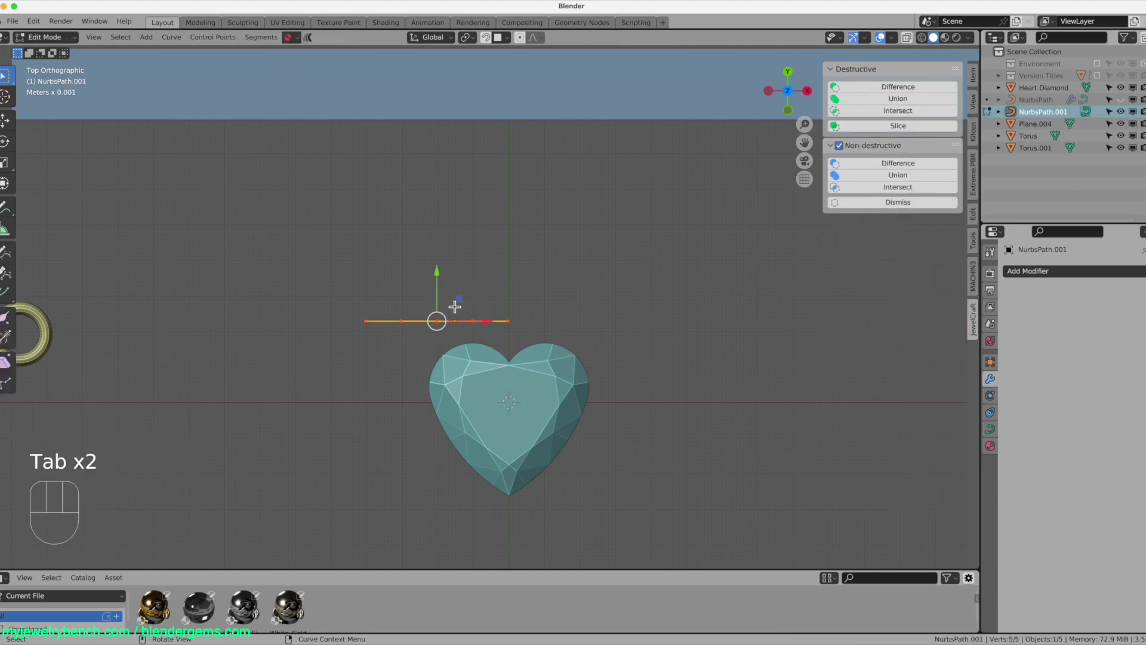
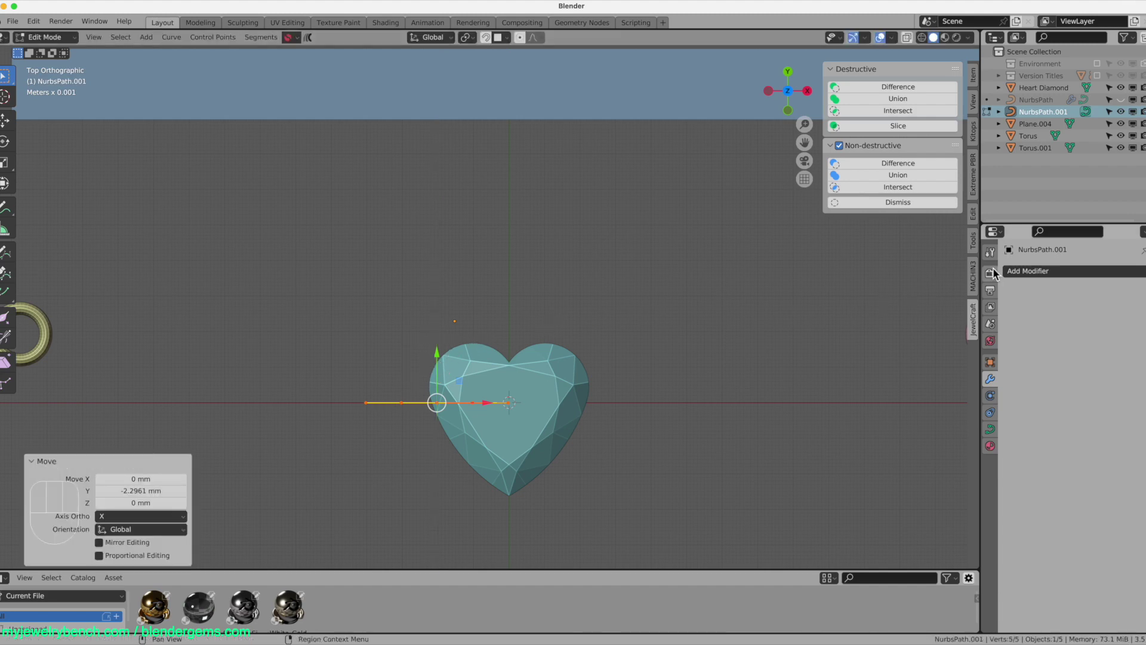
# - Snap the 3D cursor, set the curve's origin to it at the diamond centre, and add a Mirror modifier on X
pyautogui.press('Tab')
pyautogui.rightClick(402, 408)
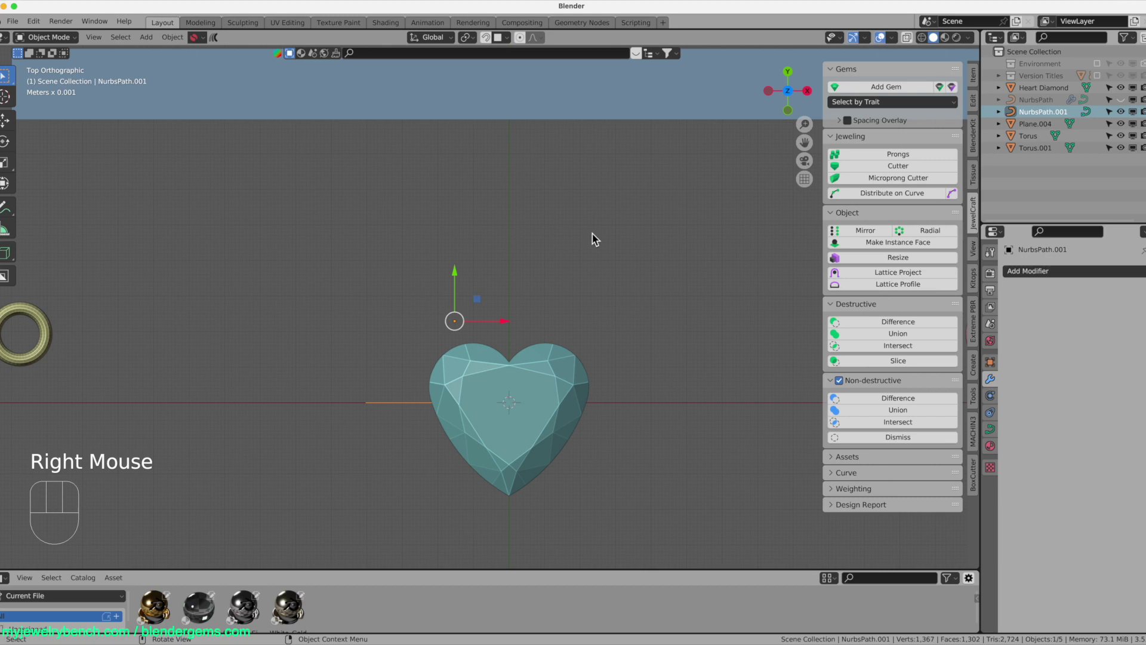
pyautogui.press('shift+s')
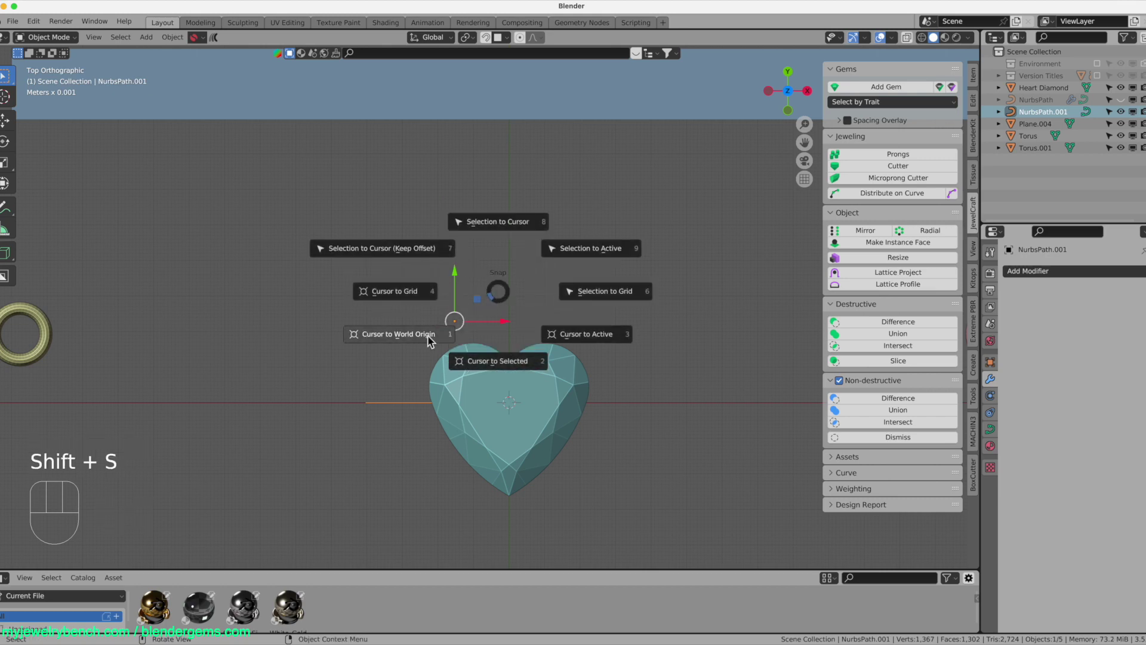
pyautogui.click(417, 413)
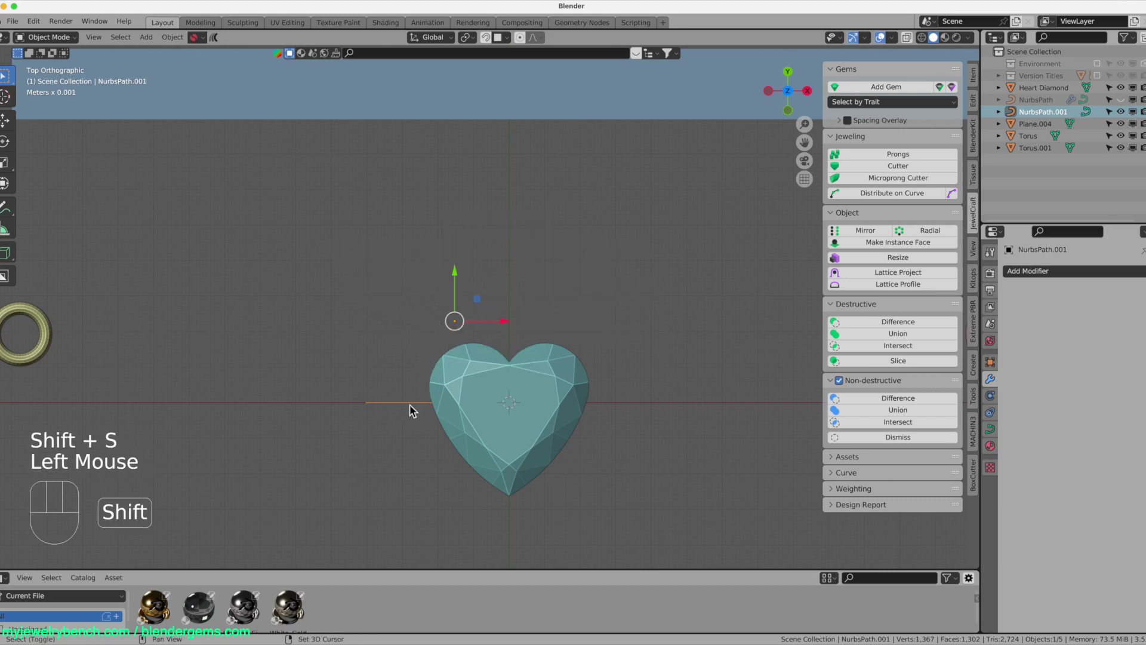
pyautogui.moveTo(417, 412); pyautogui.dragTo(477, 435)
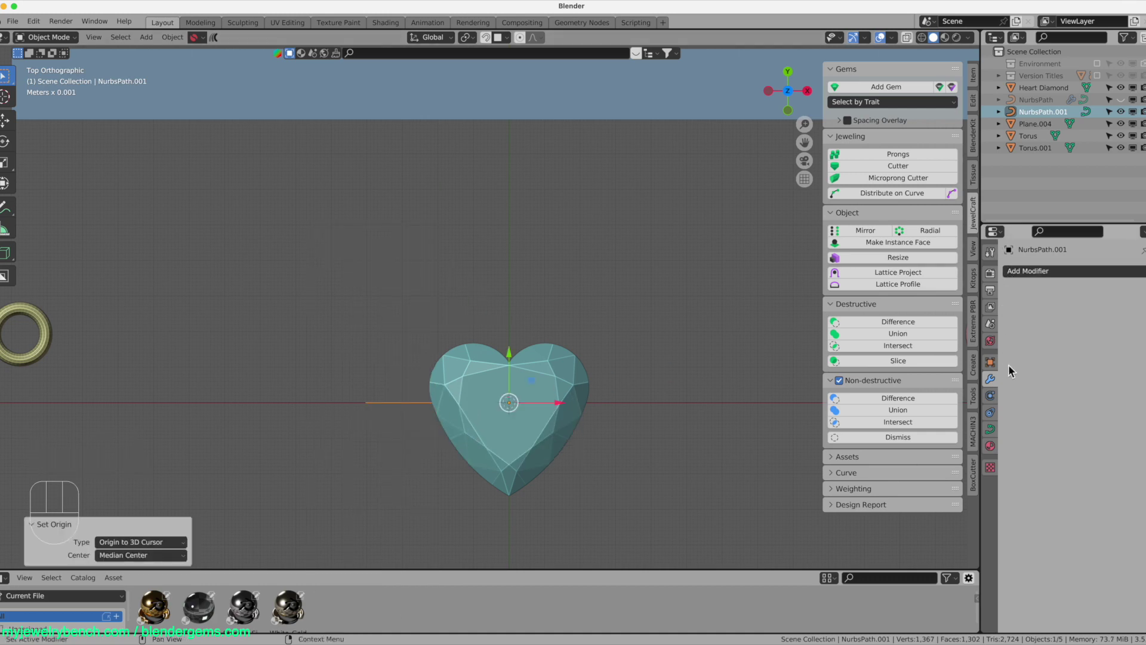
pyautogui.moveTo(1041, 281); pyautogui.dragTo(942, 396)
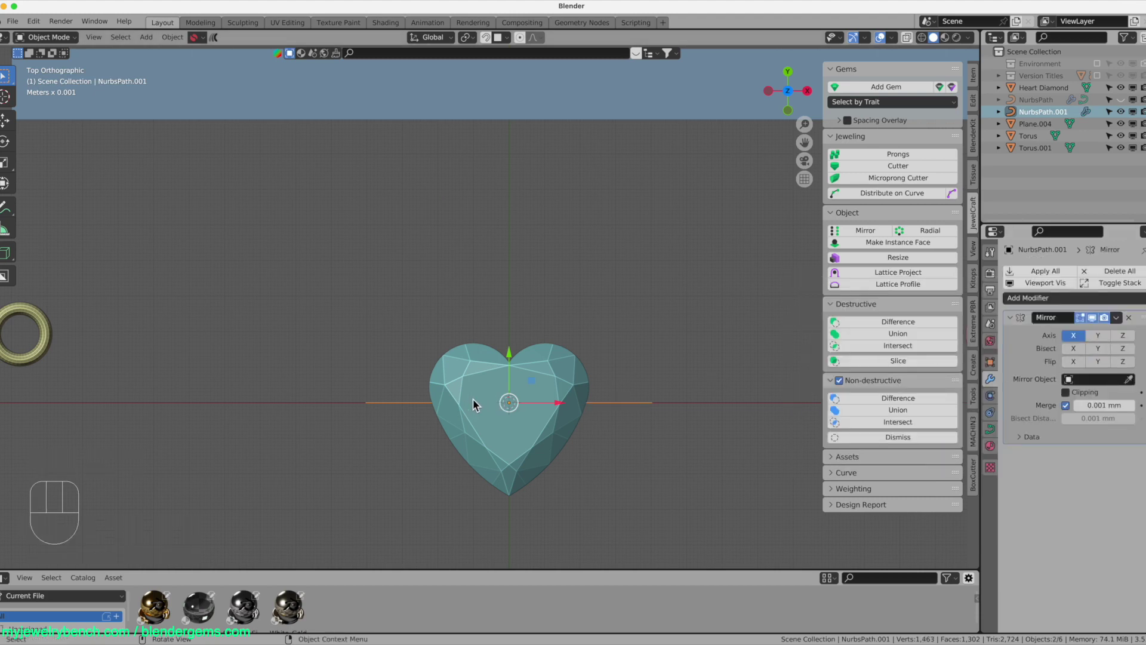
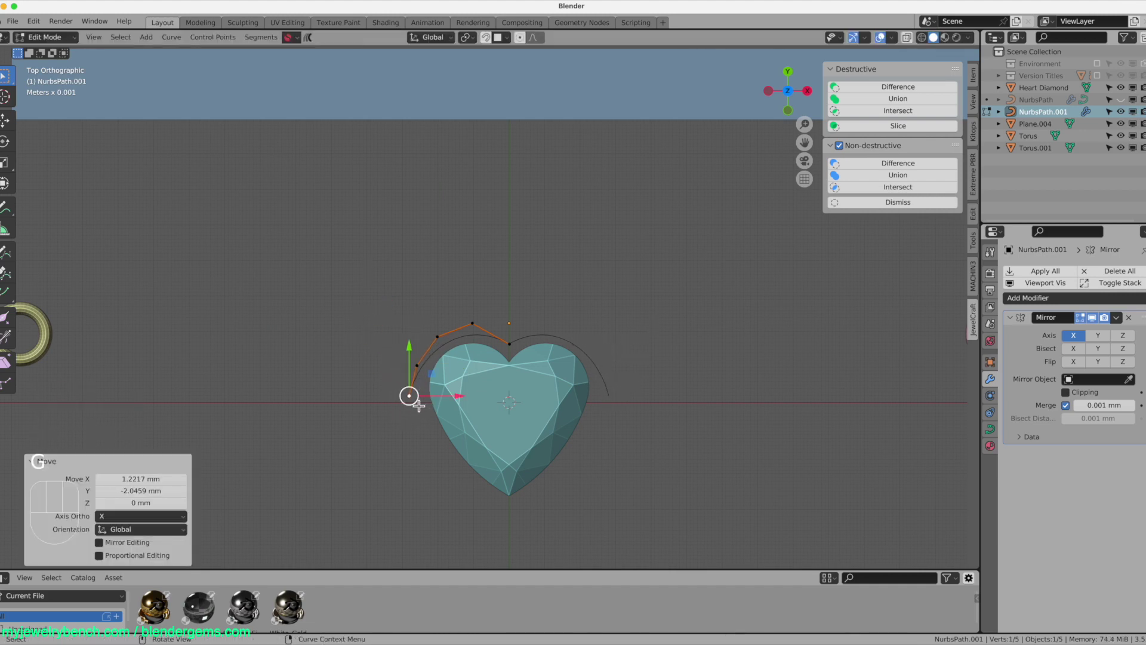
# - Extrude four curve points down the heart's left side and move the last onto the bottom tip
pyautogui.press('e')
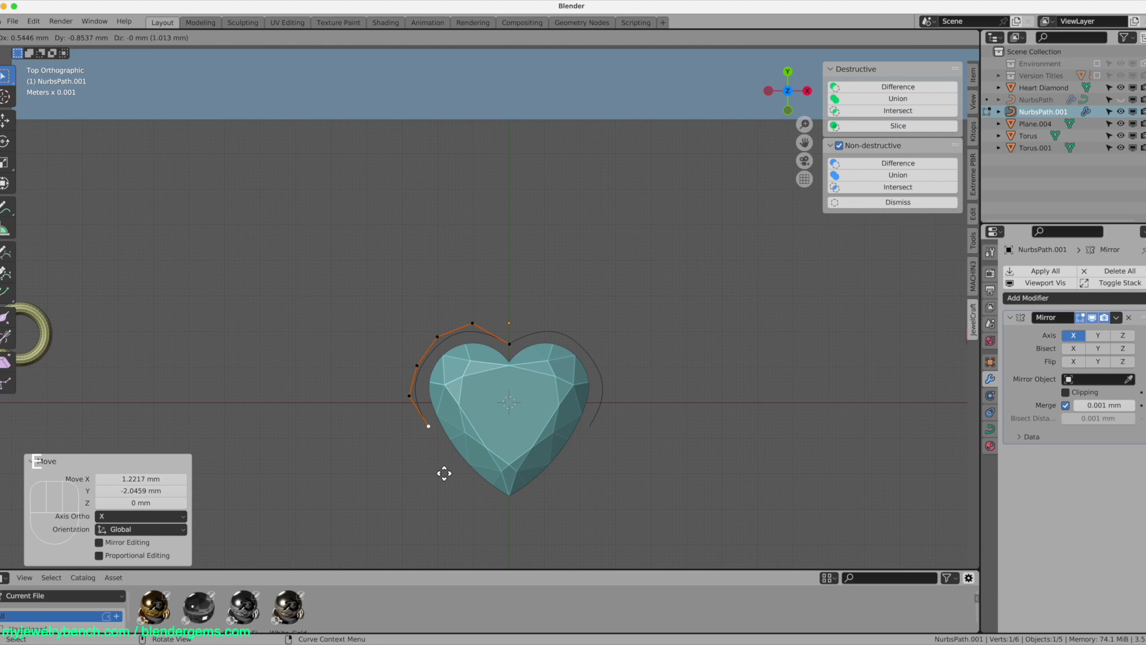
pyautogui.press('e')
pyautogui.press('e')
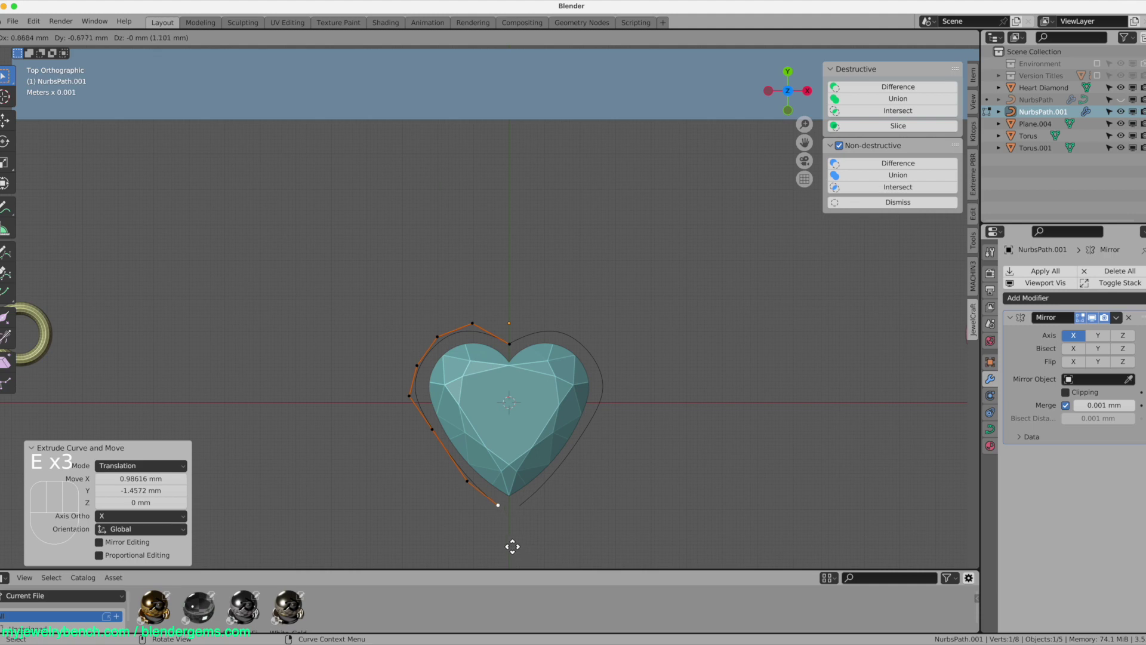
pyautogui.press('e')
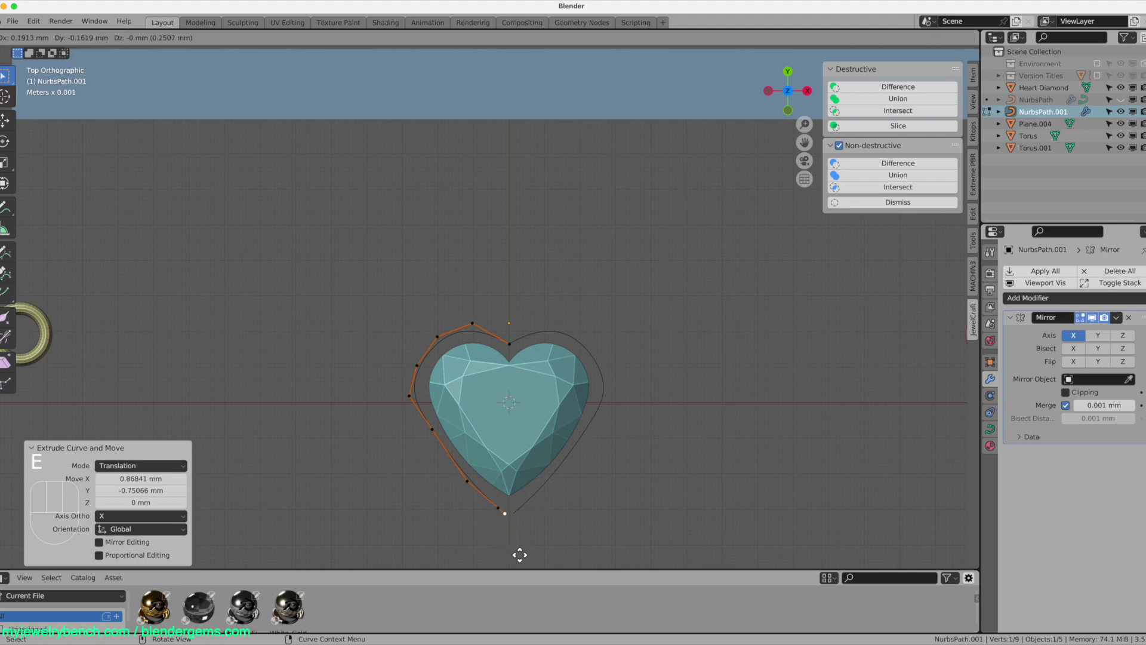
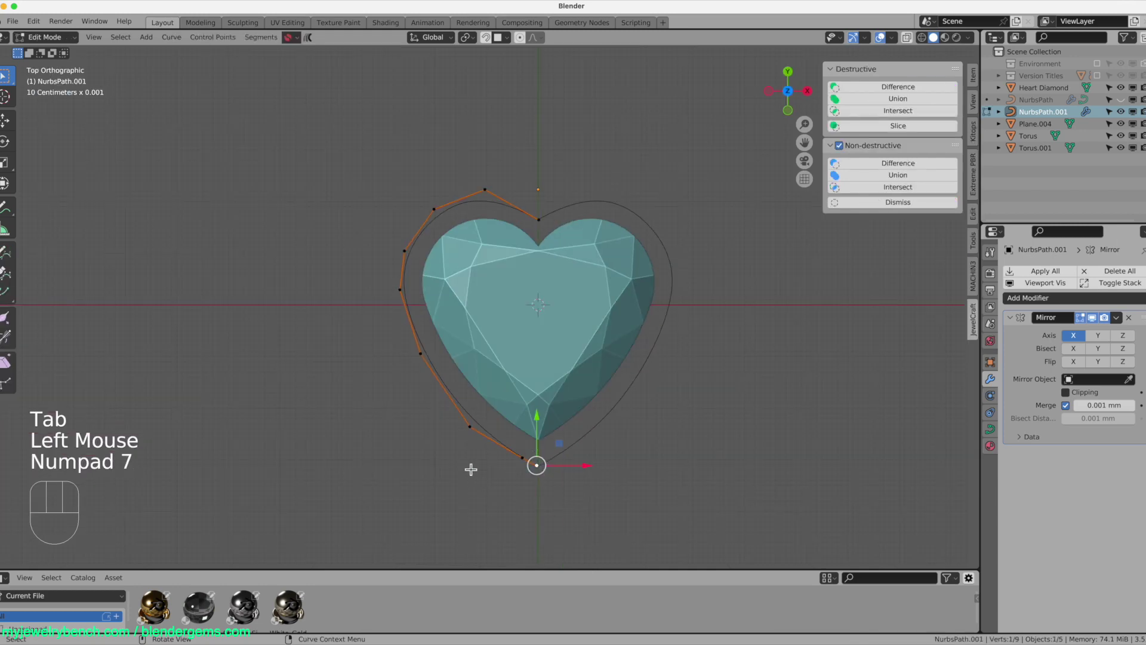
pyautogui.scroll(3)
pyautogui.scroll(3)
pyautogui.press('g')
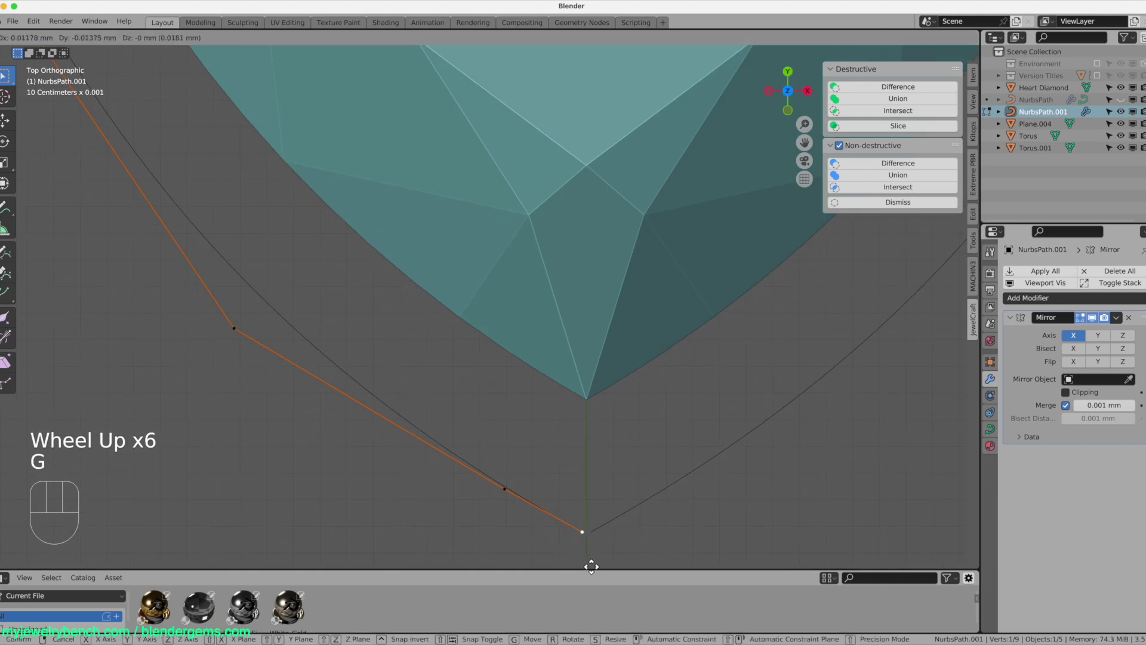
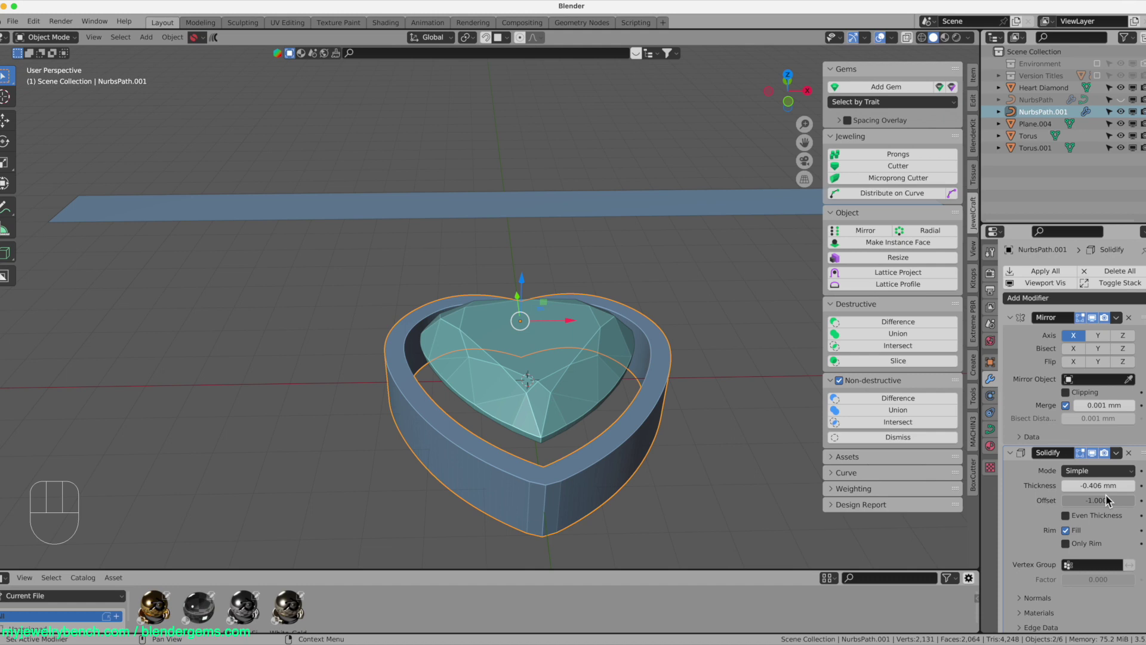
# - Set the curve's Extrude and add a Solidify modifier at about -0.736 mm for the bezel wall
pyautogui.scroll(-3)
pyautogui.scroll(3)
pyautogui.click(1001, 438)
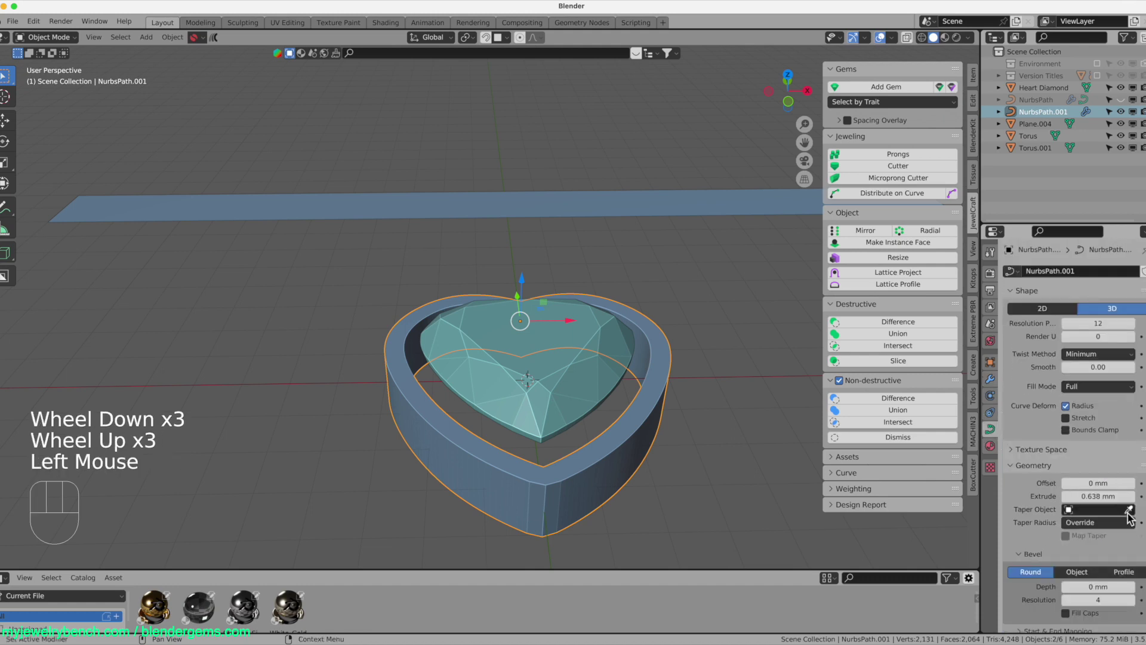
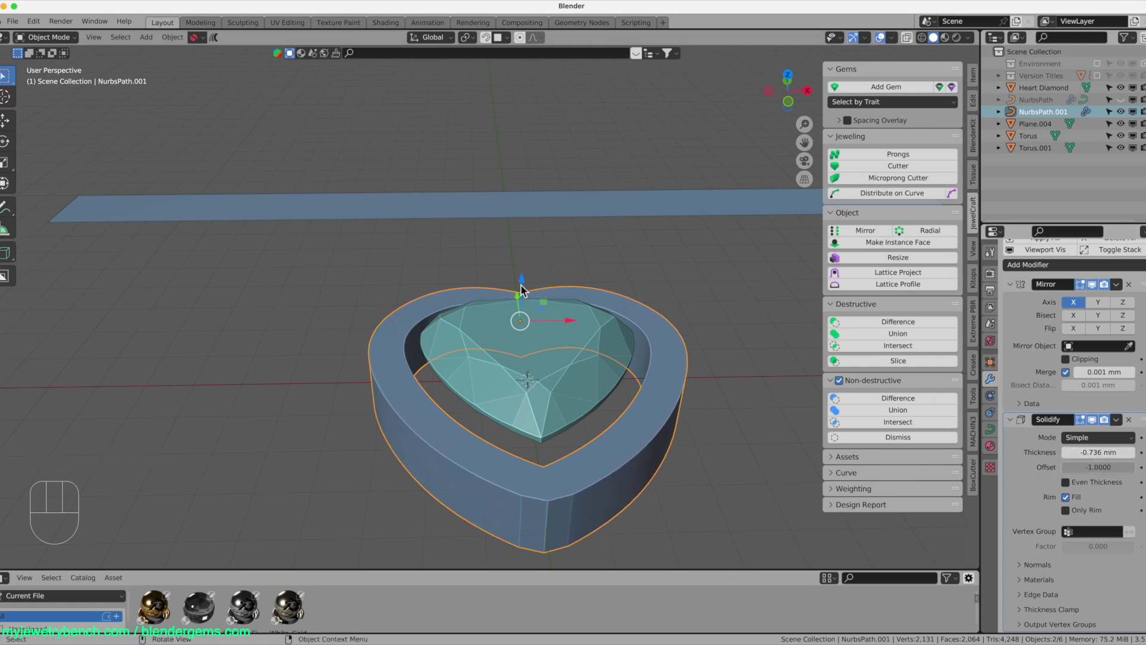
pyautogui.moveTo(540, 336); pyautogui.dragTo(545, 381)
# - Scale the heart bezel down until it hugs the diamond, checked from a straight top view
pyautogui.press('s')
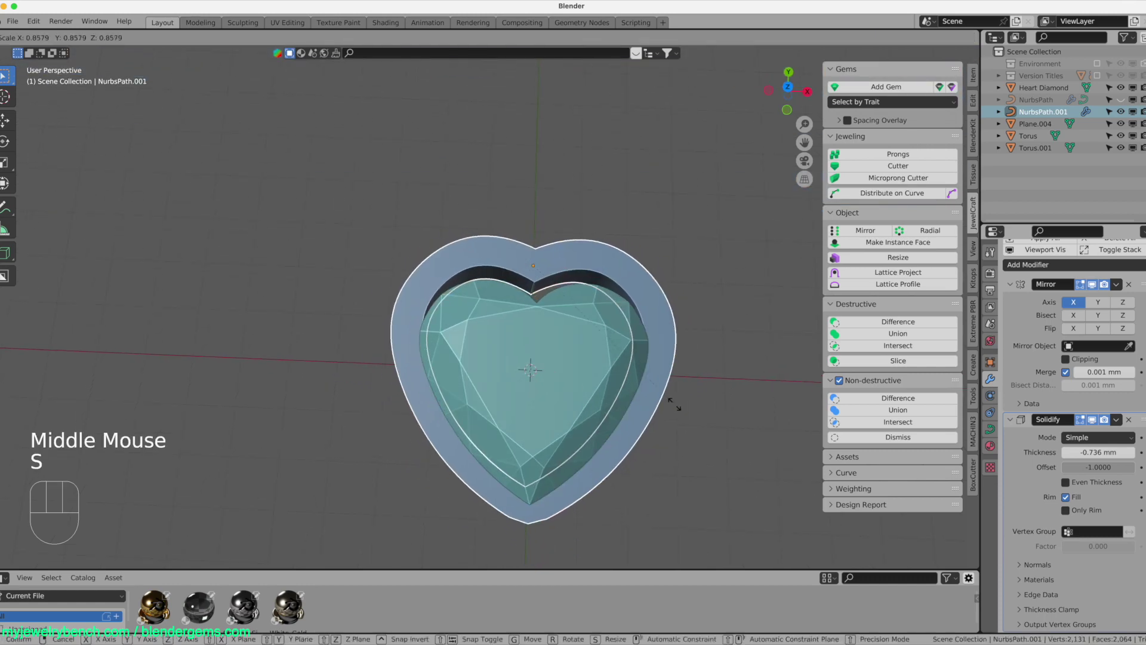
pyautogui.moveTo(600, 356); pyautogui.dragTo(589, 359)
pyautogui.scroll(3)
pyautogui.scroll(-3)
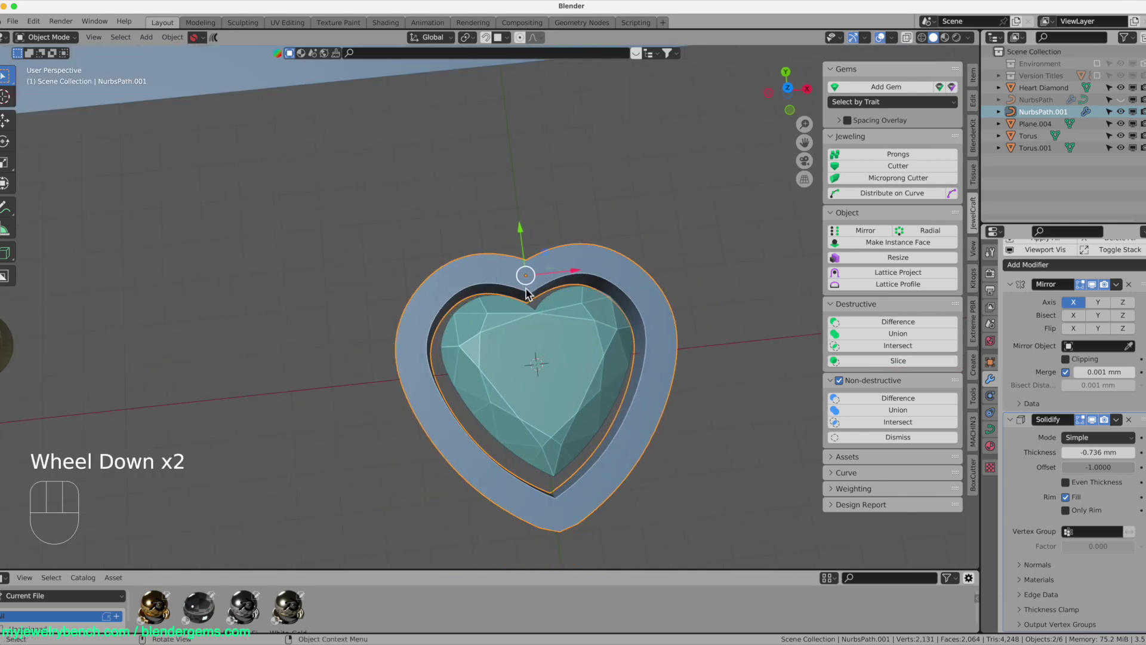
pyautogui.moveTo(536, 300); pyautogui.dragTo(522, 283)
pyautogui.moveTo(523, 278); pyautogui.dragTo(587, 336)
pyautogui.press('s')
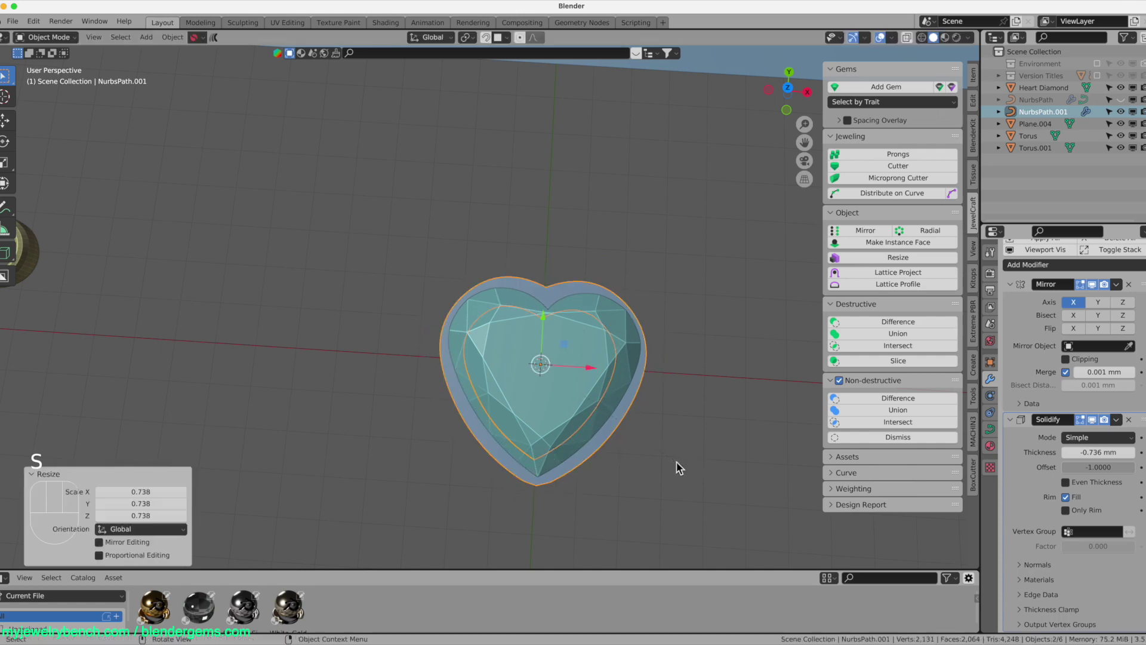
pyautogui.press('KP_7')
pyautogui.scroll(3)
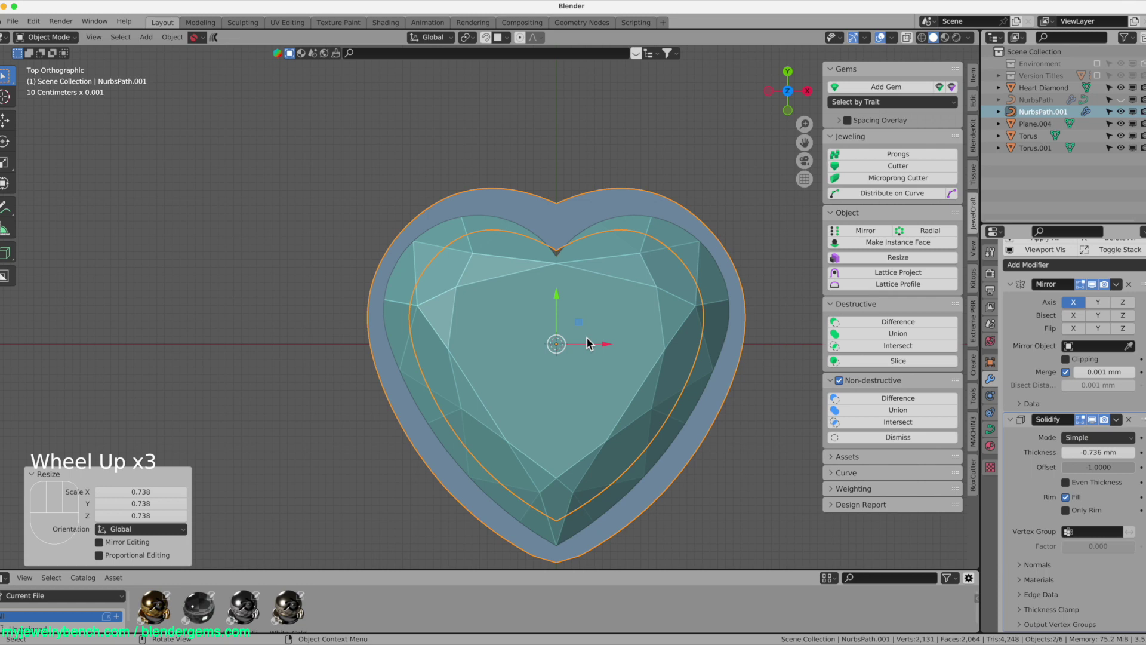
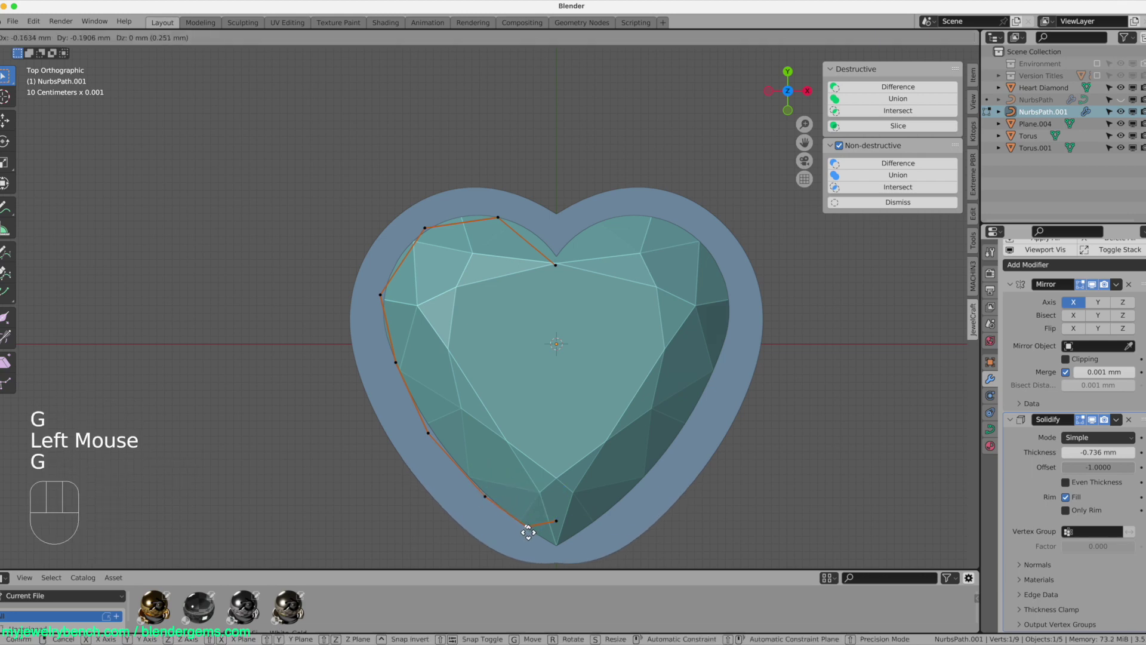
# - Reframe to the top-down view to continue tracing the heart's left edge
pyautogui.scroll(-3)
pyautogui.scroll(3)
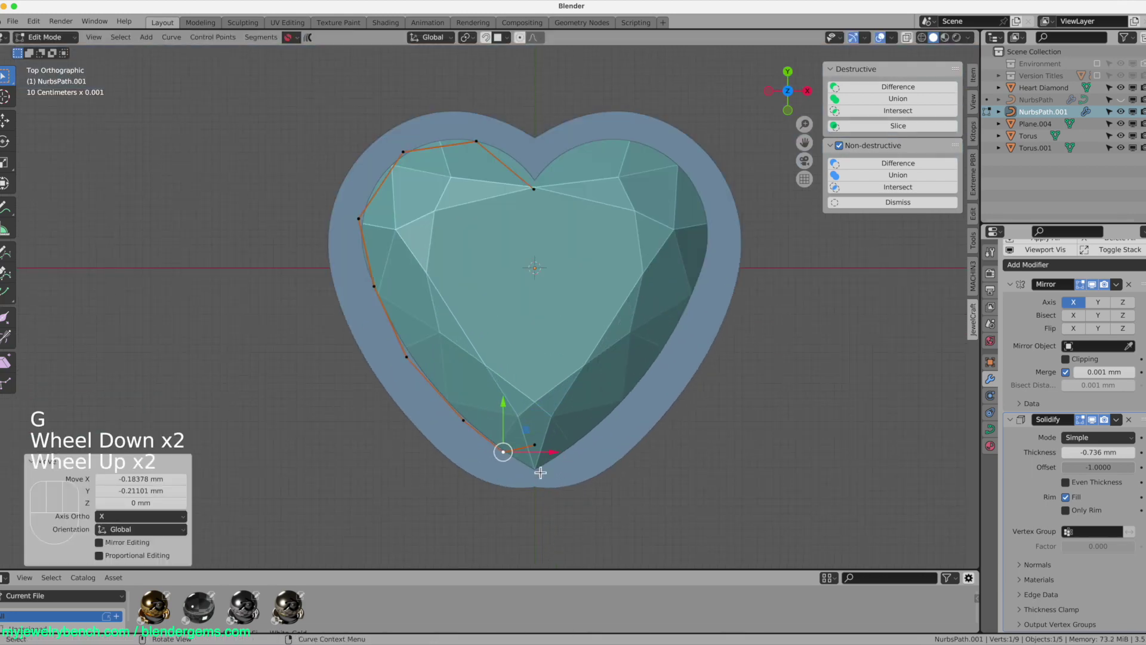
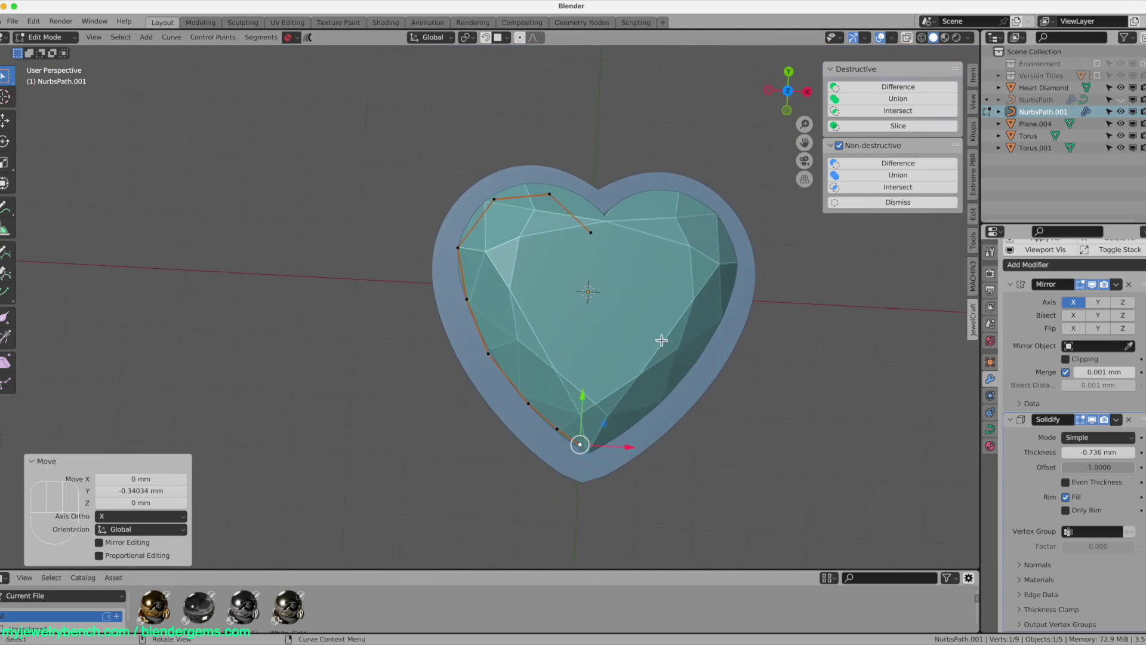
pyautogui.press('KP_7')
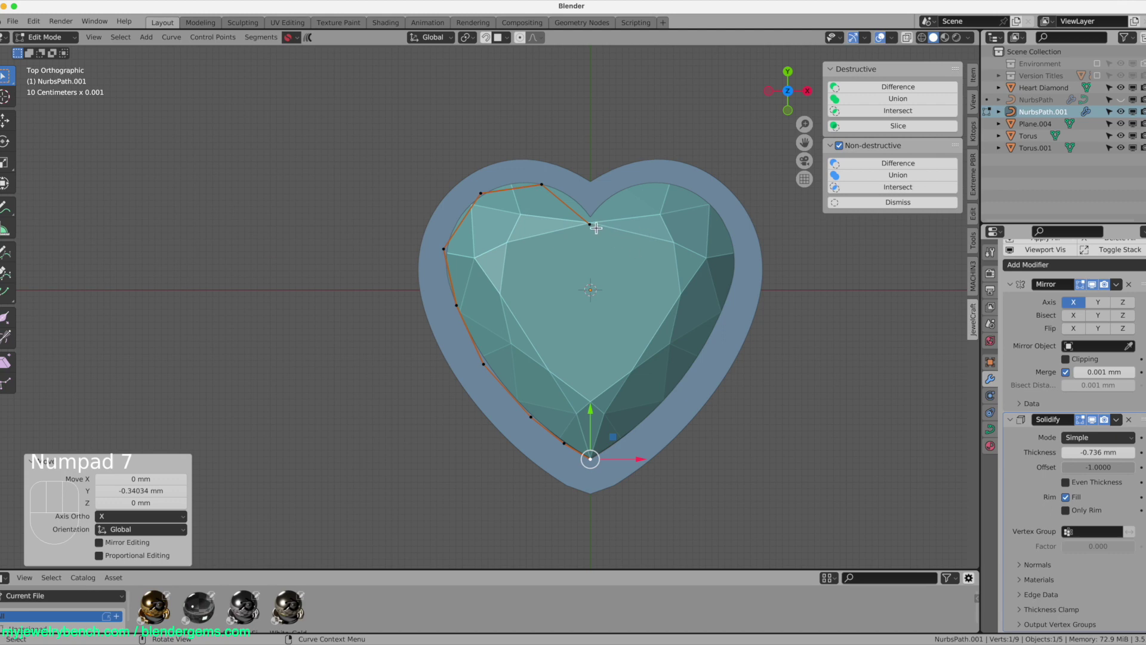
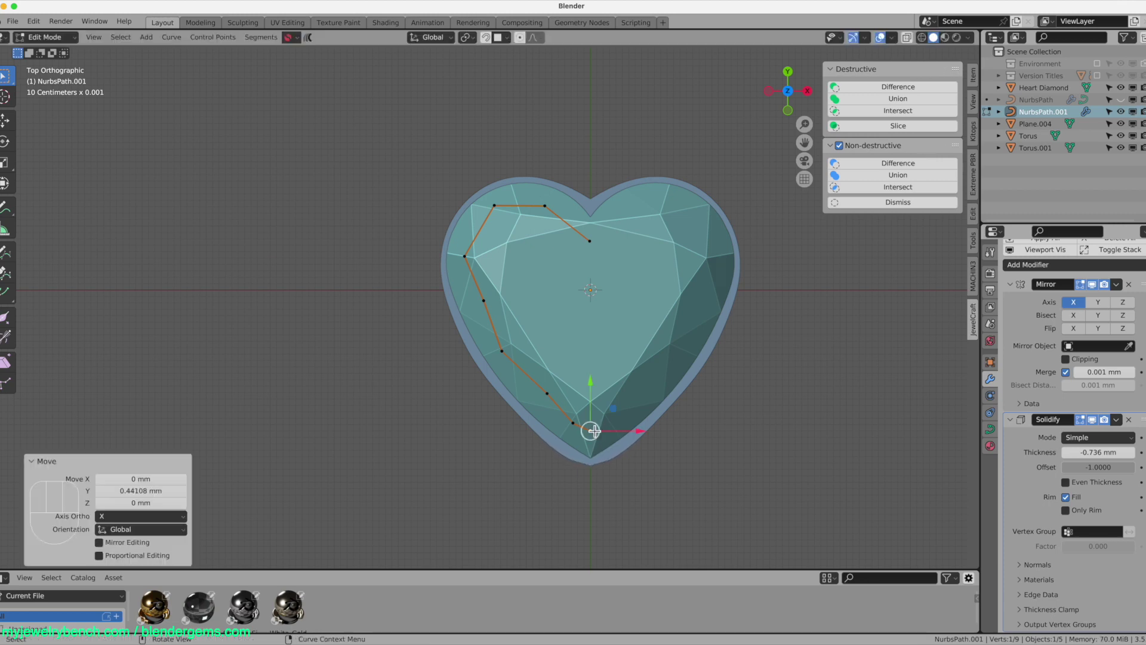
# - Leave Edit Mode and raise the Solidify thickness to about -1.19 mm
pyautogui.press('Tab')
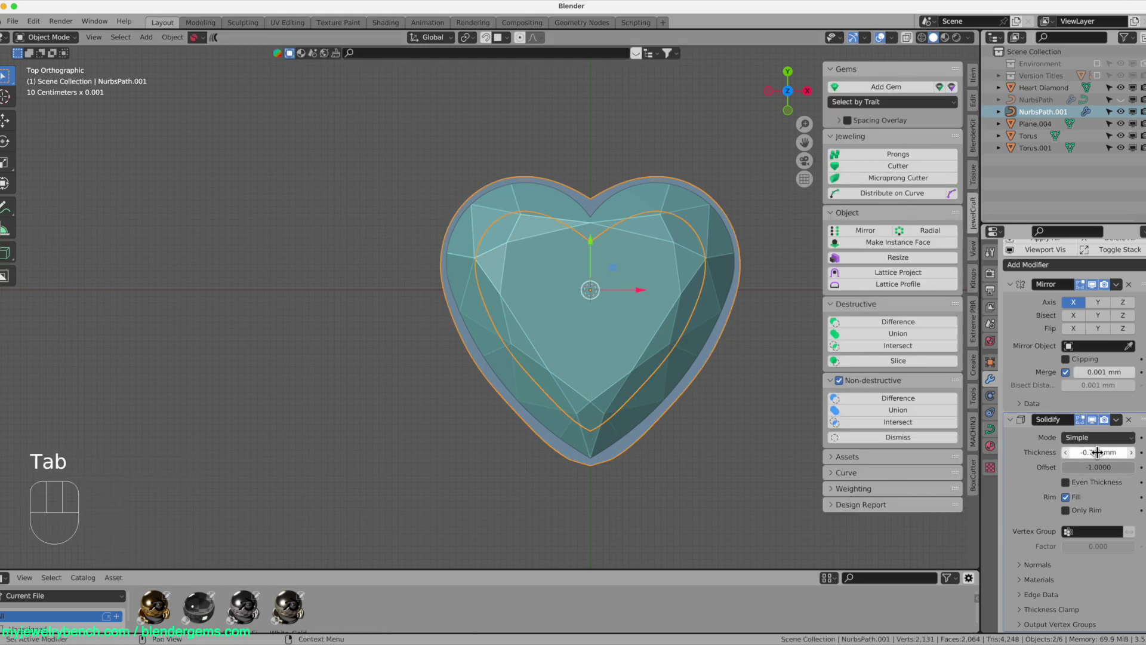
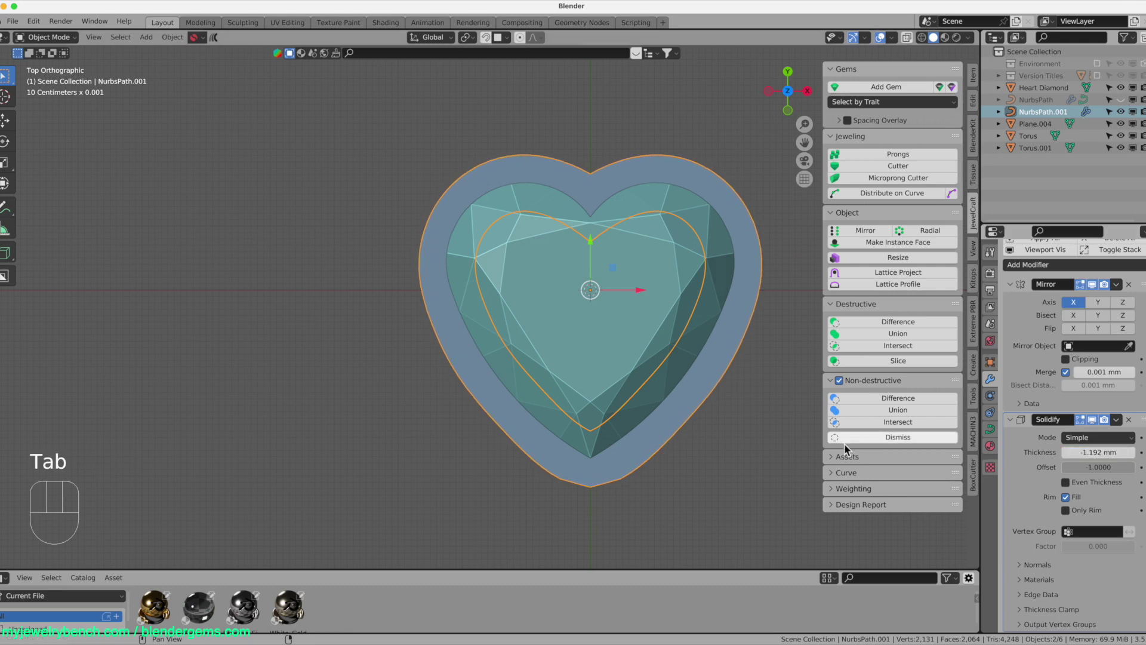
pyautogui.moveTo(607, 456); pyautogui.dragTo(615, 353)
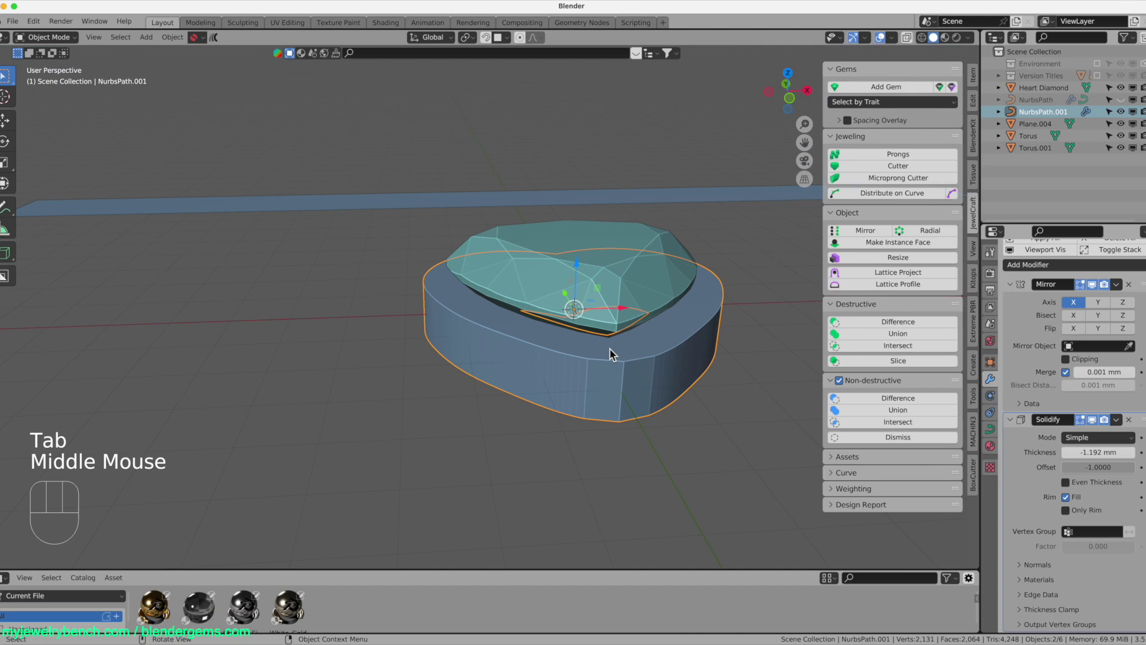
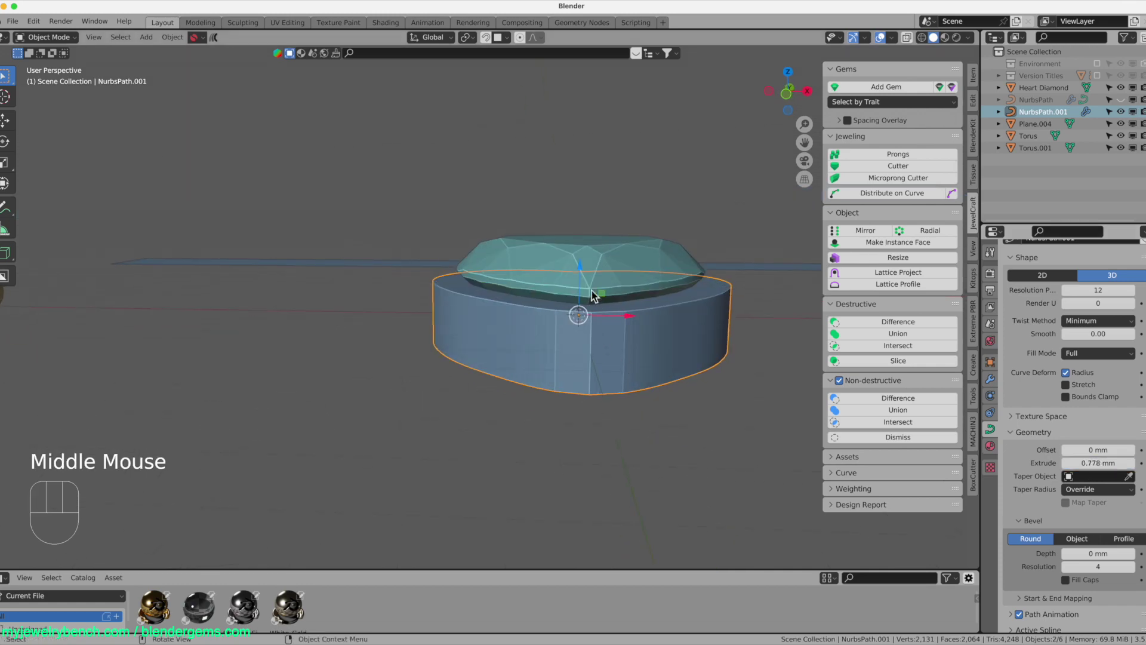
# - Increase the bezel curve's Extrude to 0.852 mm to make it taller
pyautogui.click(585, 275)
pyautogui.moveTo(585, 273); pyautogui.dragTo(584, 247)
pyautogui.moveTo(642, 342); pyautogui.dragTo(790, 436)
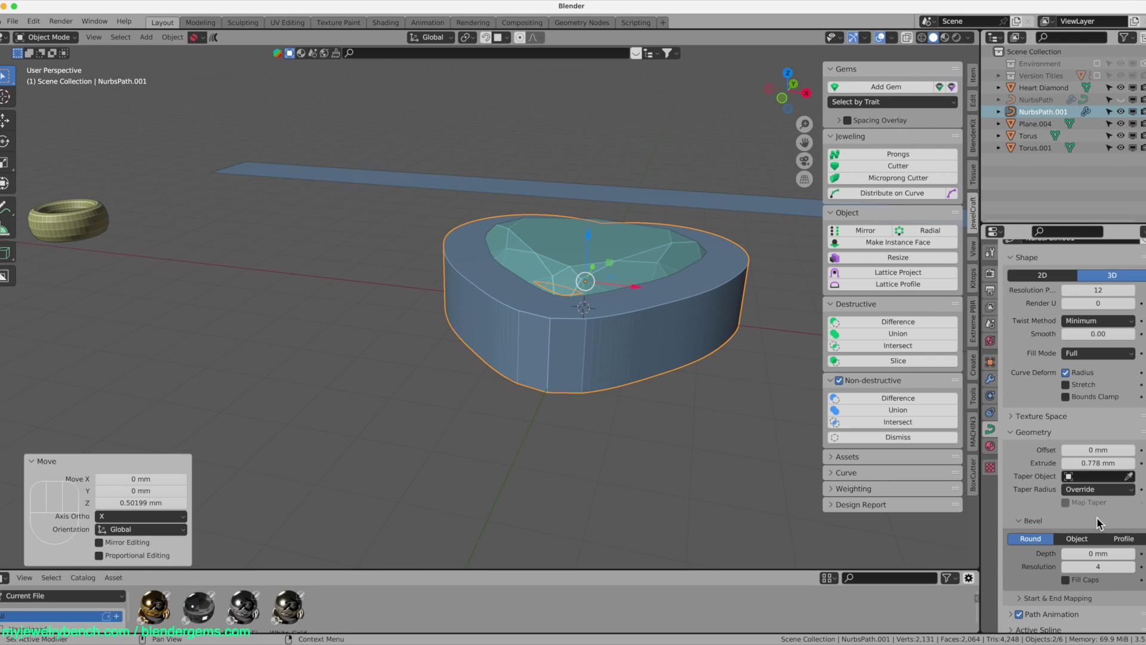
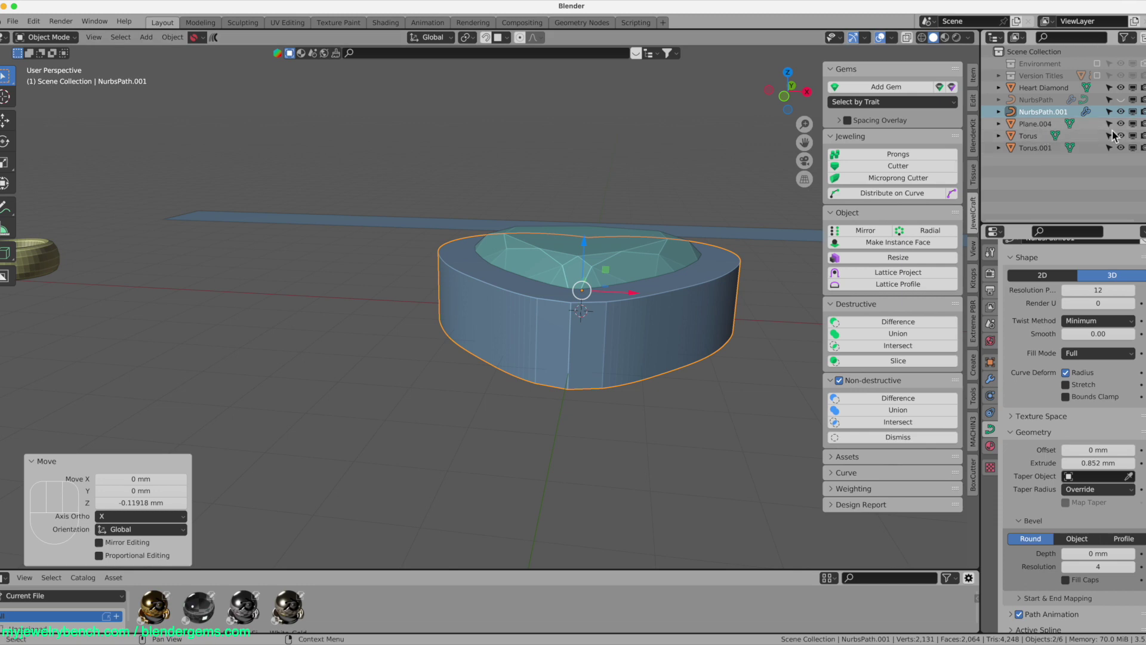
# - Unhide the infinity band, select the Heart Diamond and start File > Save As
pyautogui.click(1125, 107)
pyautogui.moveTo(603, 314); pyautogui.dragTo(597, 323)
pyautogui.click(577, 305)
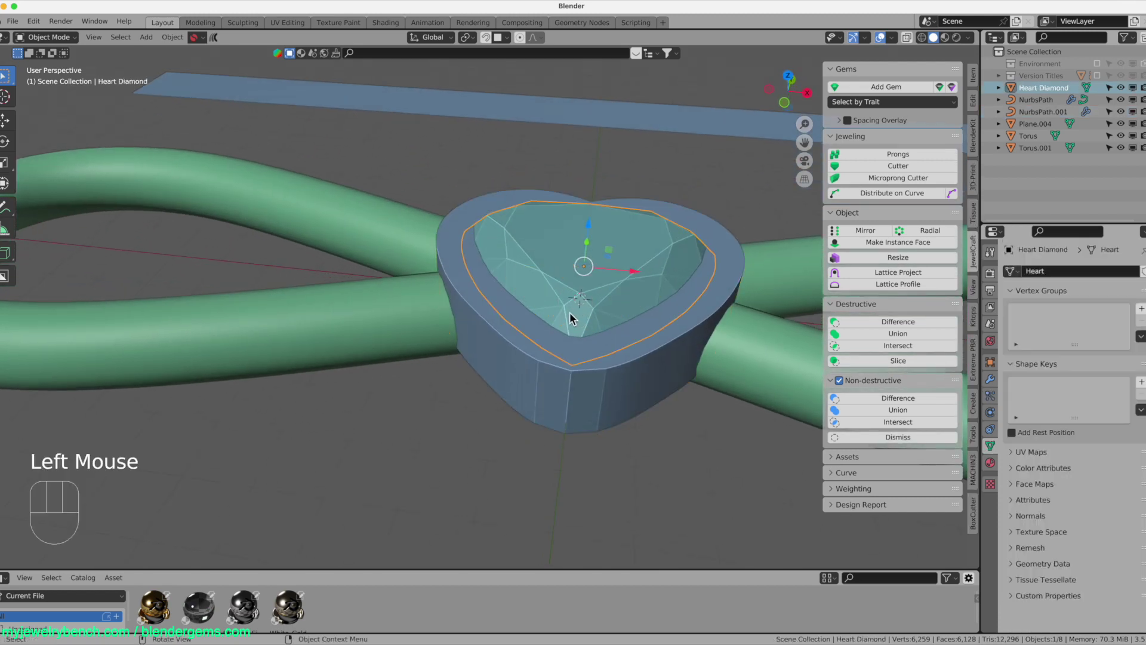
pyautogui.scroll(-3)
pyautogui.moveTo(14, 27); pyautogui.dragTo(34, 119)
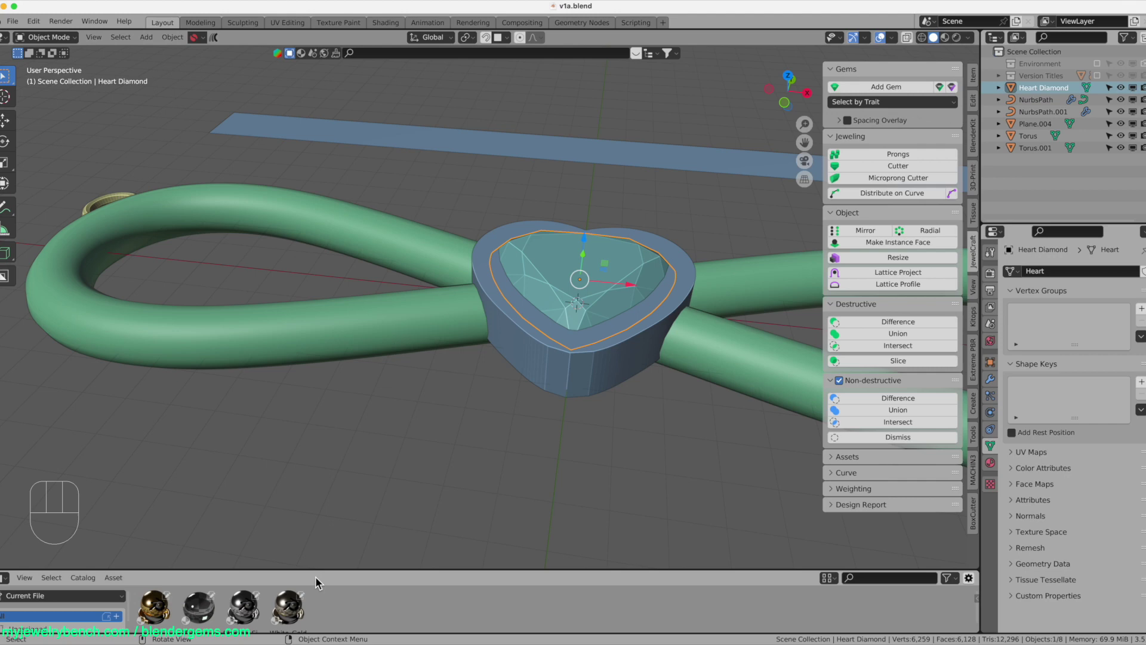
# - Save the project as v1a.blend and delete the flat Plane.004
pyautogui.click(386, 148)
pyautogui.press('x')
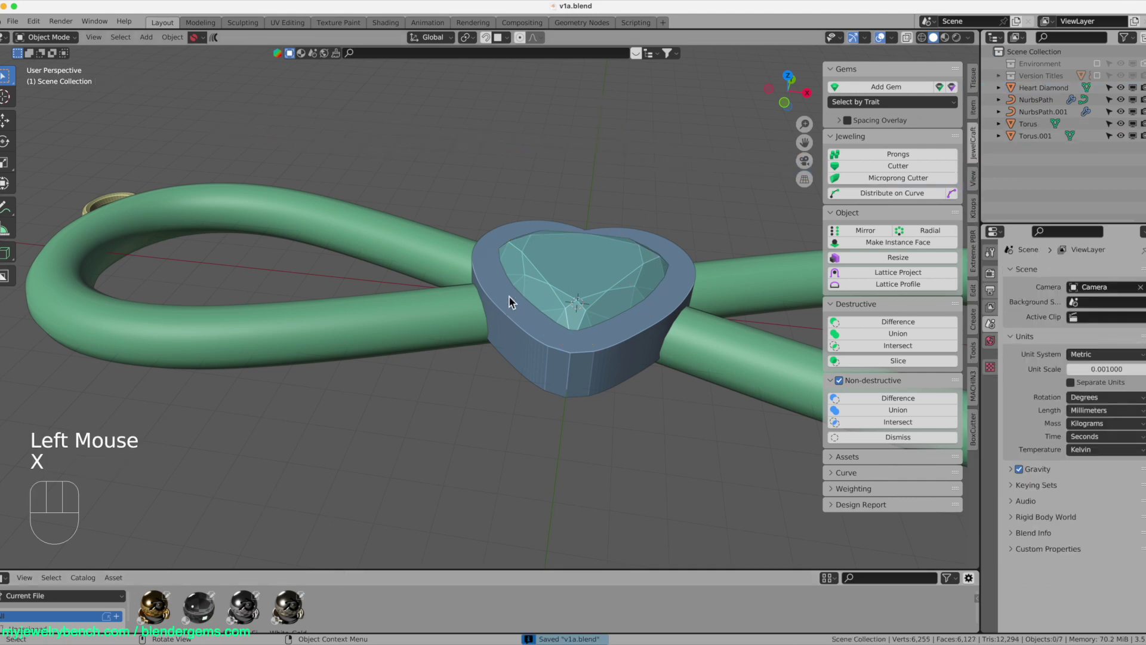
pyautogui.click(354, 246)
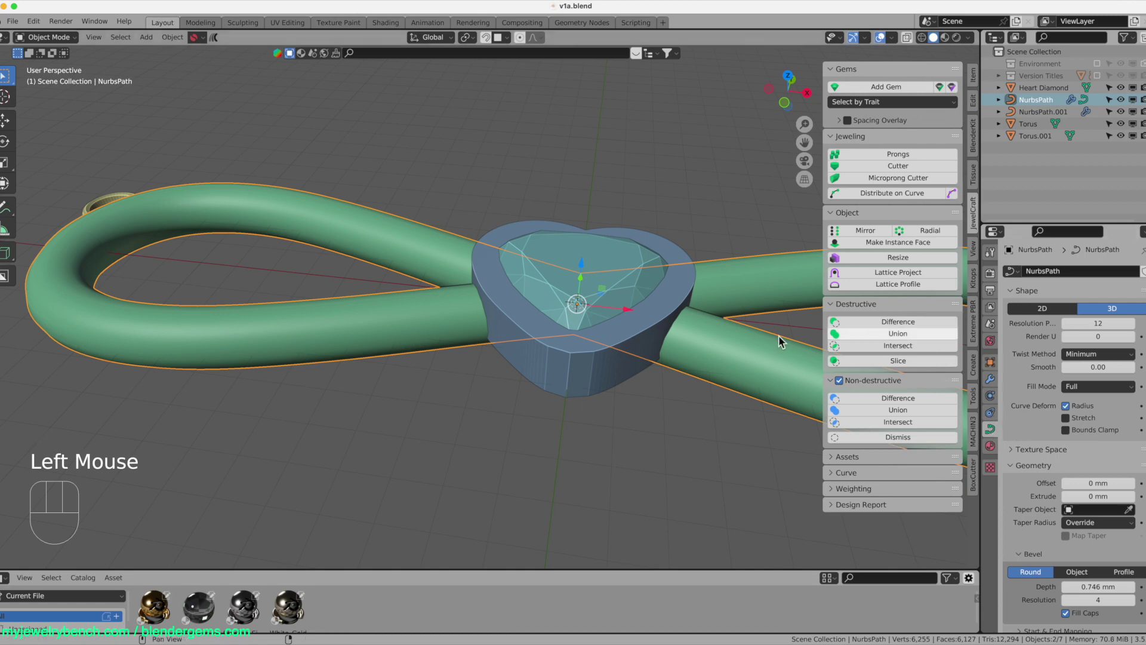
pyautogui.moveTo(708, 348); pyautogui.dragTo(752, 343)
pyautogui.click(563, 350)
pyautogui.moveTo(576, 364); pyautogui.dragTo(591, 316)
# - Select the infinity band and convert it to a mesh via Object > Convert
pyautogui.click(592, 305)
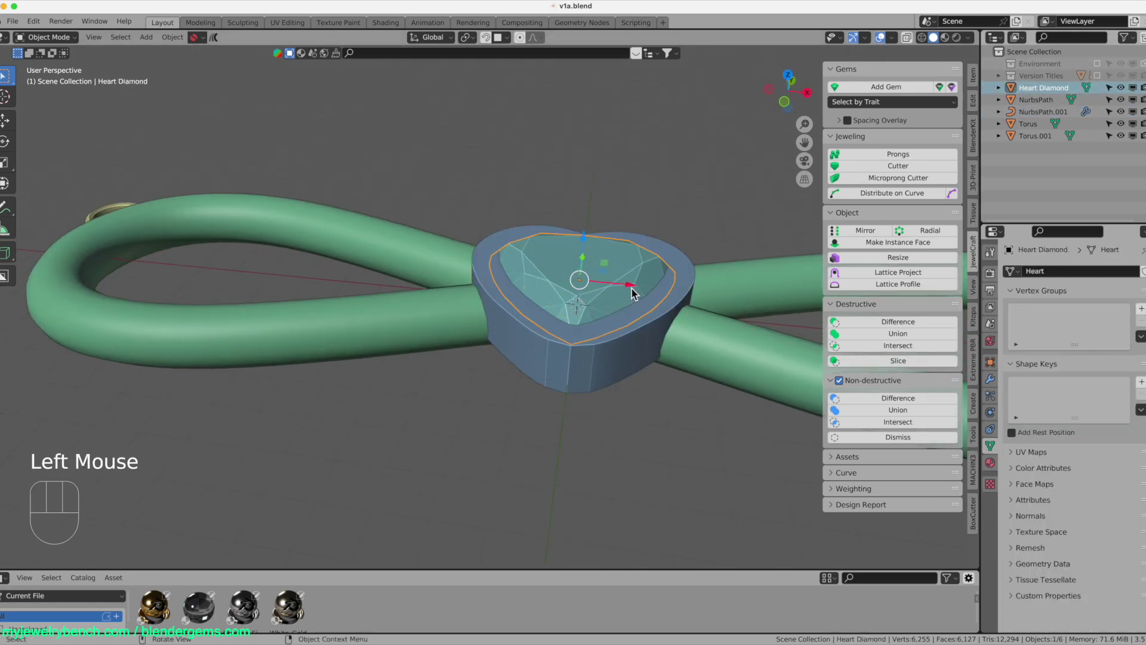
pyautogui.click(712, 361)
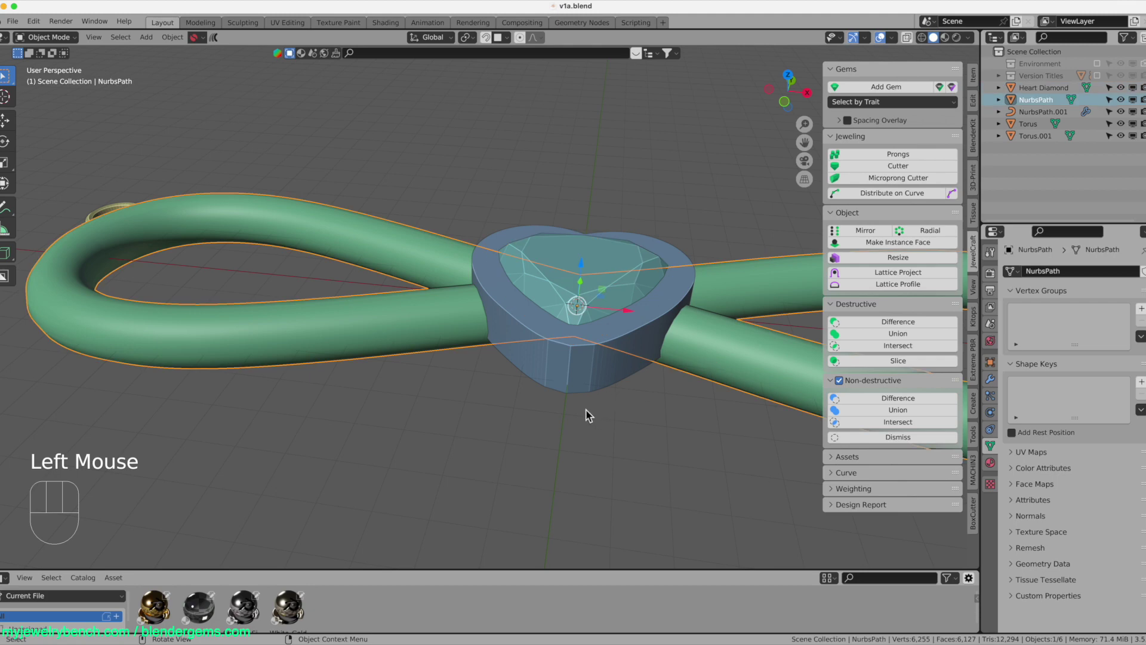
pyautogui.click(590, 392)
pyautogui.moveTo(591, 390); pyautogui.dragTo(638, 405)
pyautogui.click(690, 362)
pyautogui.click(610, 371)
pyautogui.press('Tab')
pyautogui.press('Tab')
pyautogui.click(687, 358)
pyautogui.click(627, 374)
pyautogui.click(890, 338)
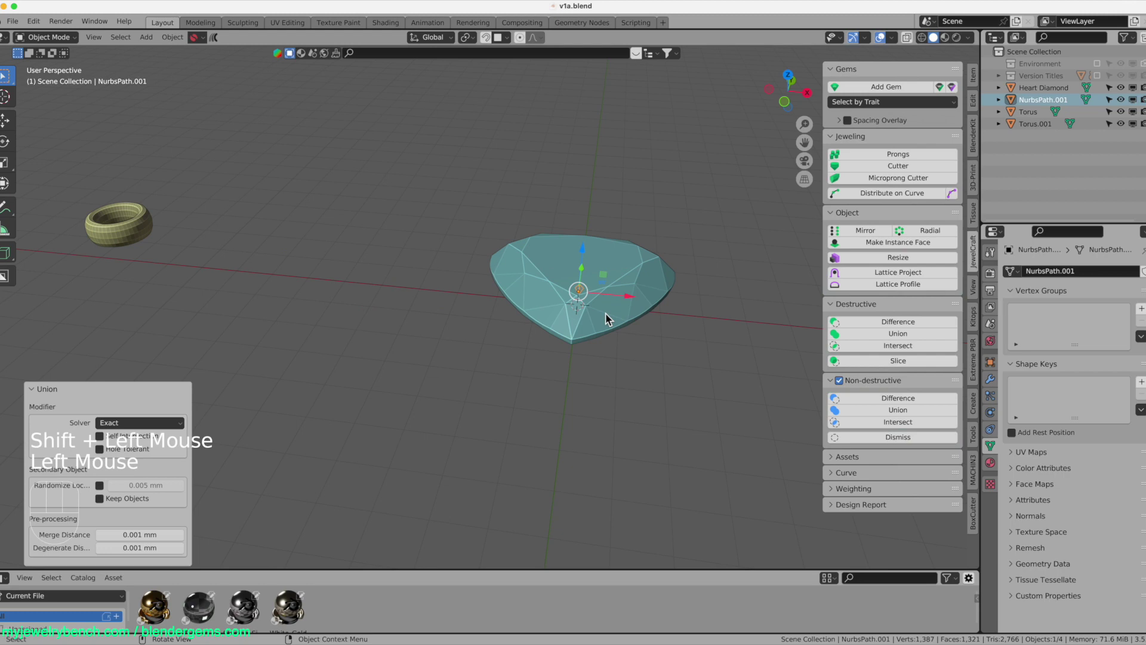
# - Undo the conversion and raise the band's Bevel Resolution to 20 for a smoother tube
pyautogui.press('super+z')
pyautogui.click(584, 336)
pyautogui.click(404, 345)
pyautogui.press('ctrl+a')
pyautogui.click(573, 342)
pyautogui.press('ctrl+a')
pyautogui.moveTo(895, 44); pyautogui.dragTo(743, 344)
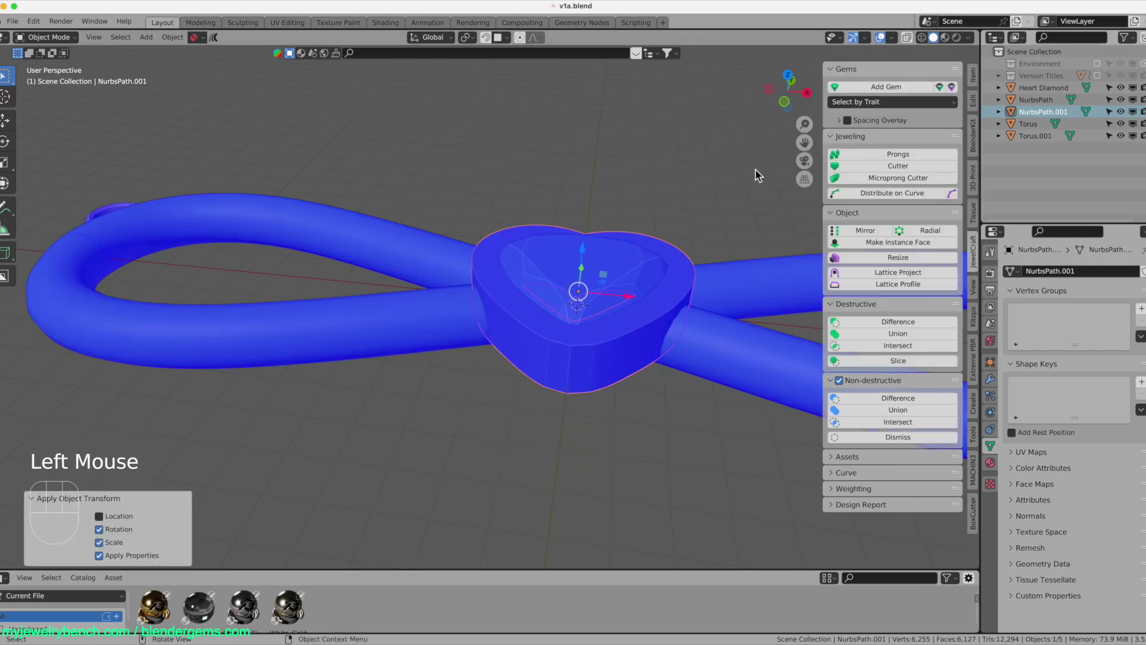
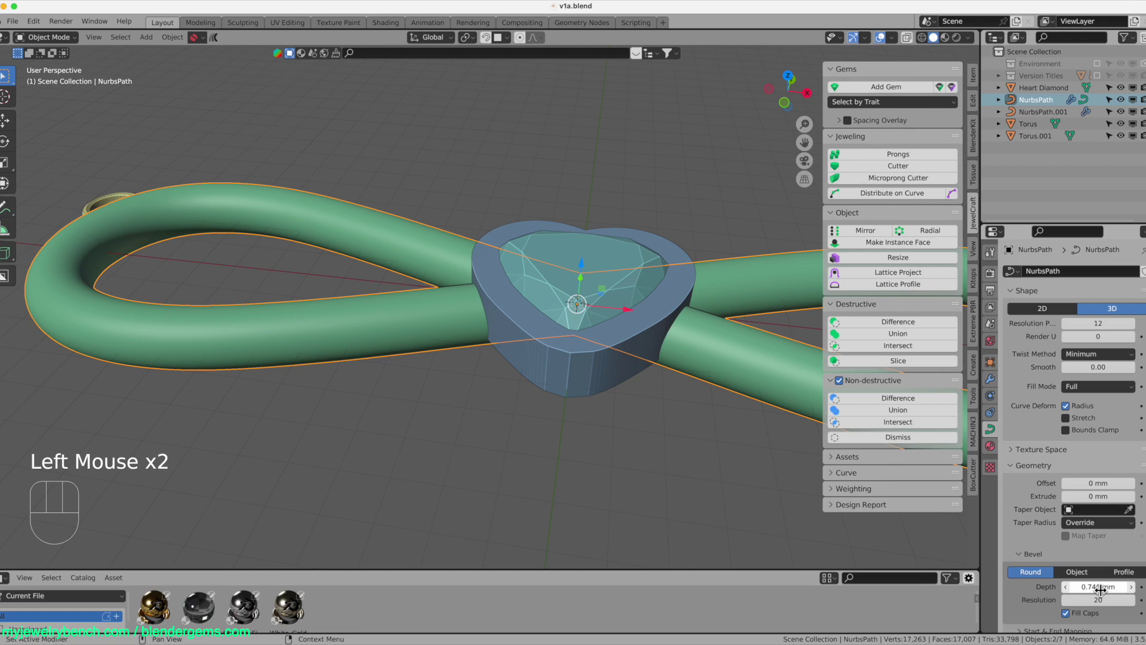
# - Convert the band to mesh with a voxel Remesh, and set the bezel's Resolution Preview U to 64
pyautogui.click(422, 329)
pyautogui.moveTo(419, 328); pyautogui.dragTo(427, 335)
pyautogui.click(427, 335)
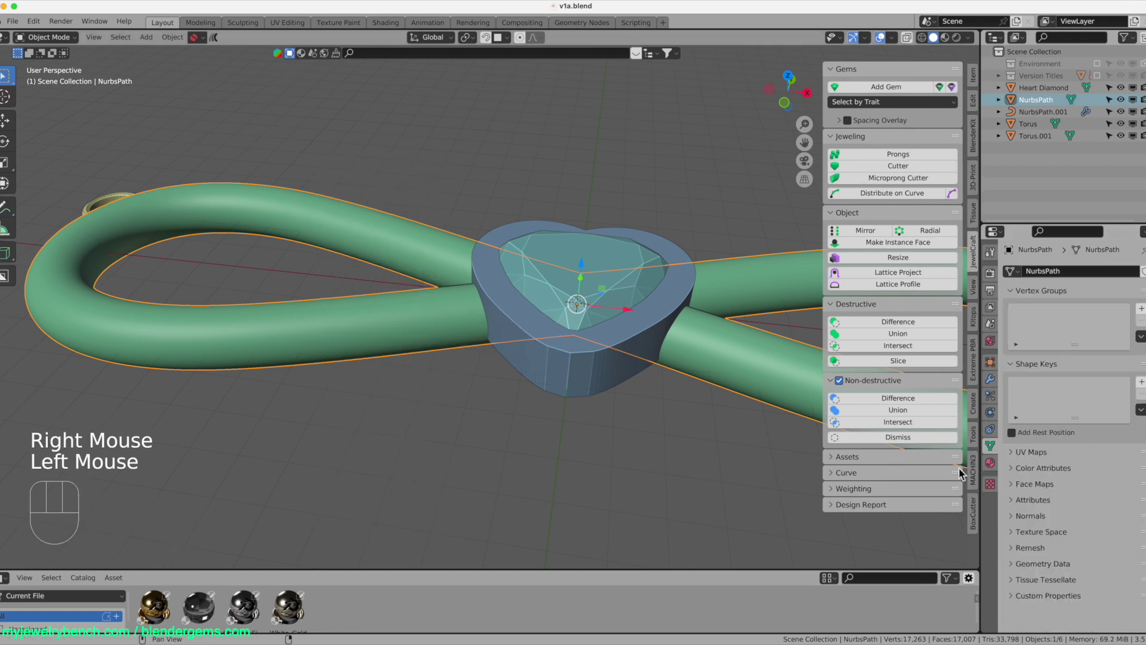
pyautogui.click(997, 390)
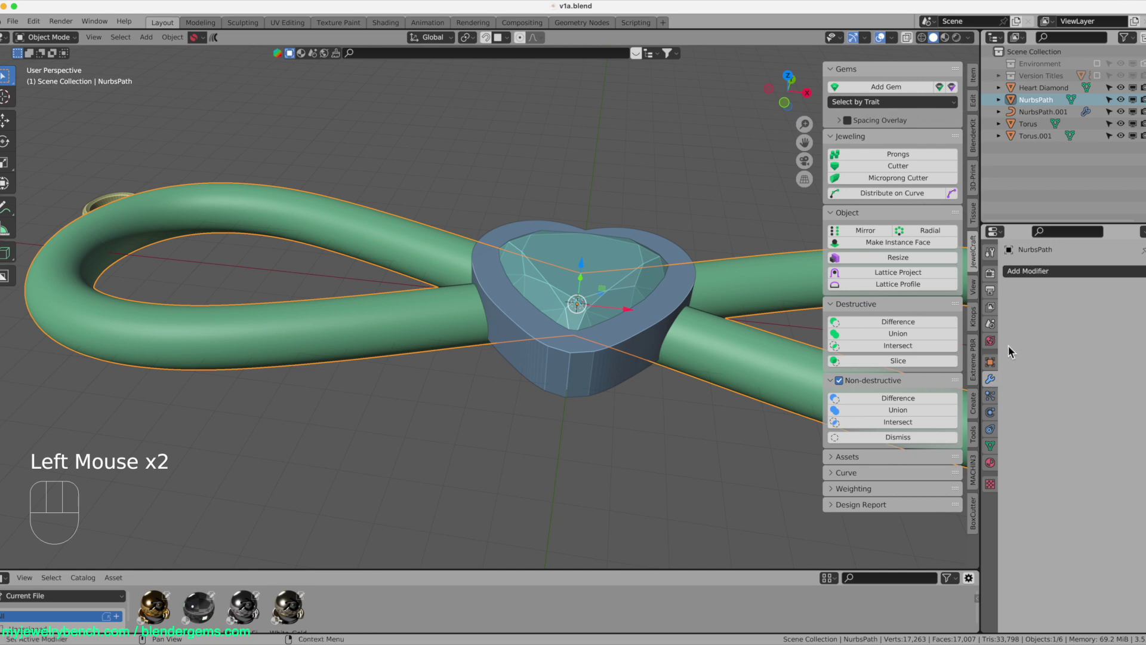
pyautogui.moveTo(1051, 283); pyautogui.dragTo(901, 441)
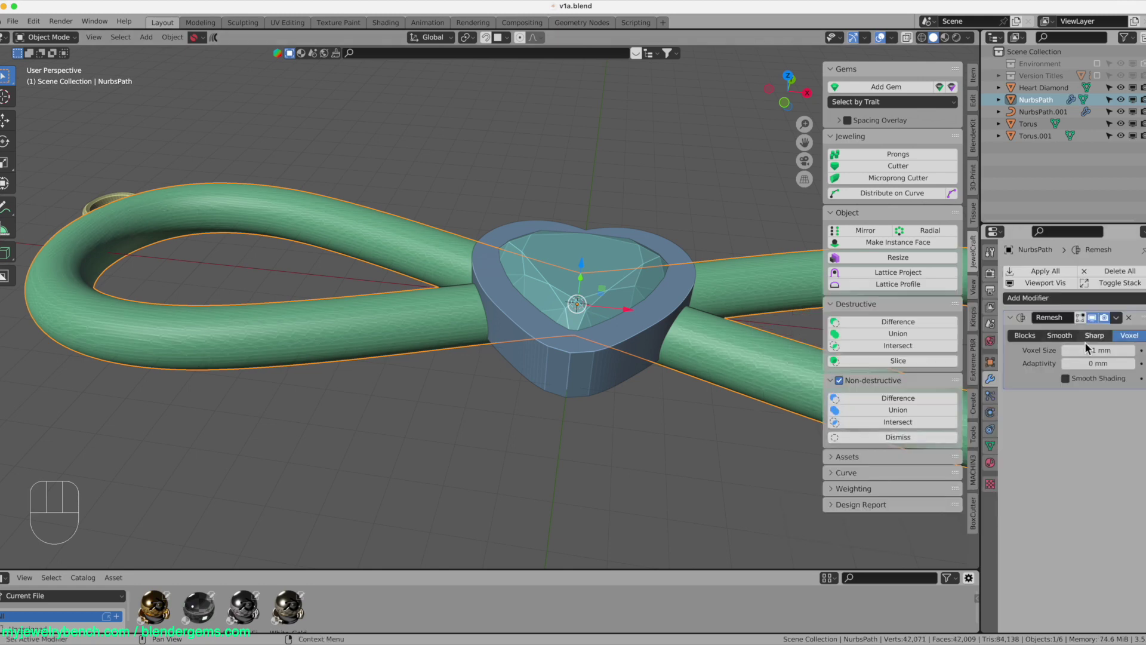
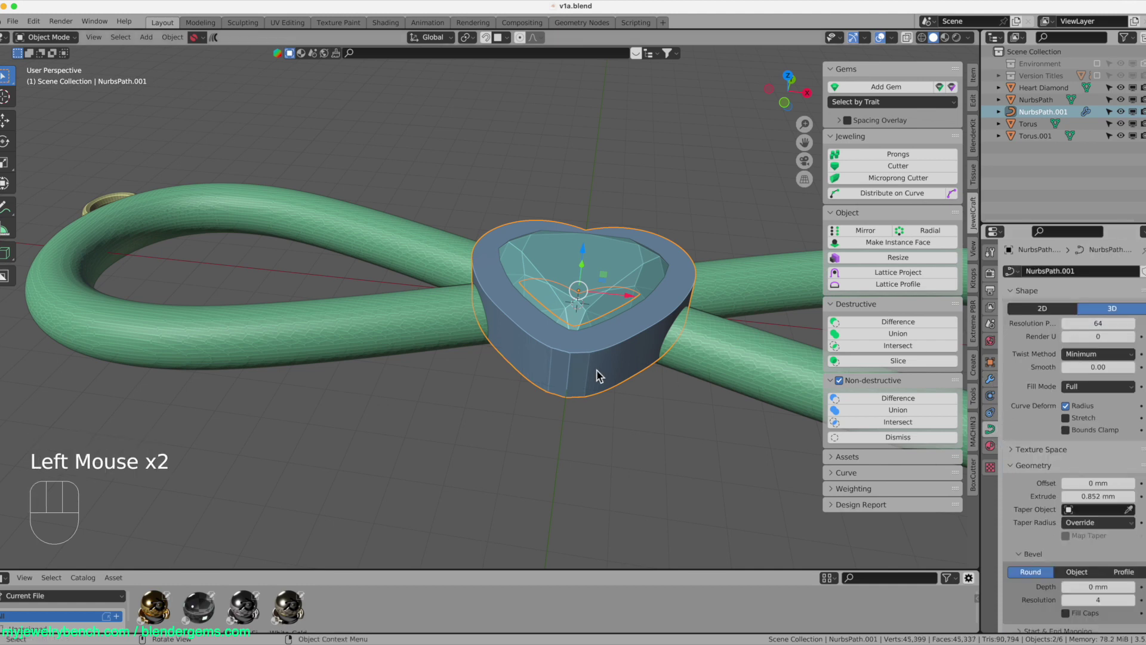
# - Remesh the bezel in Voxel mode, apply it, and Destructive-Union it with the band
pyautogui.moveTo(600, 373); pyautogui.dragTo(651, 388)
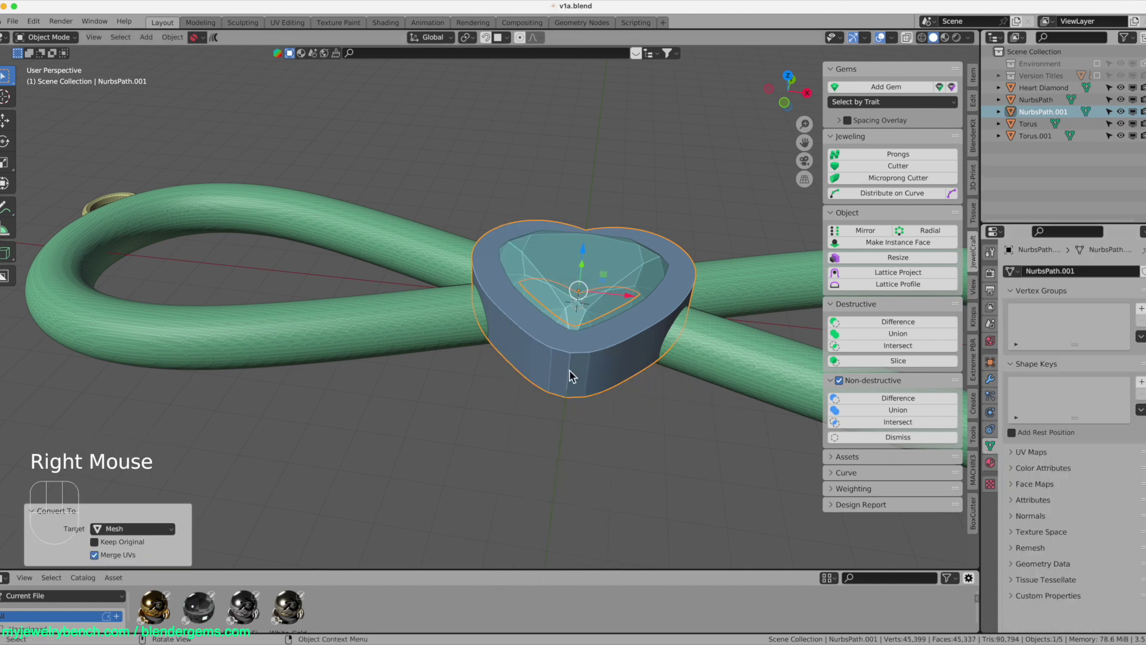
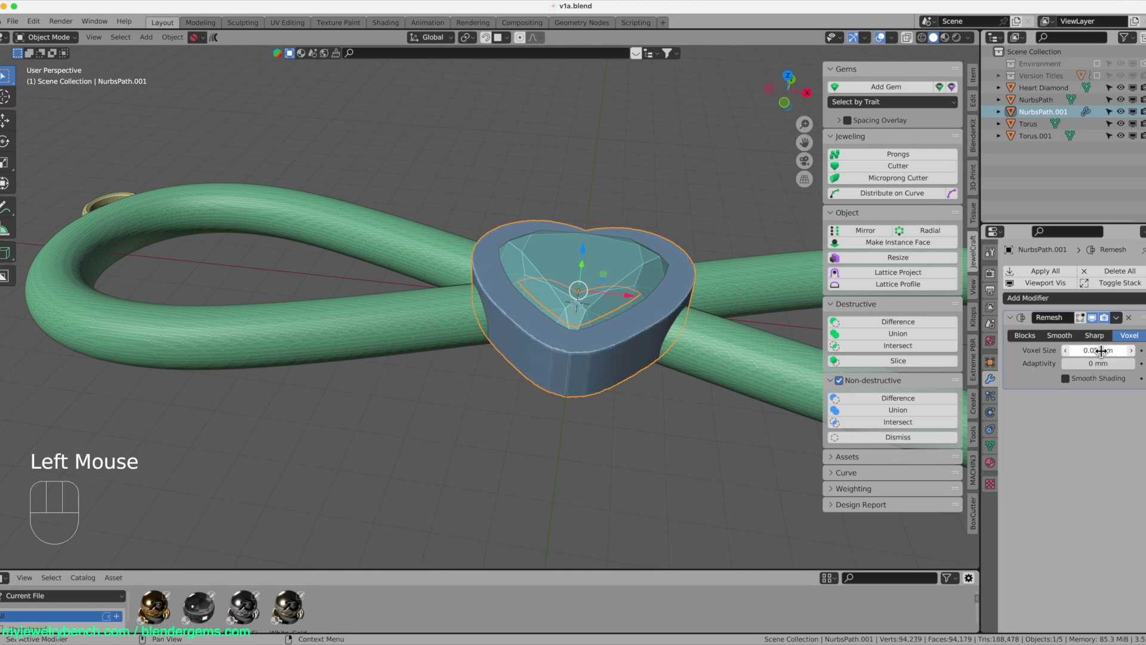
pyautogui.click(1052, 274)
pyautogui.click(699, 339)
pyautogui.click(638, 369)
pyautogui.click(567, 398)
pyautogui.click(677, 373)
pyautogui.middleClick(681, 375)
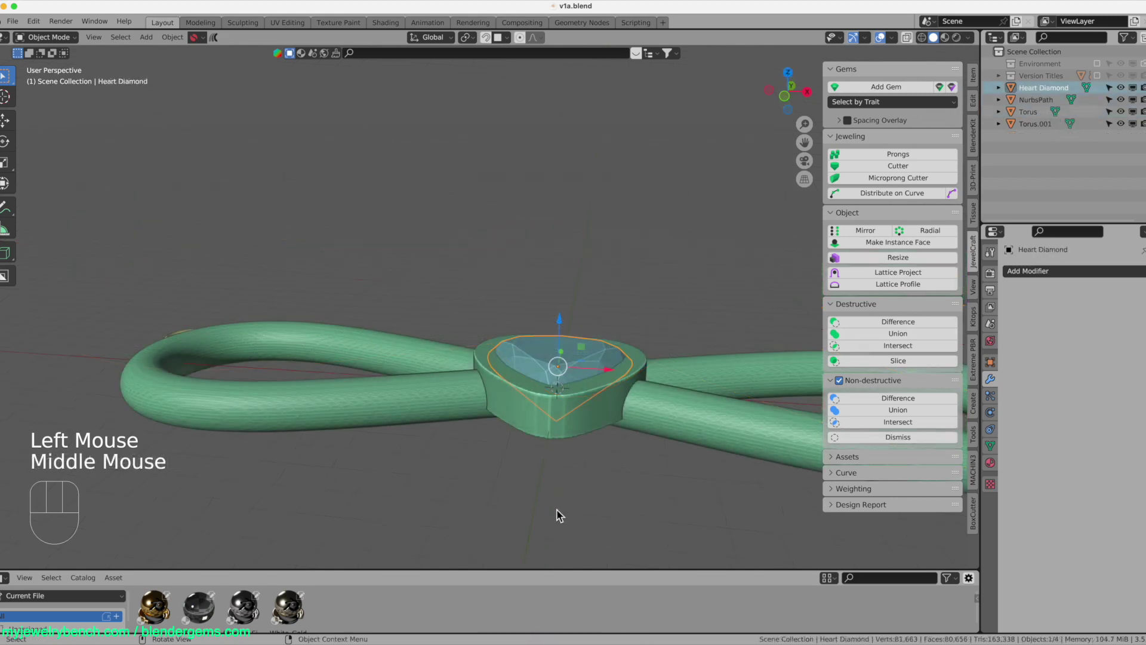
# - Isolate the heart diamond, duplicate it in place as Heart Diamond.001, and view it from the front
pyautogui.press('/')
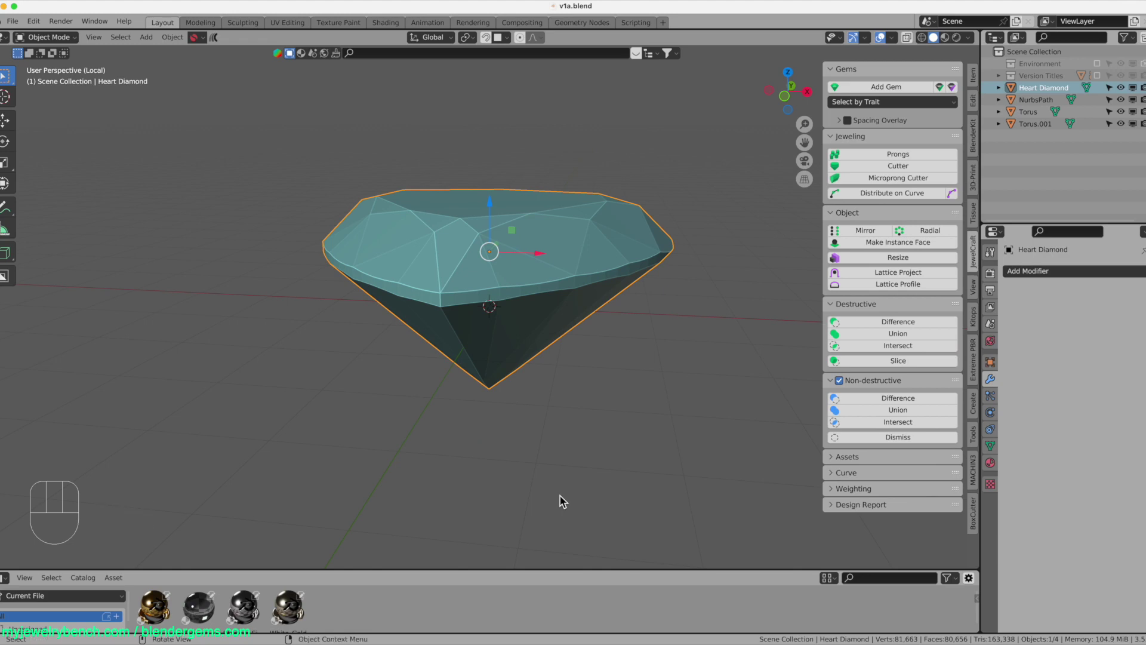
pyautogui.press('/')
pyautogui.press('shift+d')
pyautogui.press('/')
pyautogui.press('KP_1')
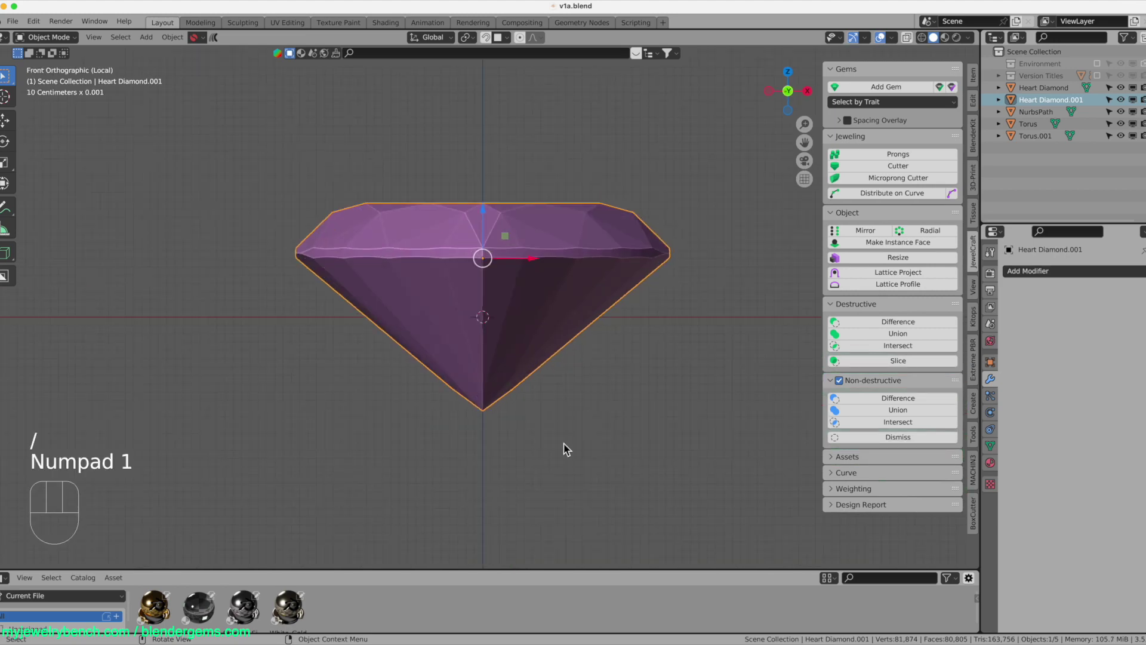
pyautogui.click(912, 45)
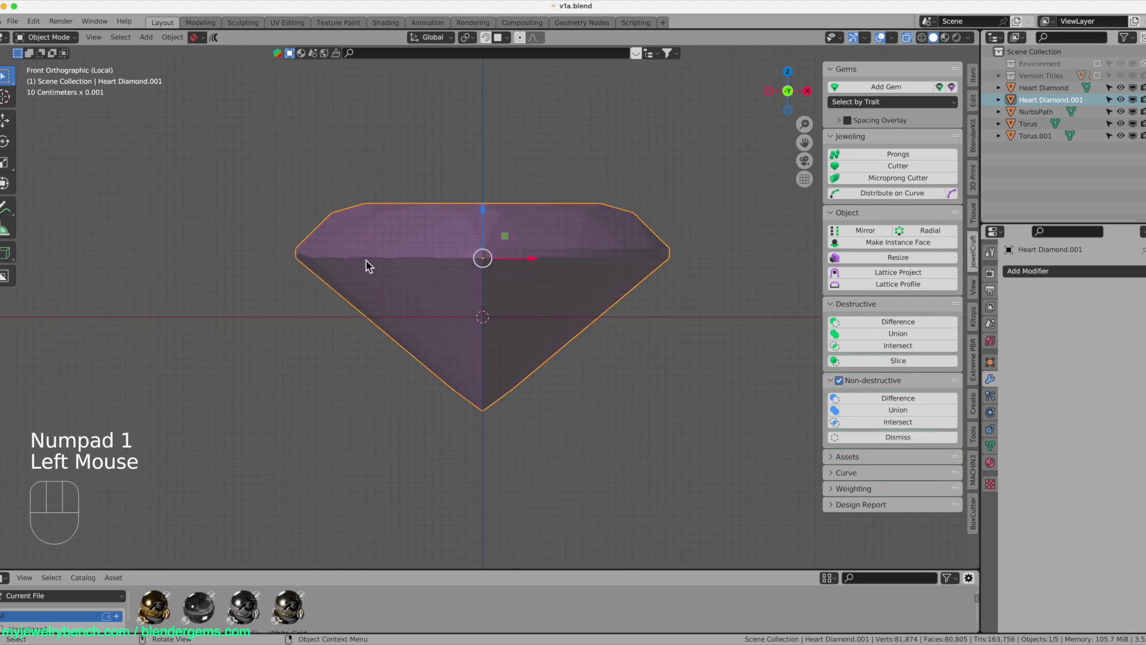